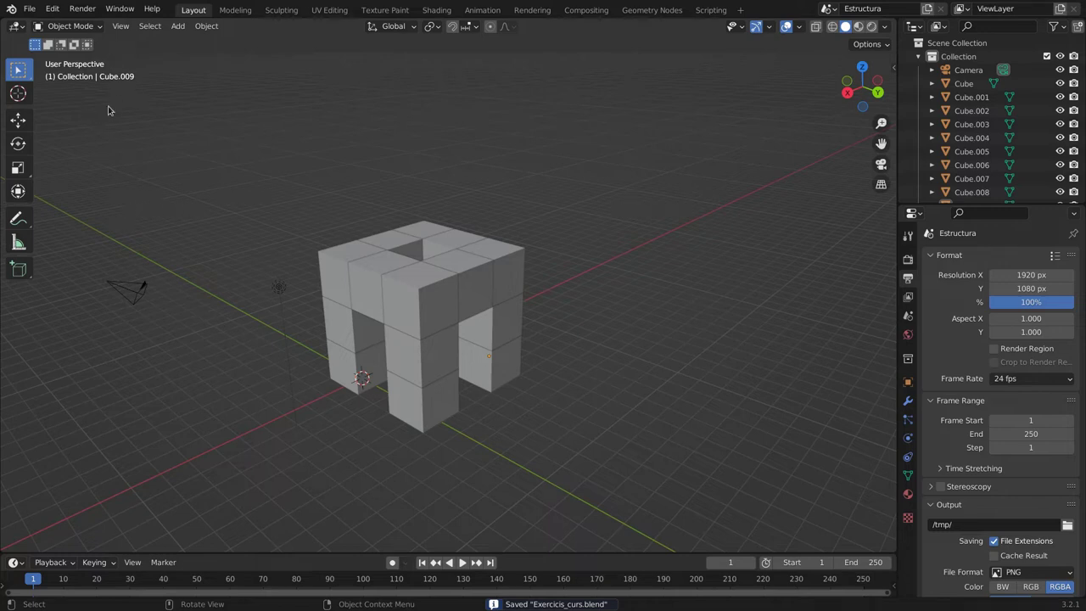
# Save the scene as a new copy named Exercicis_curs3.blend via Save As.
pyautogui.click(35, 11)
pyautogui.moveTo(60, 110); pyautogui.dragTo(257, 258)
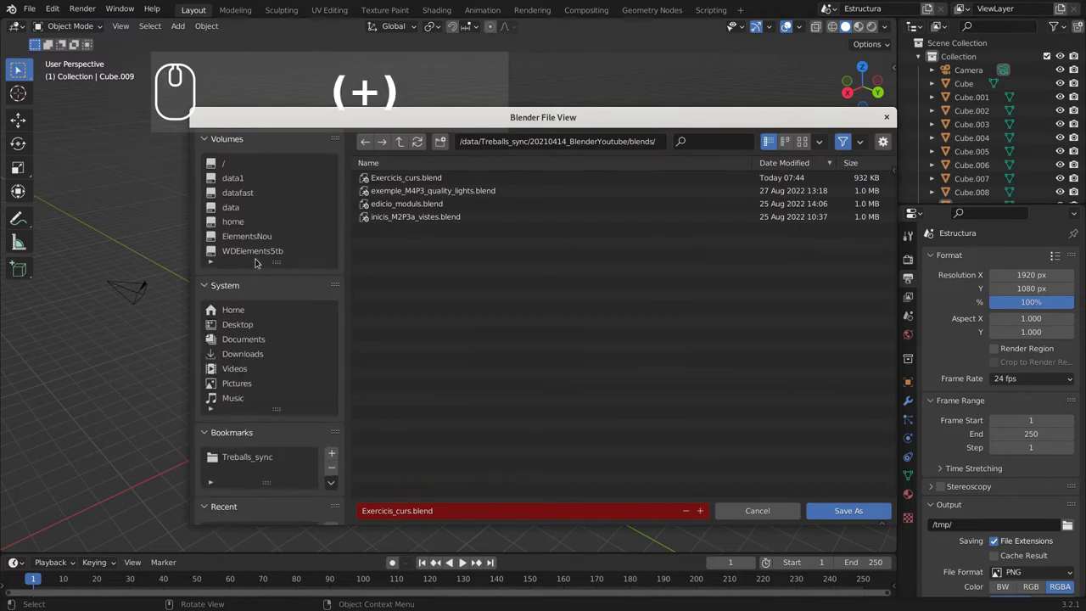
pyautogui.moveTo(464, 411); pyautogui.dragTo(439, 474)
pyautogui.press('KP_Add')
pyautogui.click(848, 511)
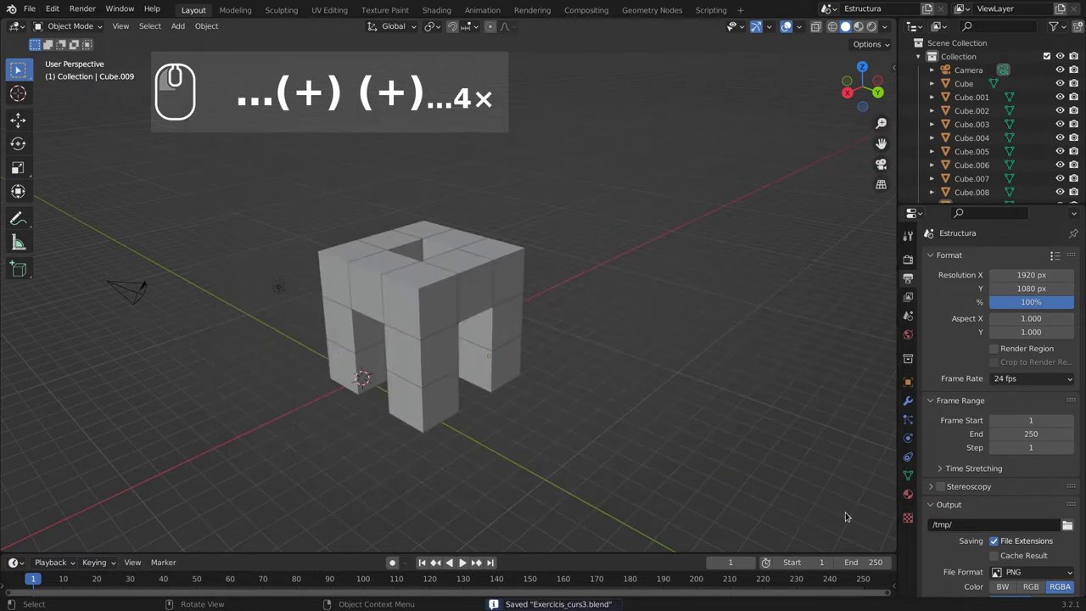
# Orbit around the cube structure to find the camera and select it.
pyautogui.scroll(3)
pyautogui.scroll(-3)
pyautogui.moveTo(431, 282); pyautogui.dragTo(452, 247)
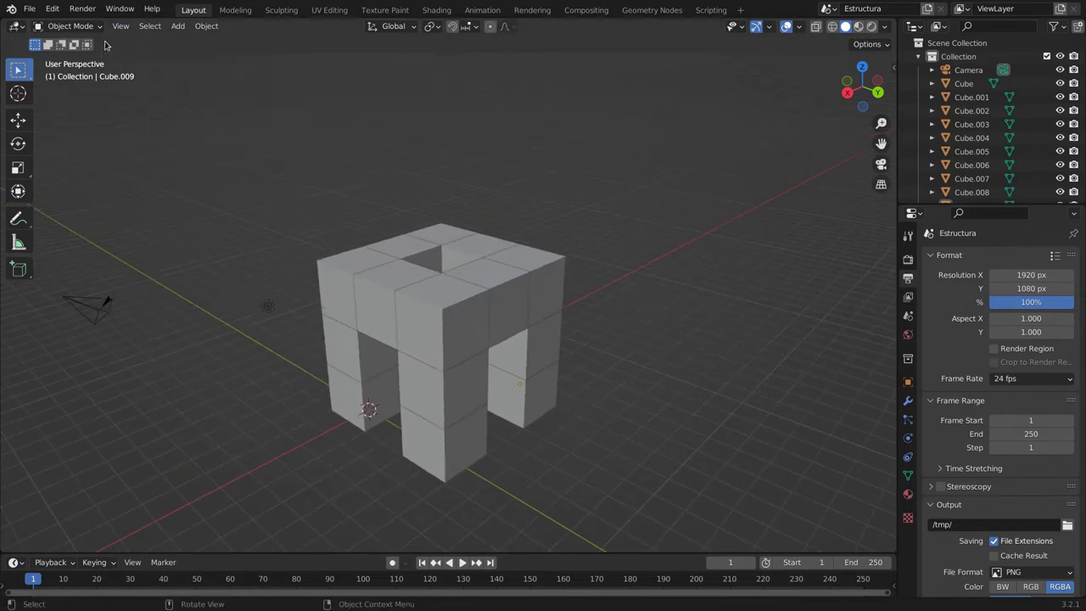
pyautogui.moveTo(250, 278); pyautogui.dragTo(258, 320)
pyautogui.middleClick(345, 228)
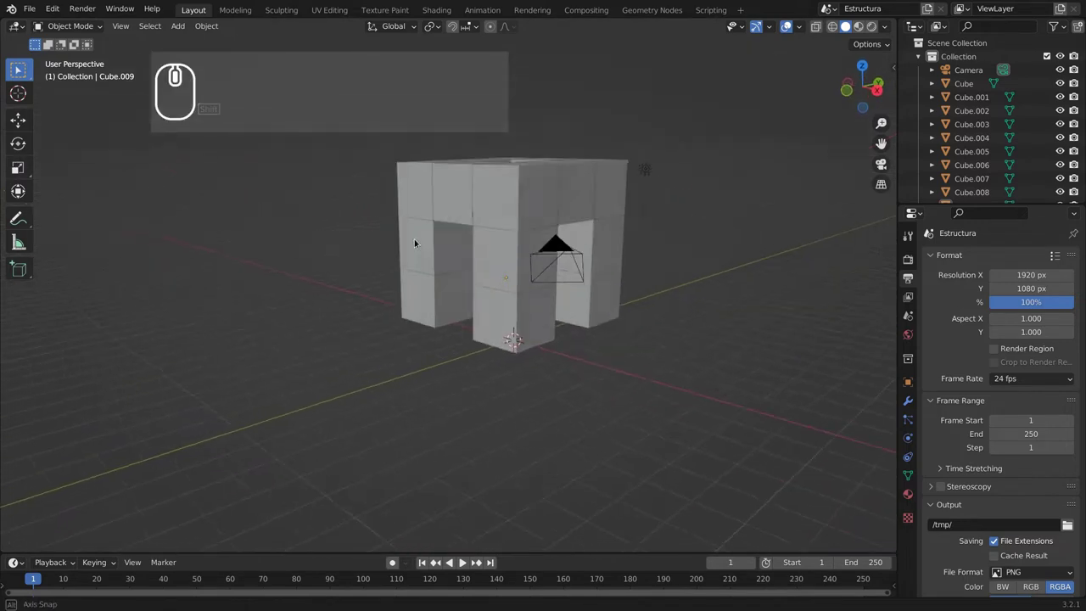
pyautogui.moveTo(423, 249); pyautogui.dragTo(511, 279)
pyautogui.moveTo(466, 273); pyautogui.dragTo(366, 273)
pyautogui.moveTo(366, 273); pyautogui.dragTo(347, 324)
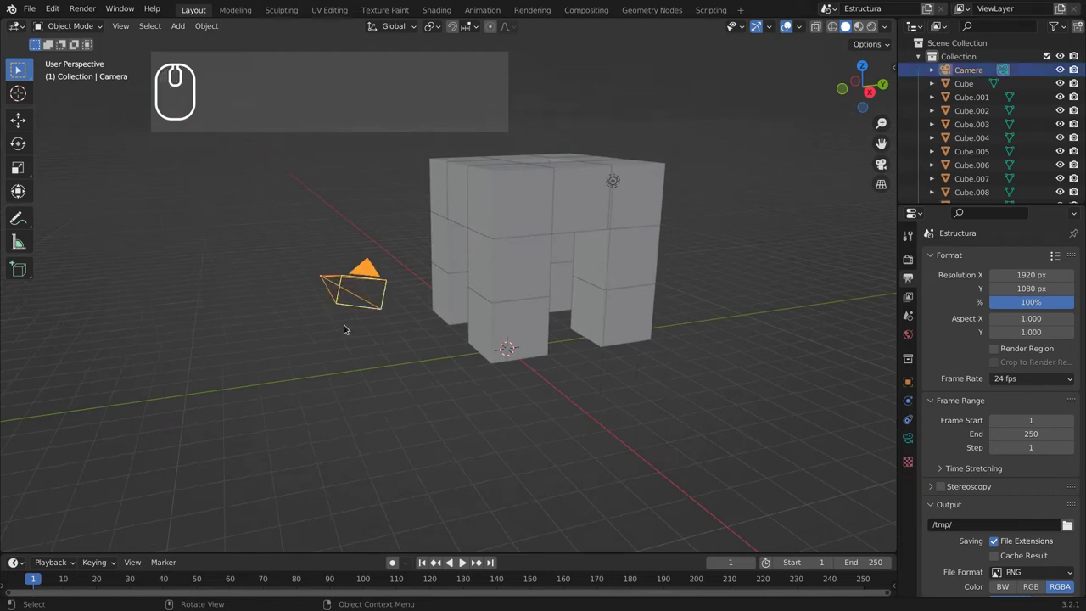
pyautogui.moveTo(368, 459); pyautogui.dragTo(294, 360)
# Rotate the camera upright about its local X axis and slide it along local Z.
pyautogui.press('r')
pyautogui.press('x')
pyautogui.press('x')
pyautogui.moveTo(331, 310); pyautogui.dragTo(310, 331)
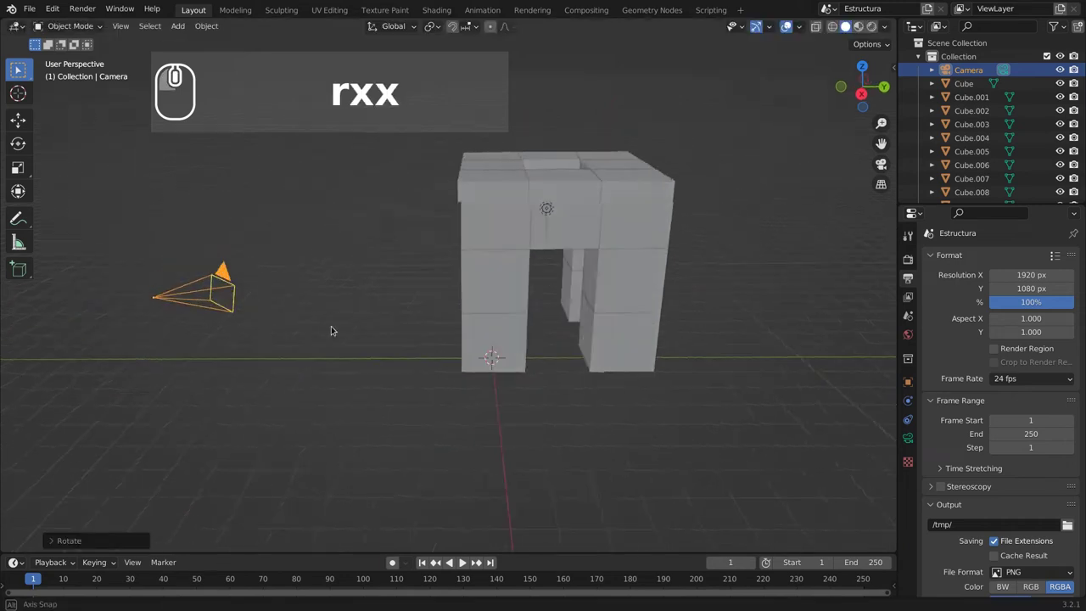
pyautogui.write('rxx')
pyautogui.moveTo(369, 311); pyautogui.dragTo(347, 305)
pyautogui.write('0')
pyautogui.scroll(-3)
pyautogui.write('gzz')
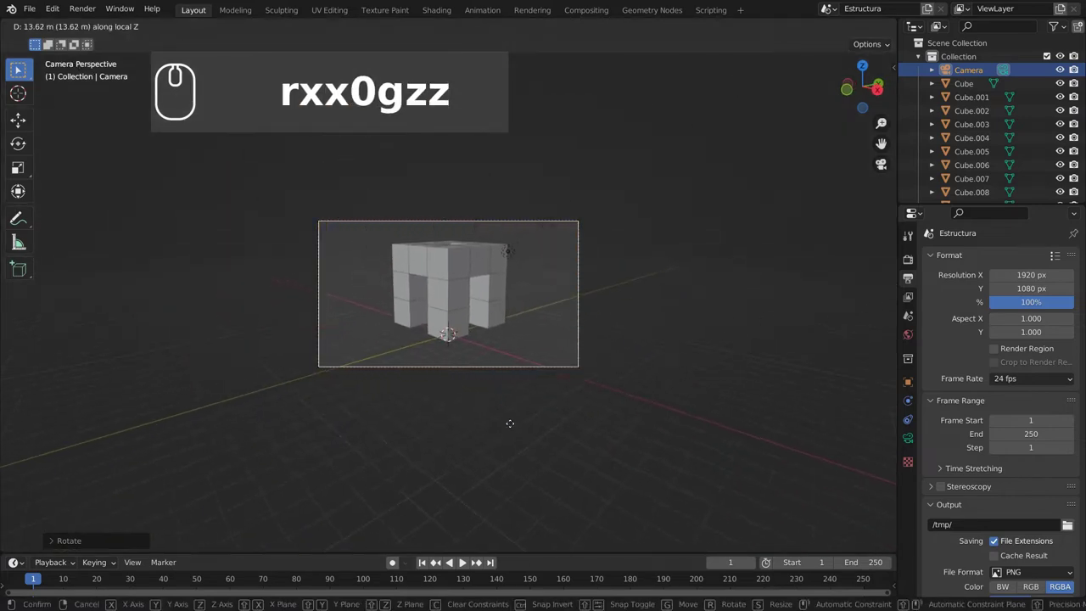
pyautogui.click(510, 421)
# From camera view, move the camera along its Z axis until the structure fills the frame.
pyautogui.write('rxx0gzz')
pyautogui.middleClick(476, 403)
pyautogui.write('rxx0gzz')
pyautogui.middleClick(430, 396)
pyautogui.scroll(-3)
pyautogui.middleClick(431, 419)
pyautogui.moveTo(485, 445); pyautogui.dragTo(464, 440)
pyautogui.scroll(3)
pyautogui.moveTo(387, 406); pyautogui.dragTo(356, 359)
pyautogui.write('0')
pyautogui.scroll(3)
pyautogui.moveTo(455, 298); pyautogui.dragTo(513, 355)
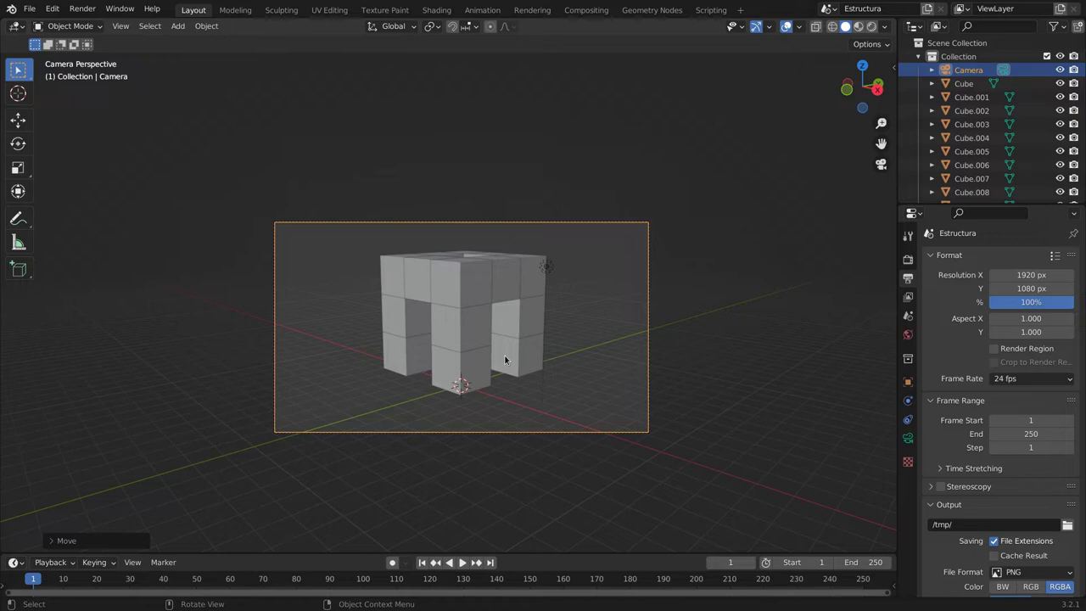
pyautogui.scroll(-3)
pyautogui.scroll(3)
pyautogui.scroll(3)
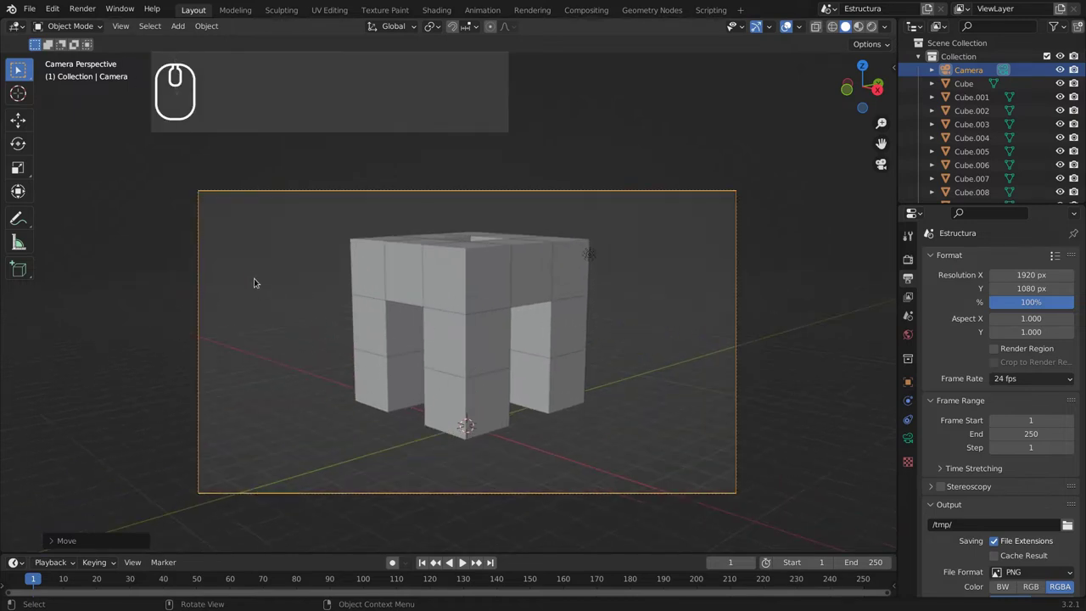
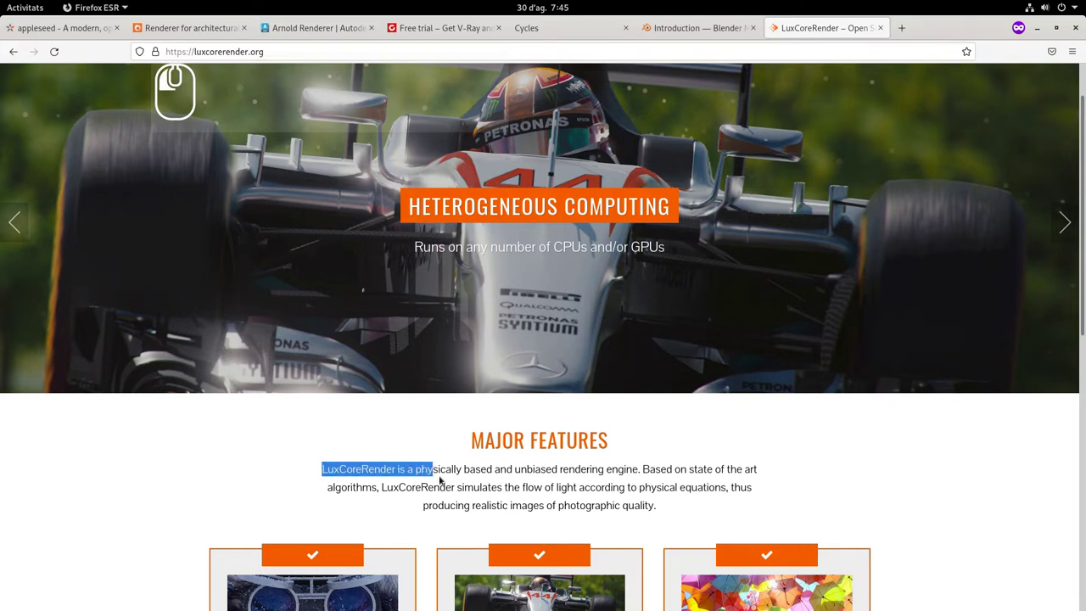
pyautogui.moveTo(464, 200); pyautogui.dragTo(427, 66)
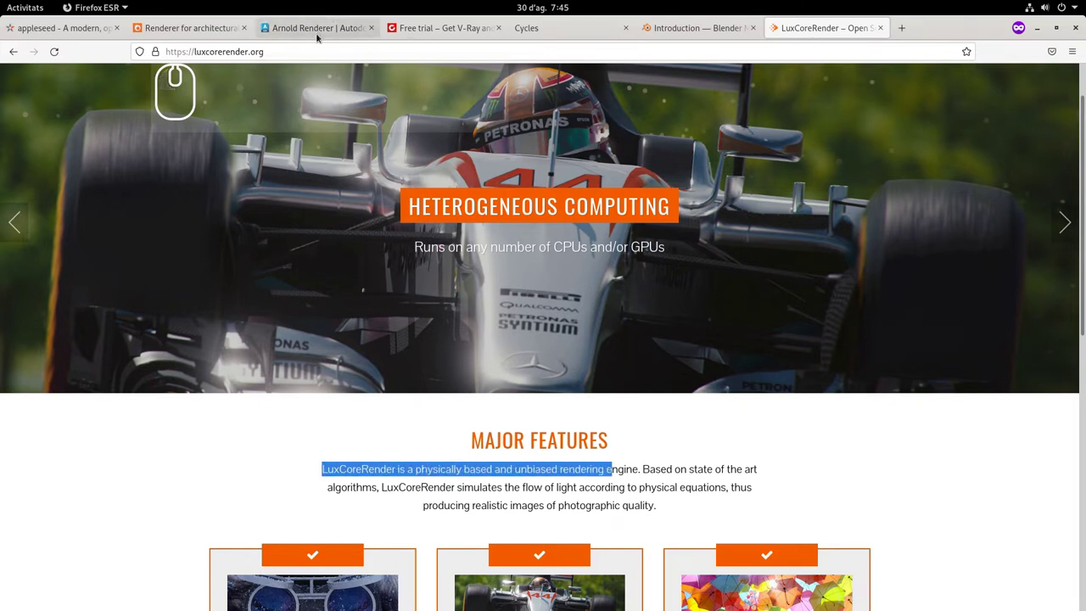
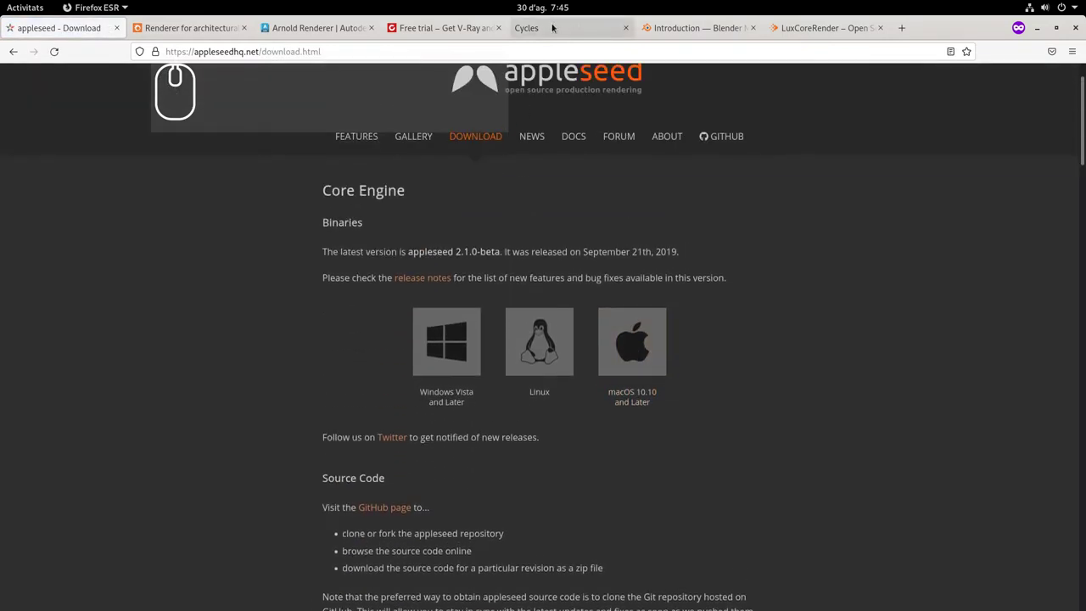
pyautogui.click(213, 31)
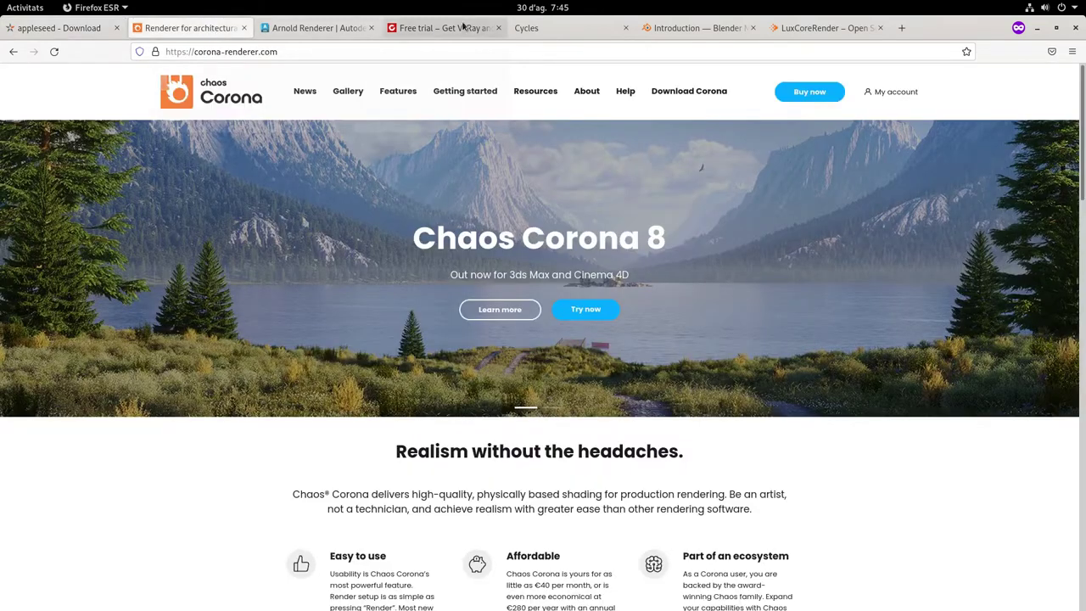
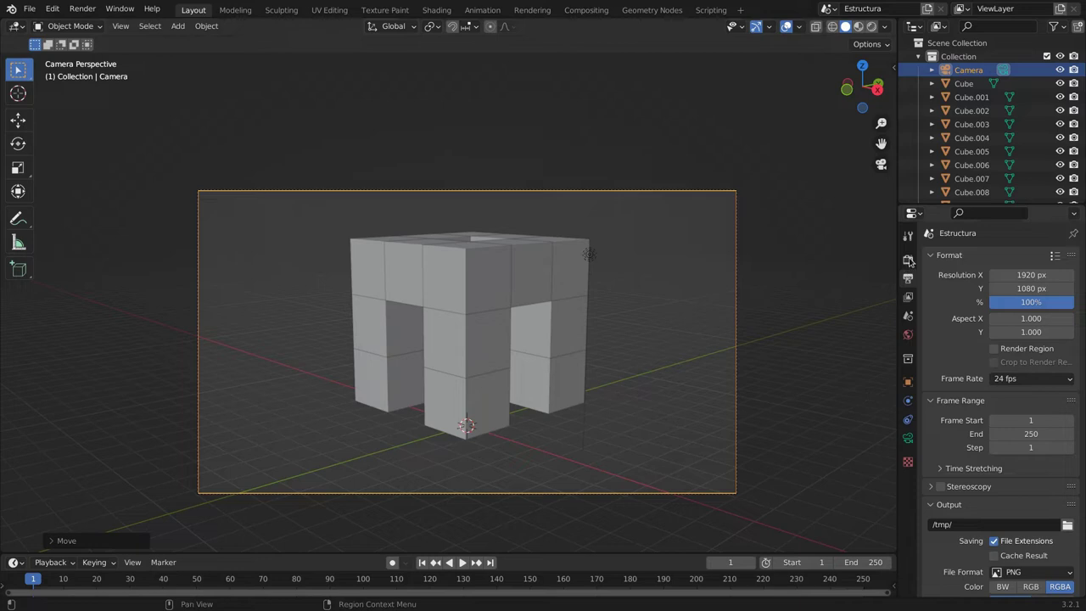
# In Render Properties set the render engine to Cycles and collapse Viewport sampling.
pyautogui.click(910, 256)
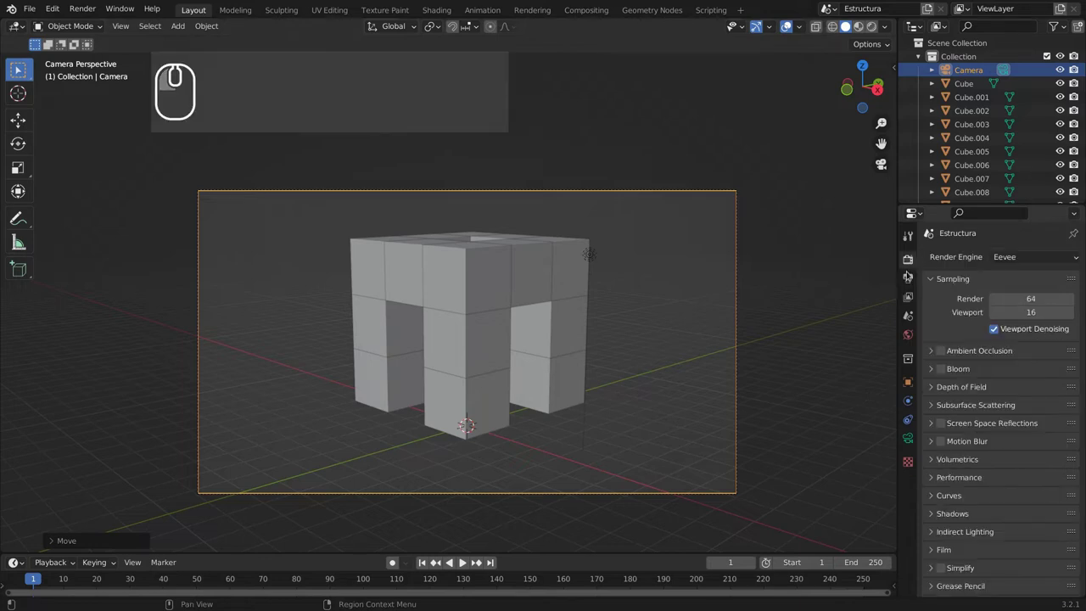
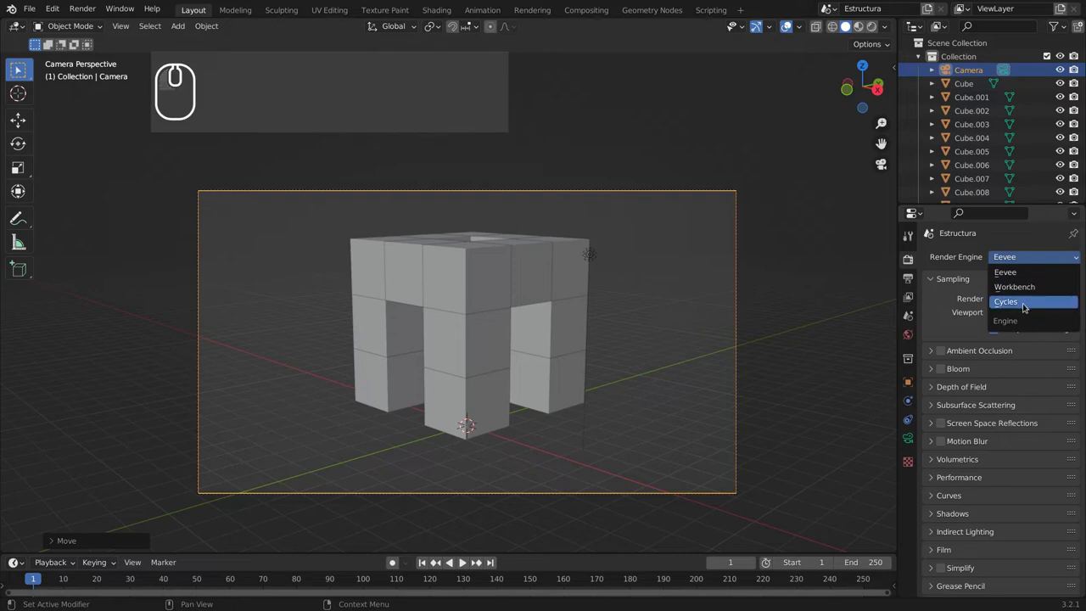
pyautogui.click(1022, 300)
pyautogui.click(1018, 256)
pyautogui.click(1023, 268)
pyautogui.click(1023, 253)
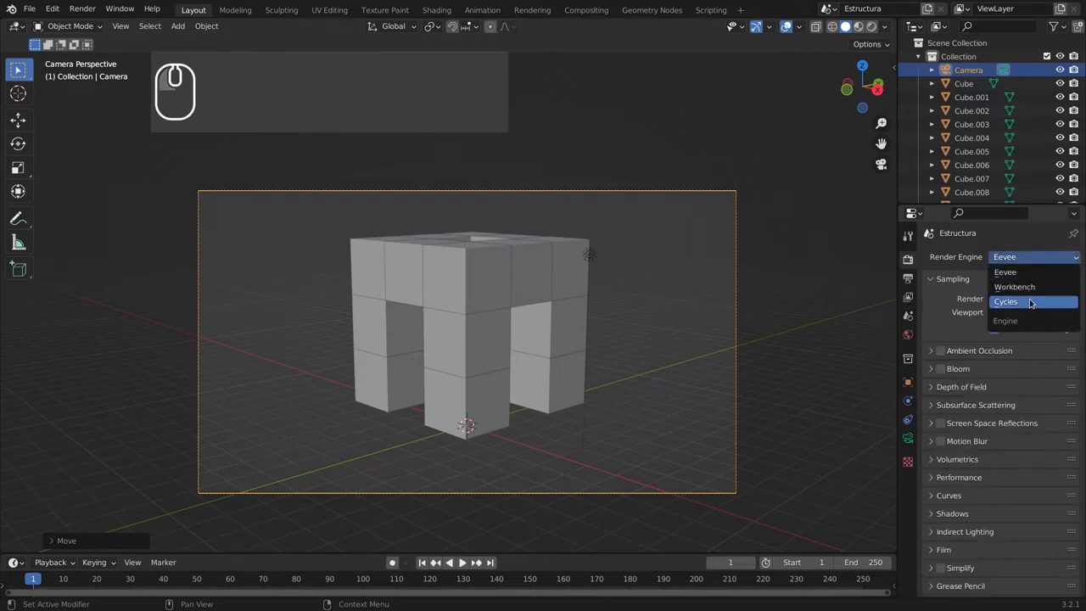
pyautogui.click(1032, 299)
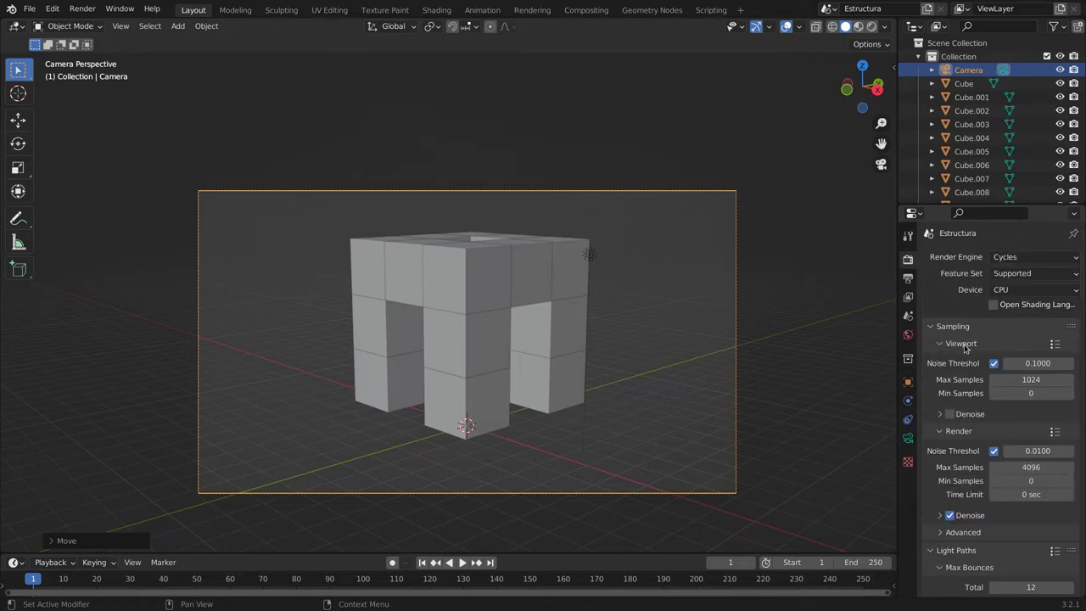
pyautogui.click(963, 341)
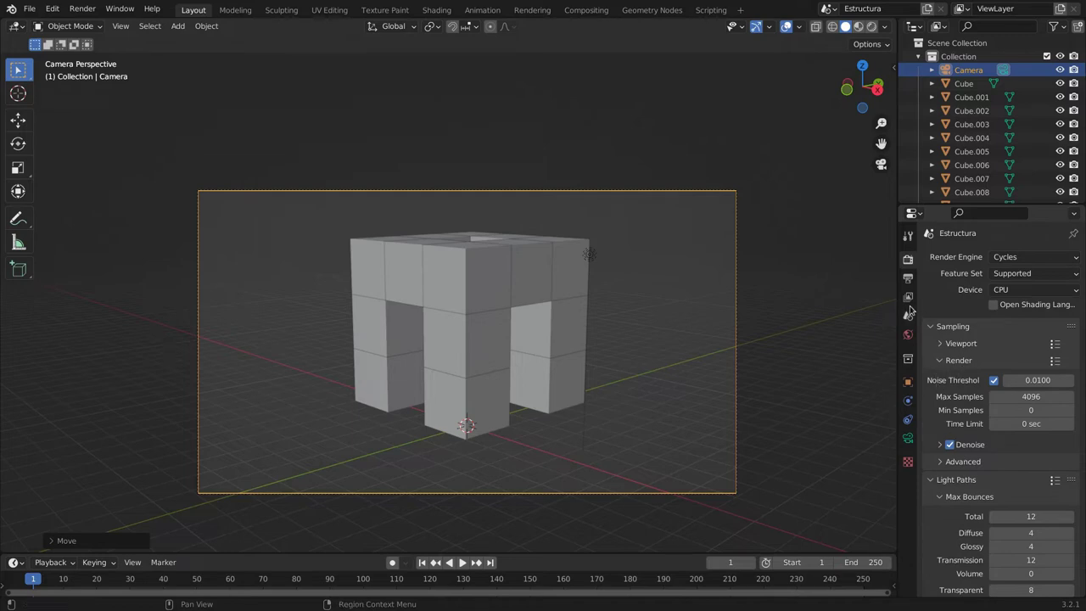
pyautogui.click(907, 275)
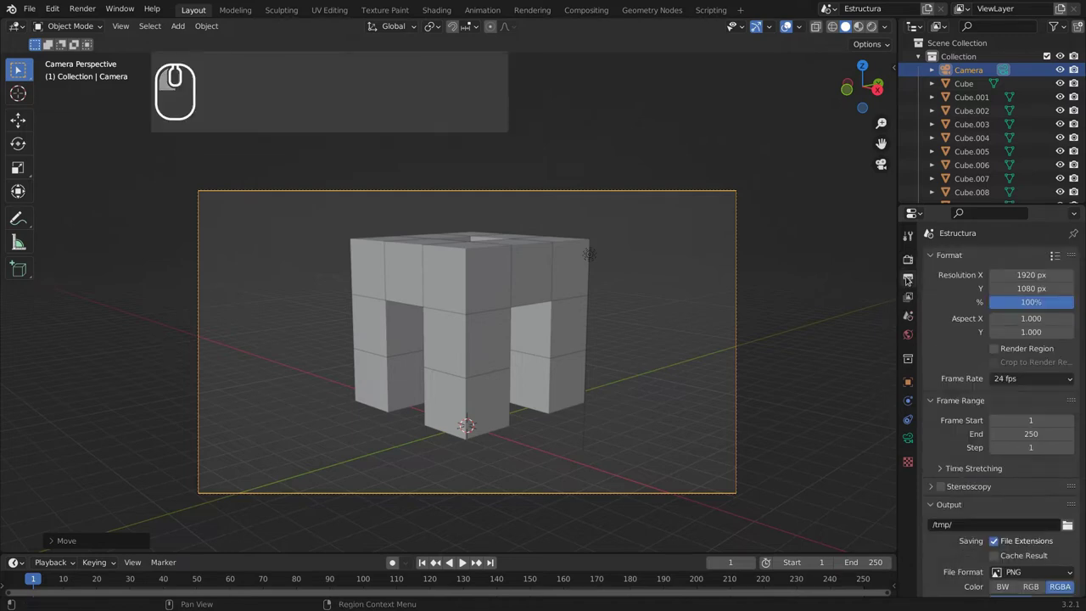
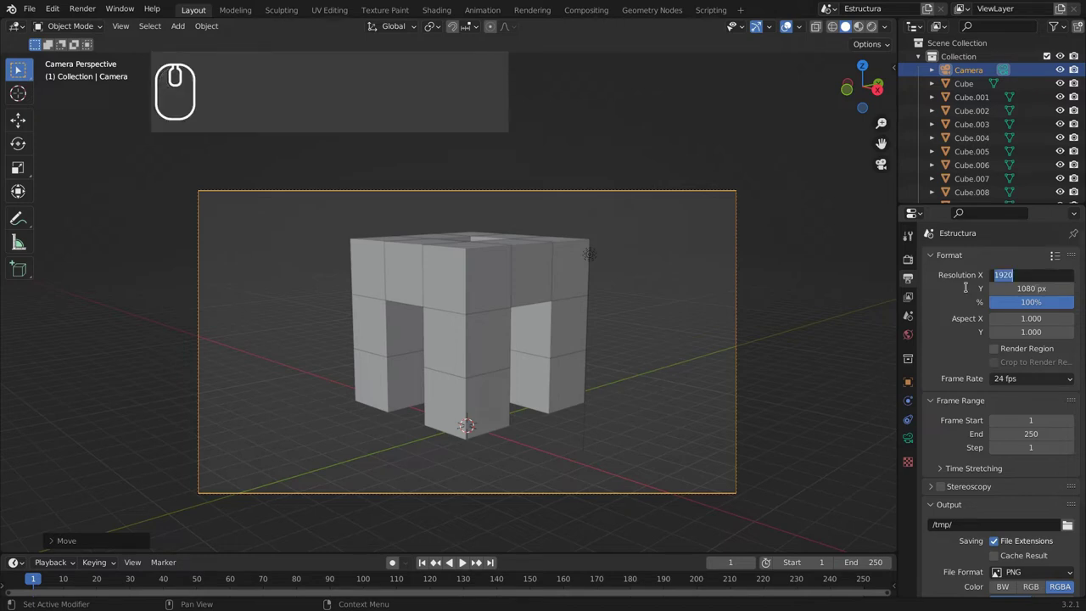
# Set the render resolution to 800 × 600 px.
pyautogui.press('8')
pyautogui.press('0')
pyautogui.press('0')
pyautogui.press('Tab')
pyautogui.press('6')
pyautogui.write('800 ⇆ 600')
pyautogui.press('Tab')
pyautogui.write('600 ⇆')
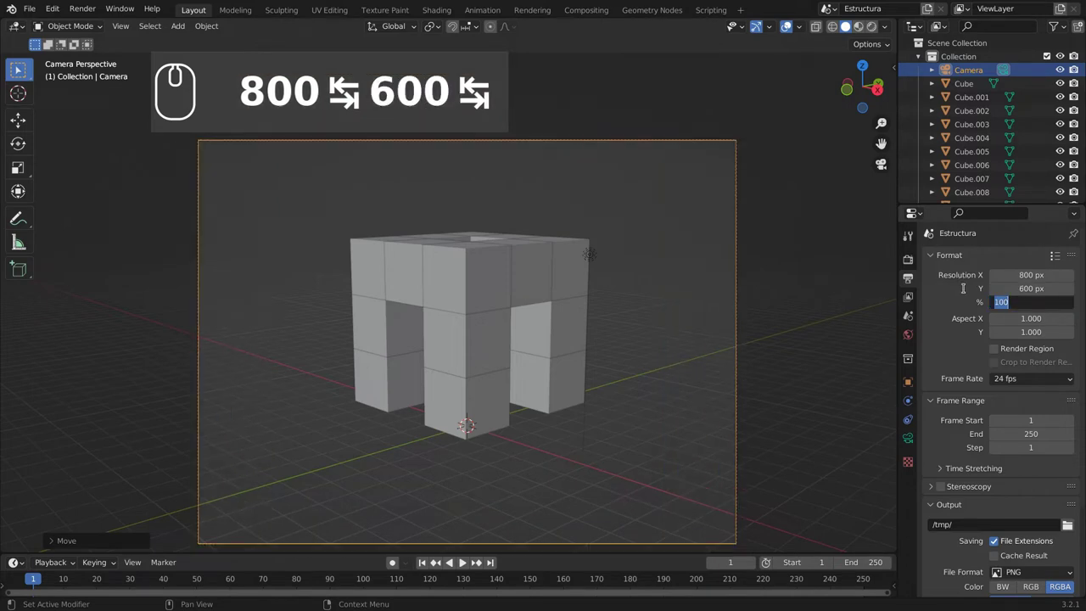
# Set the resolution scale to 75%.
pyautogui.press('7')
pyautogui.press('5')
pyautogui.press('Return')
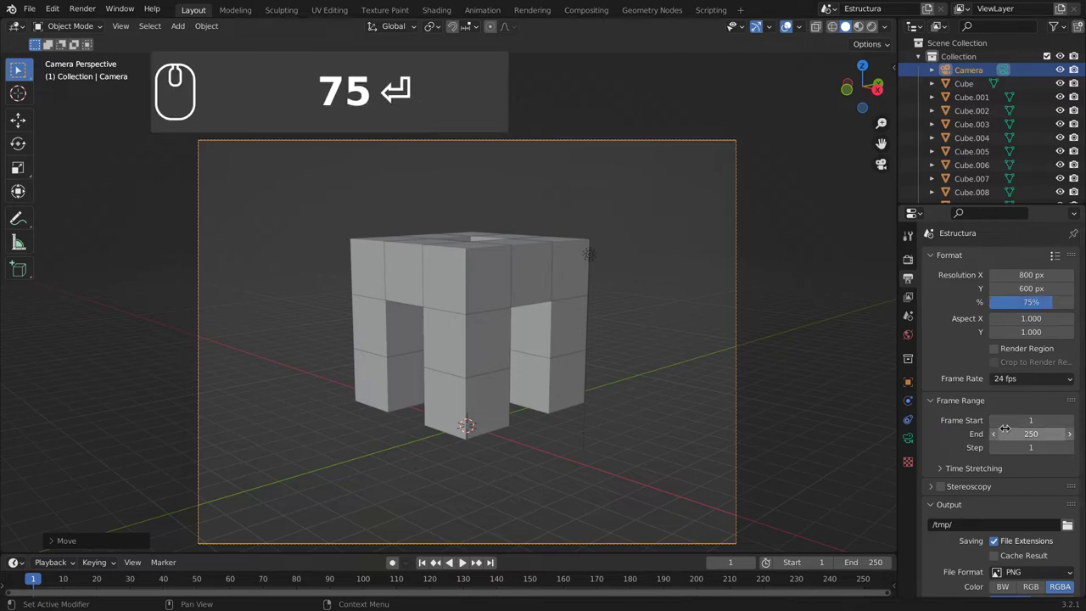
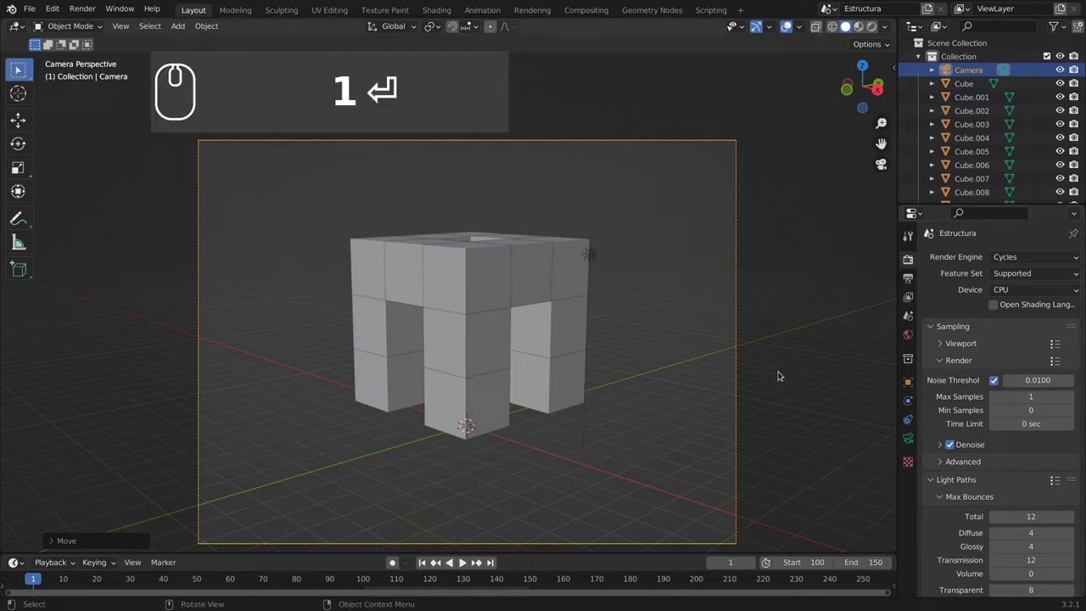
pyautogui.scroll(-3)
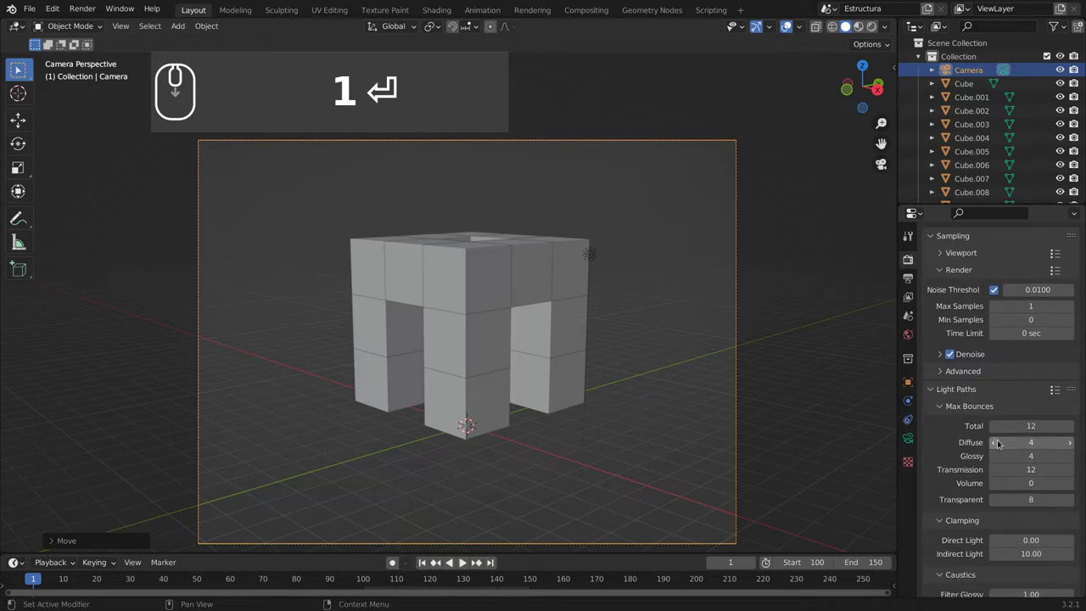
pyautogui.scroll(3)
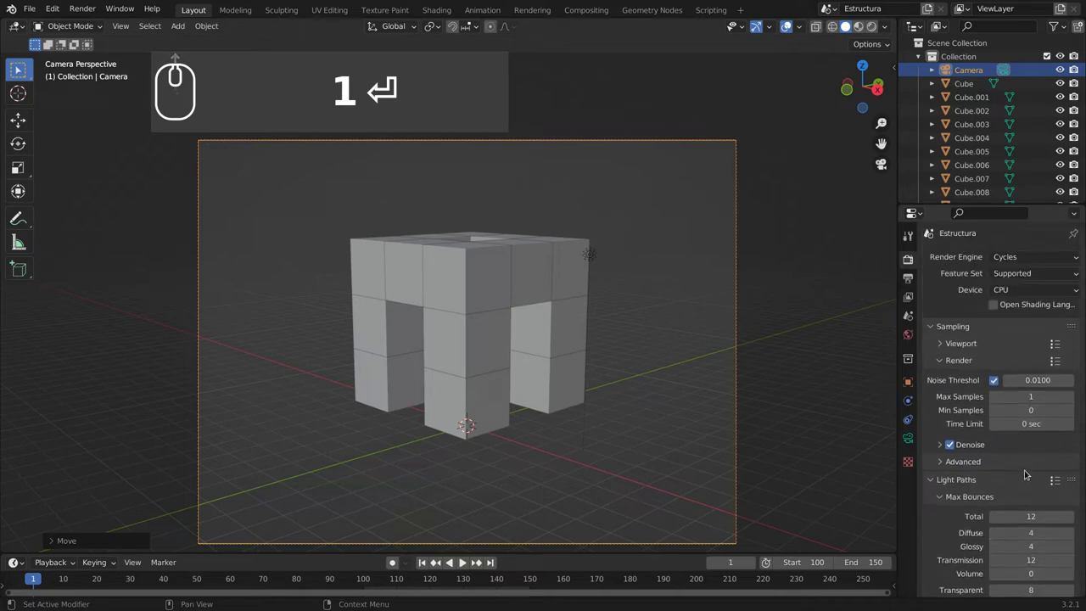
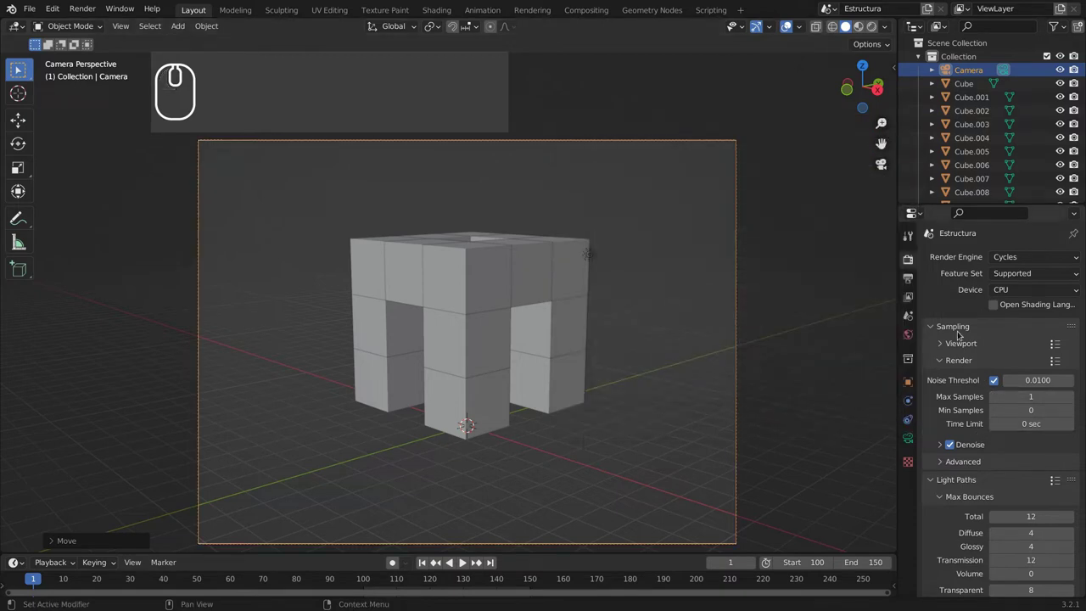
pyautogui.scroll(-3)
# Turn off denoising and render the frame to see the noisy low-sample result.
pyautogui.click(954, 426)
pyautogui.press('F11')
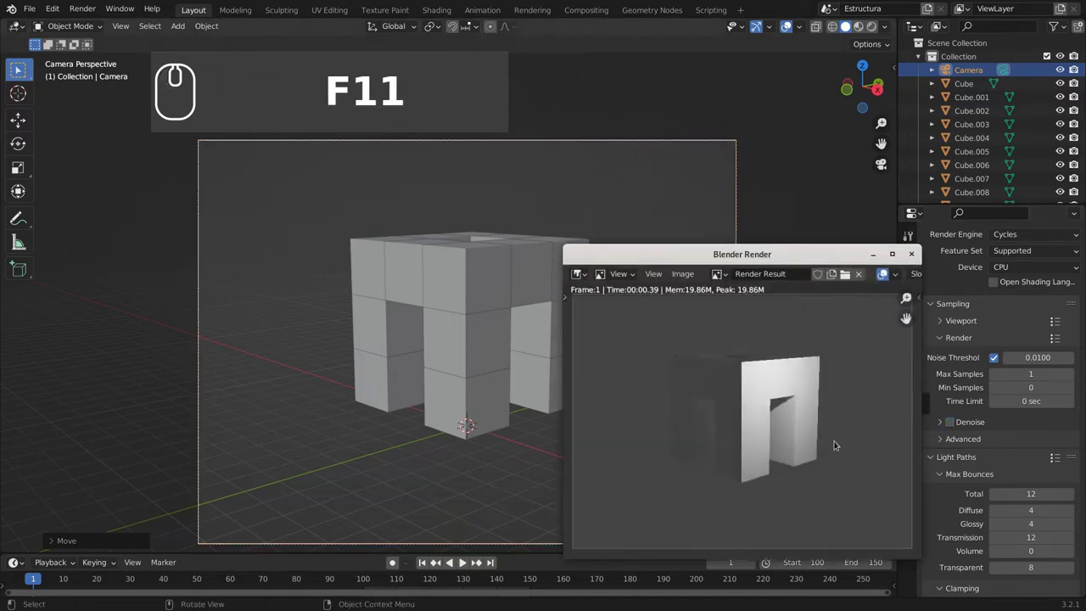
pyautogui.press('F12')
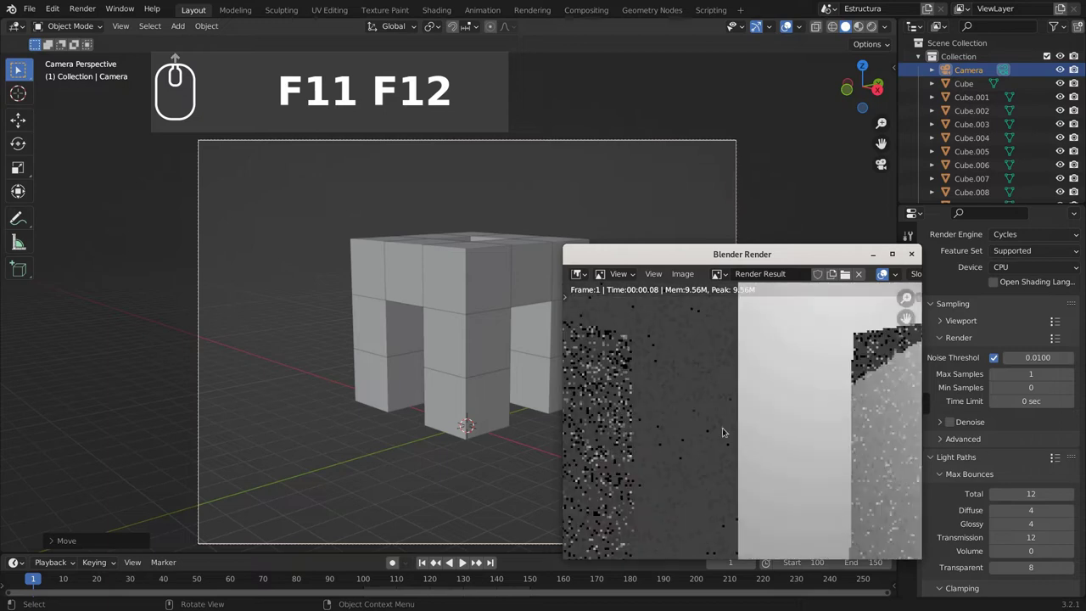
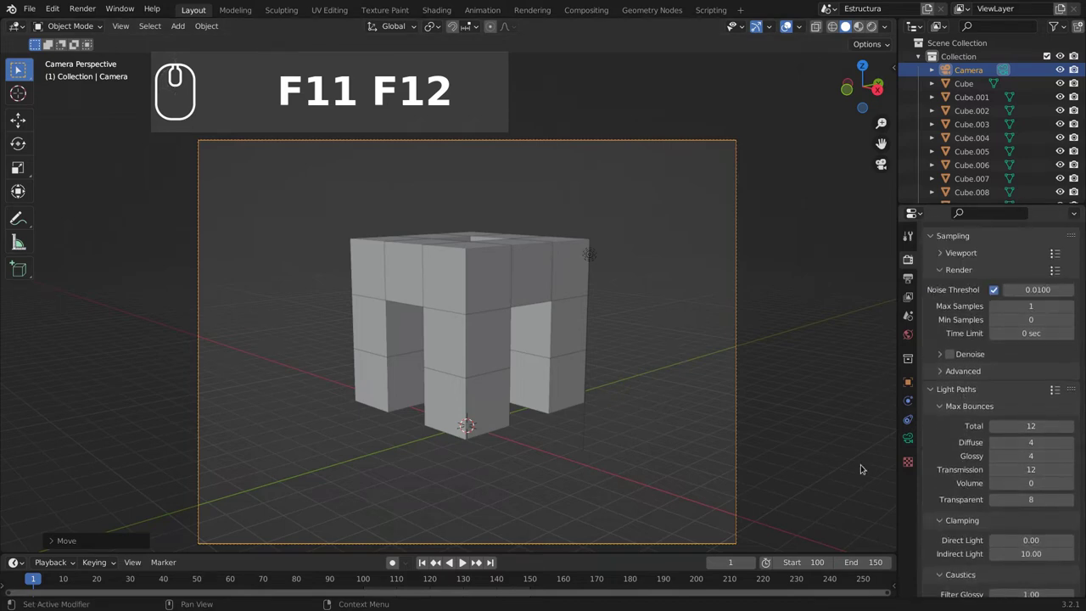
# Raise Max Samples to 4096 and render the frame again for comparison.
pyautogui.press('F11')
pyautogui.scroll(3)
pyautogui.scroll(-3)
pyautogui.scroll(3)
pyautogui.scroll(3)
pyautogui.scroll(3)
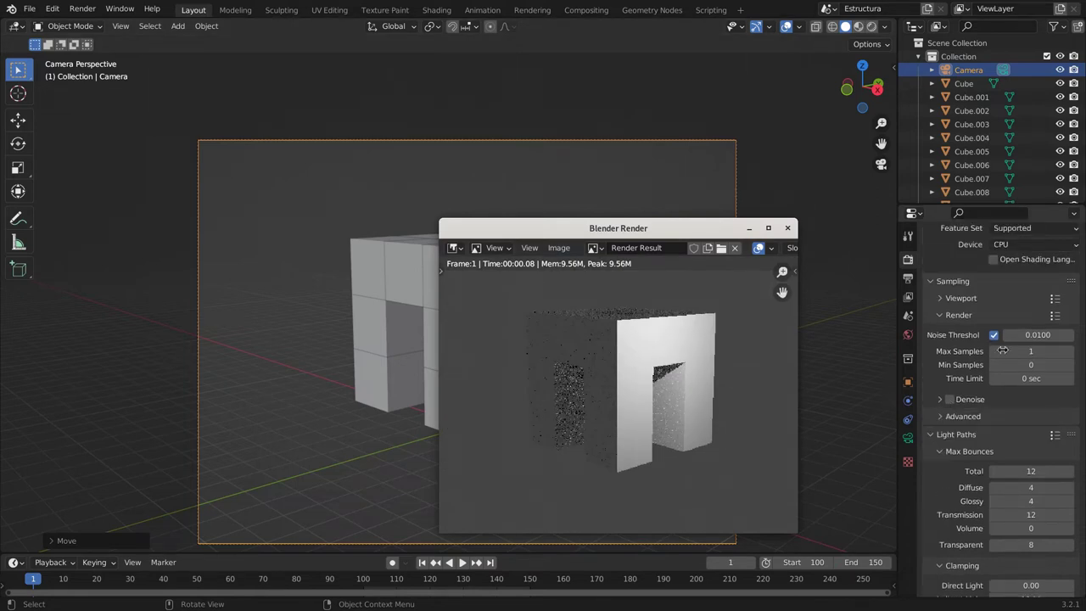
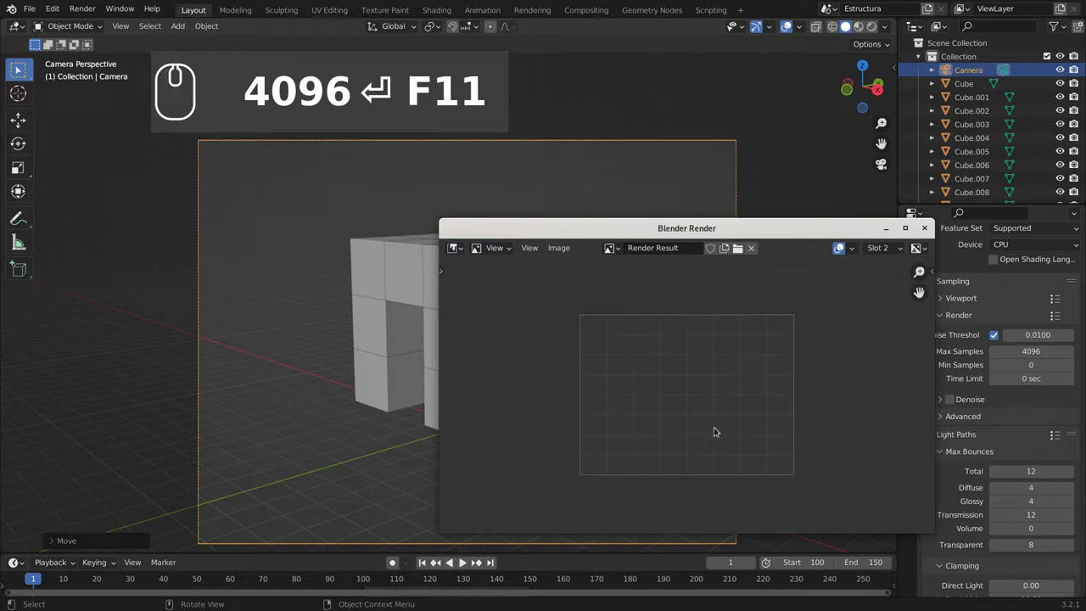
pyautogui.press('F12')
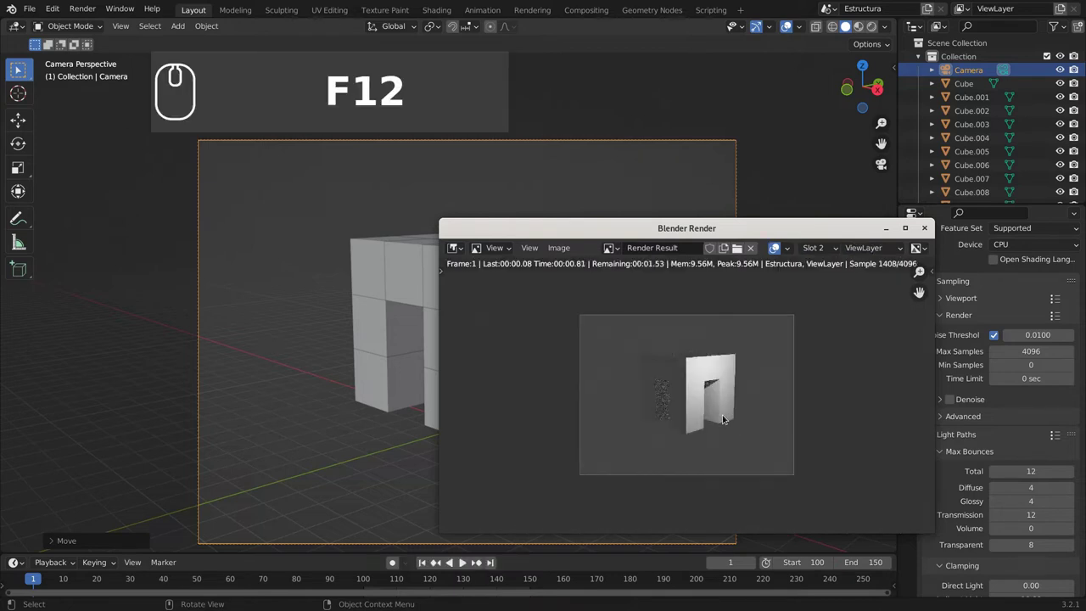
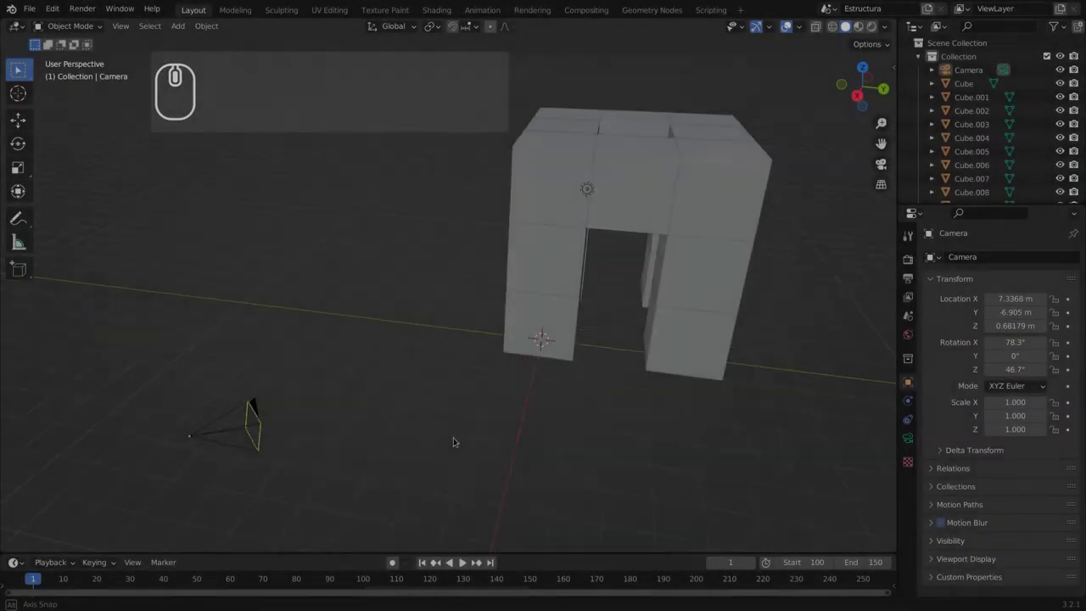
pyautogui.moveTo(452, 437); pyautogui.dragTo(348, 433)
pyautogui.click(225, 396)
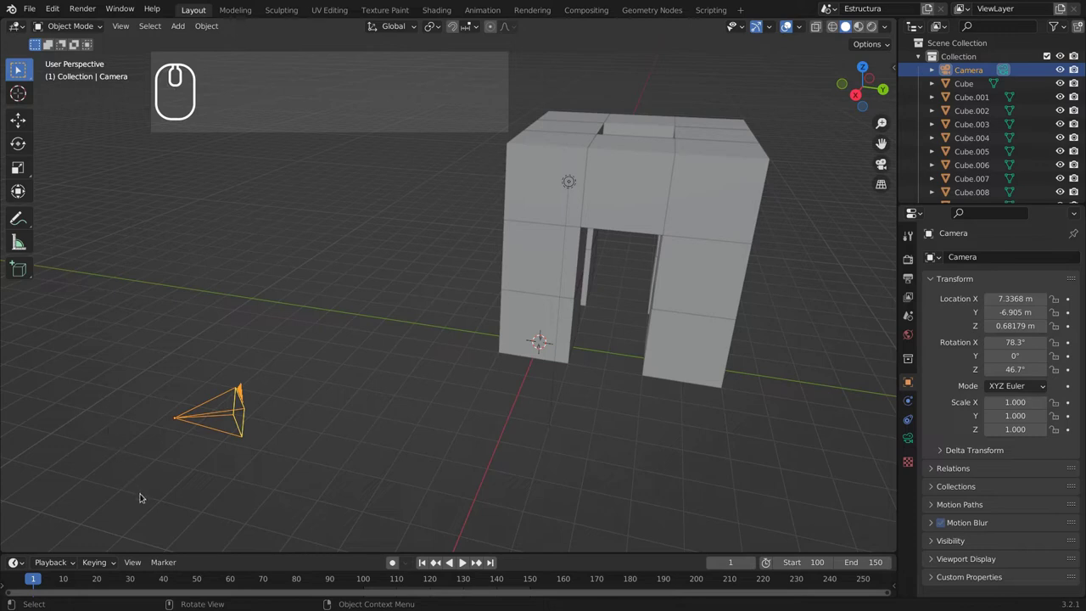
pyautogui.middleClick(342, 414)
pyautogui.middleClick(354, 410)
pyautogui.press('0')
pyautogui.scroll(-3)
pyautogui.scroll(3)
pyautogui.scroll(-3)
pyautogui.scroll(3)
pyautogui.middleClick(371, 389)
pyautogui.moveTo(316, 388); pyautogui.dragTo(457, 335)
pyautogui.scroll(-3)
pyautogui.moveTo(420, 377); pyautogui.dragTo(437, 354)
pyautogui.moveTo(459, 407); pyautogui.dragTo(224, 406)
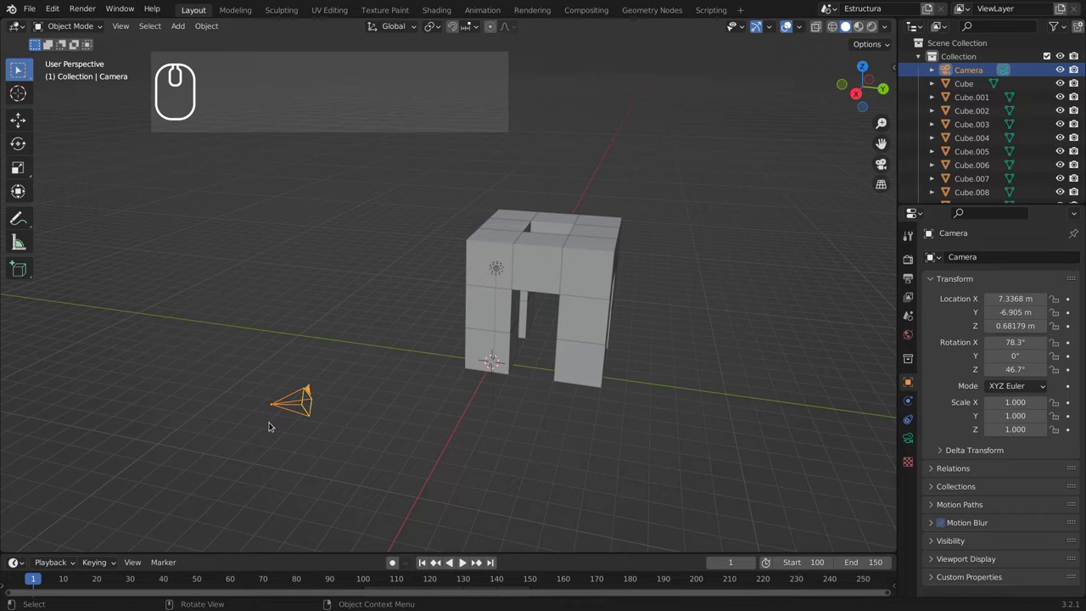
pyautogui.click(304, 391)
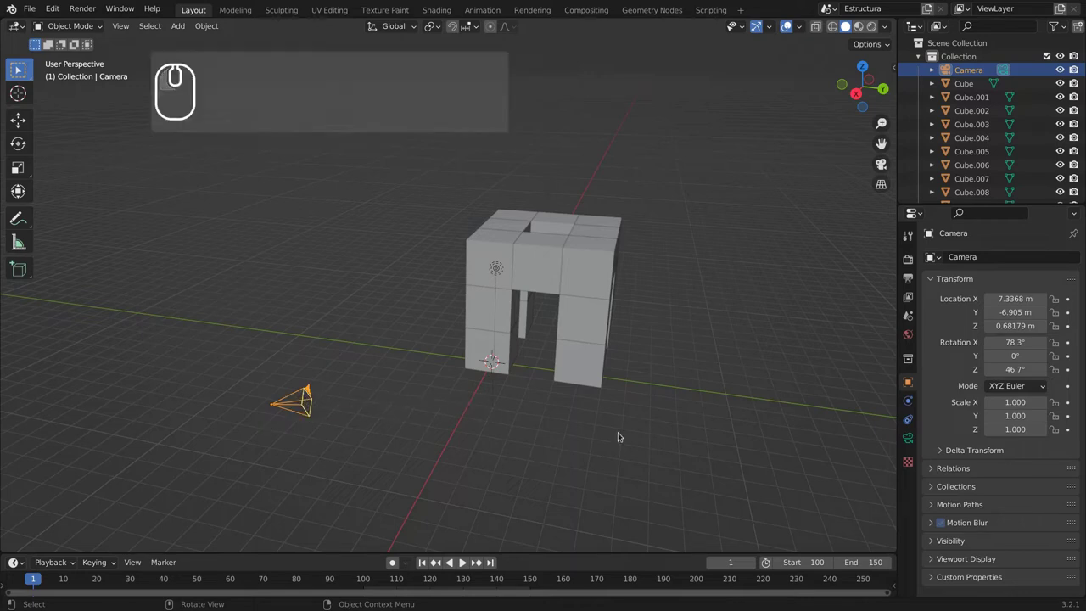
pyautogui.click(907, 384)
pyautogui.click(906, 383)
pyautogui.click(910, 353)
pyautogui.click(910, 339)
pyautogui.click(909, 385)
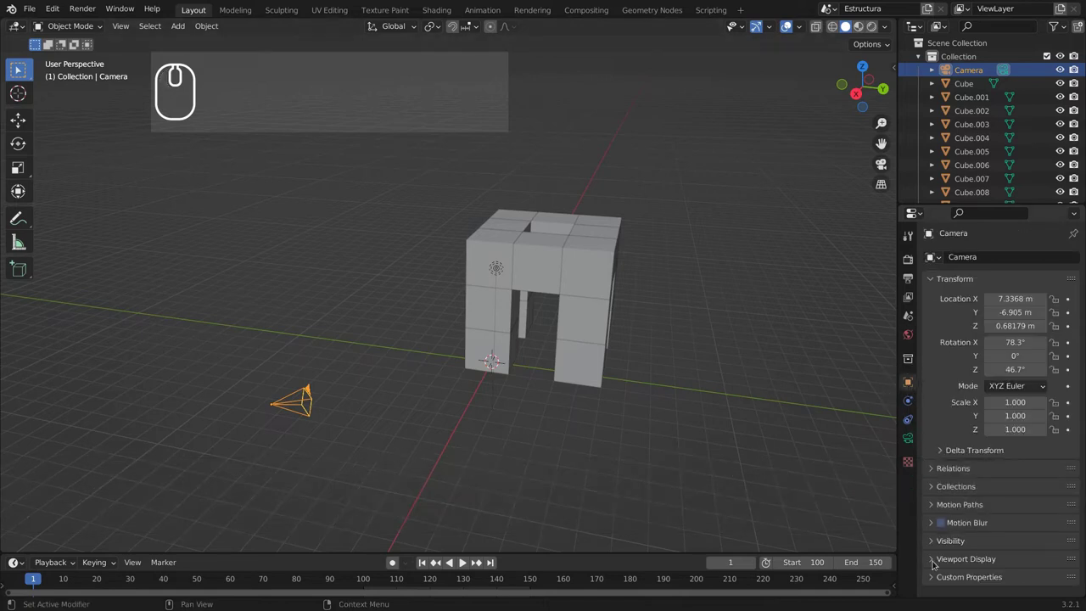
# In Object Properties enable Axis under Viewport Display to show the camera's axes.
pyautogui.click(933, 560)
pyautogui.scroll(-3)
pyautogui.moveTo(991, 534); pyautogui.dragTo(998, 497)
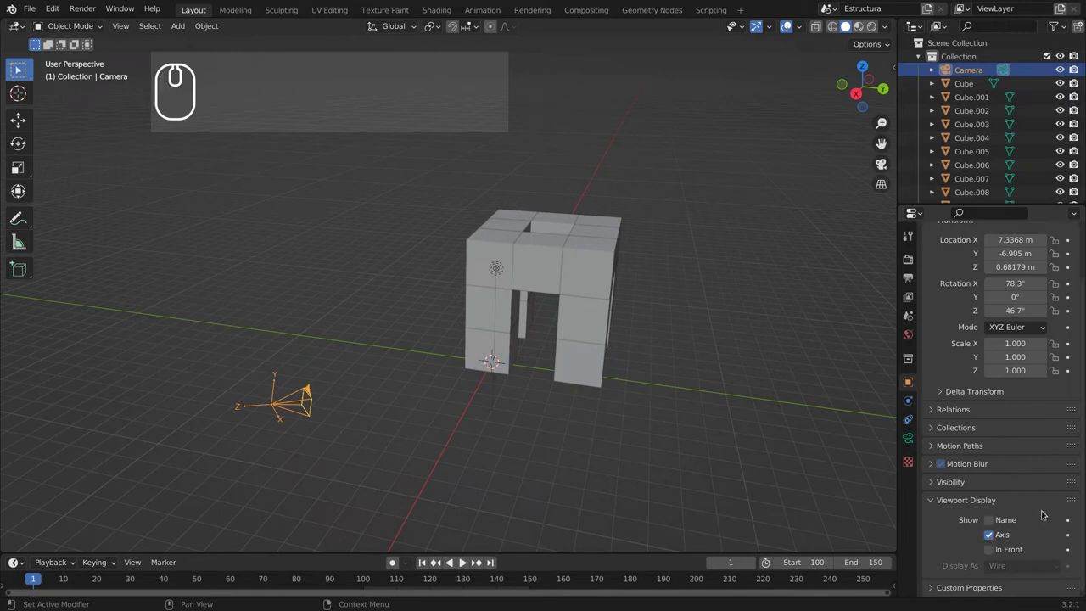
pyautogui.scroll(3)
# Zoom and orbit the viewport toward the camera to see its displayed axes.
pyautogui.moveTo(214, 422); pyautogui.dragTo(364, 337)
pyautogui.scroll(3)
pyautogui.moveTo(314, 355); pyautogui.dragTo(289, 361)
pyautogui.scroll(-3)
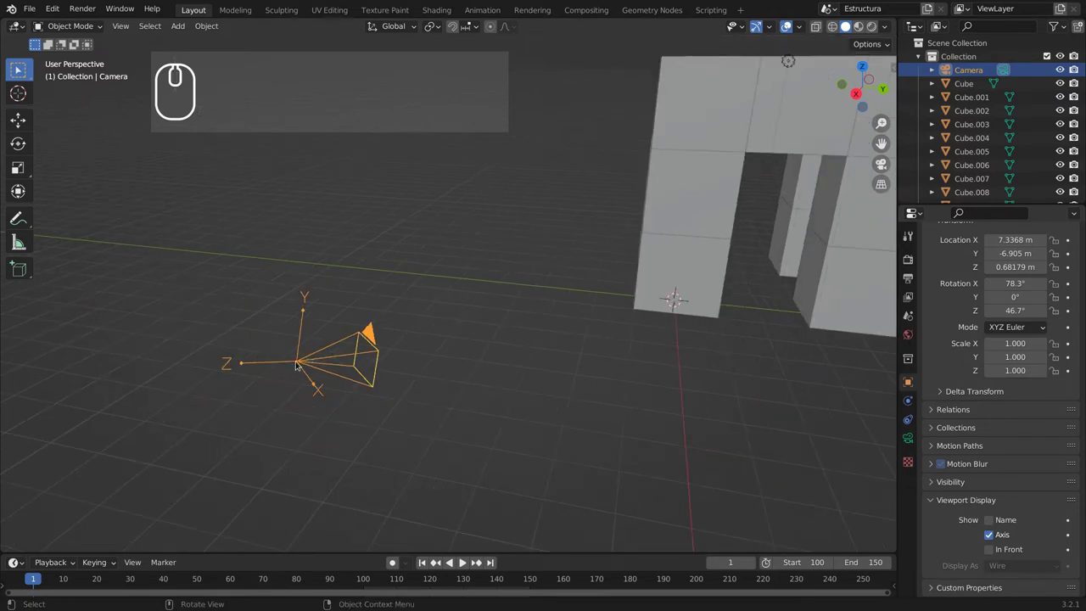
pyautogui.middleClick(365, 399)
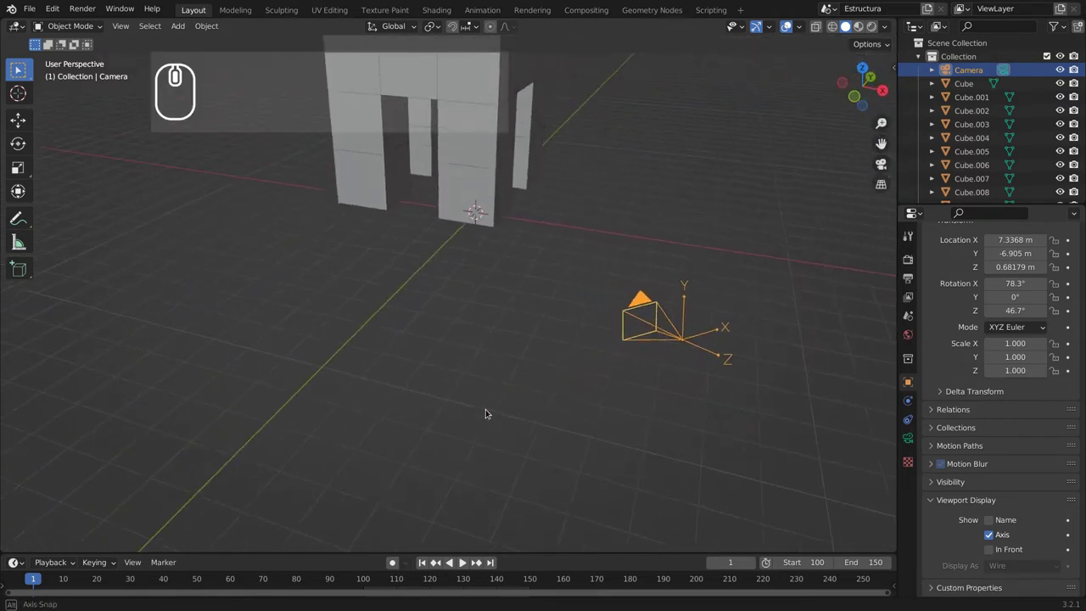
pyautogui.middleClick(517, 343)
pyautogui.moveTo(352, 359); pyautogui.dragTo(433, 385)
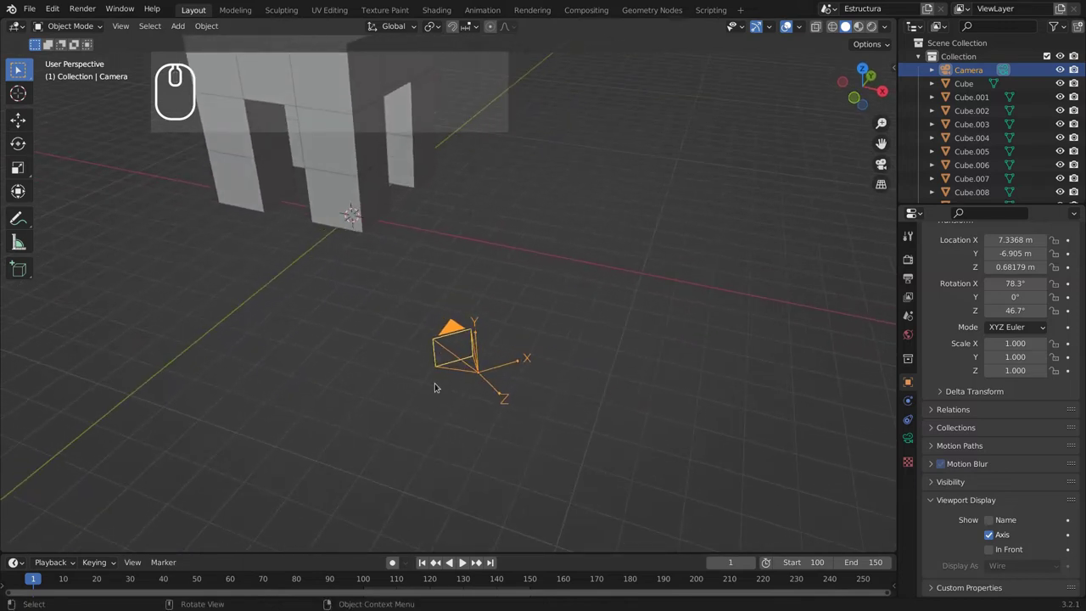
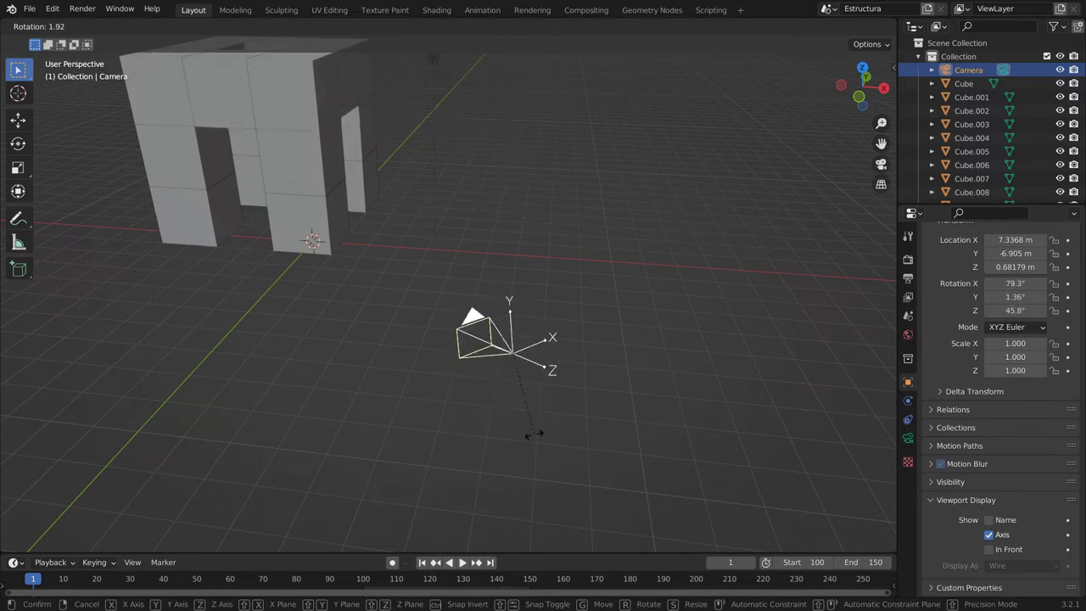
# Constrain the camera rotation to its local Z axis before cancelling it.
pyautogui.press('z')
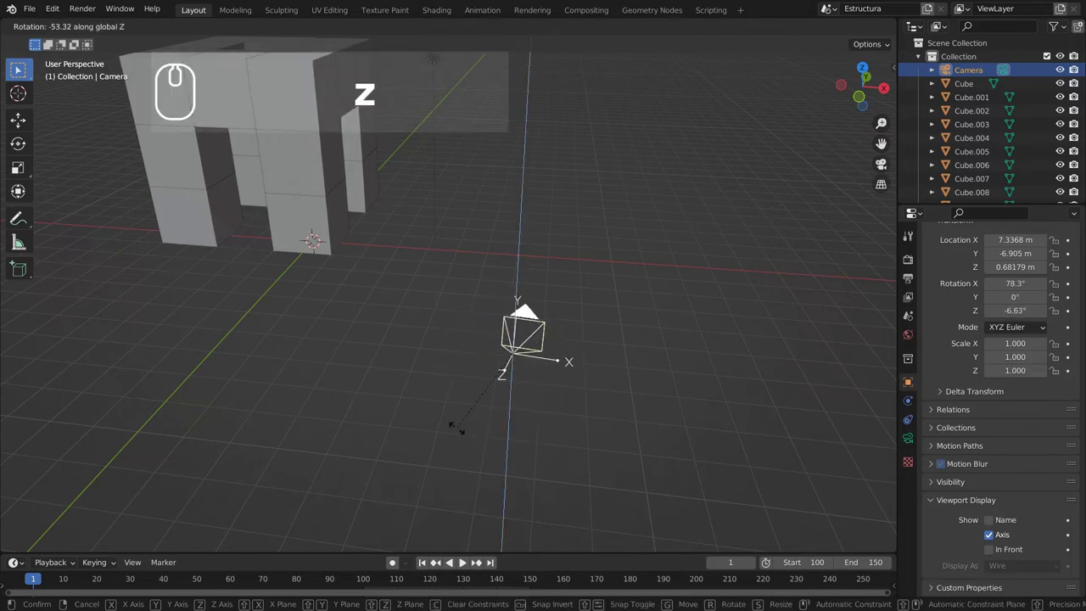
pyautogui.press('z')
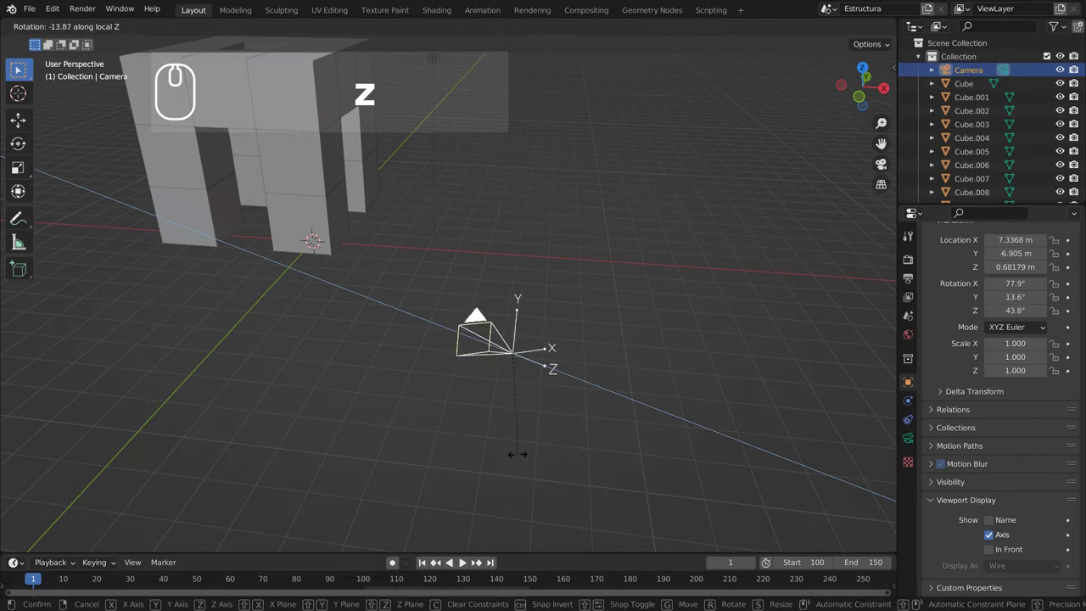
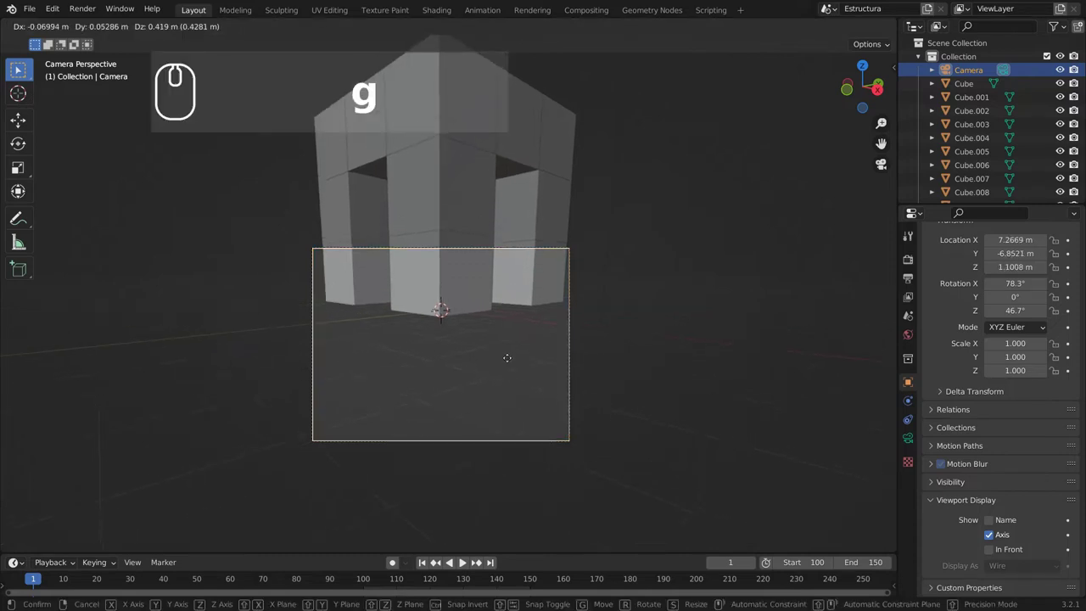
# Move the camera along its local X and Y axes to centre the arch.
pyautogui.press('x')
pyautogui.press('x')
pyautogui.write('gxx')
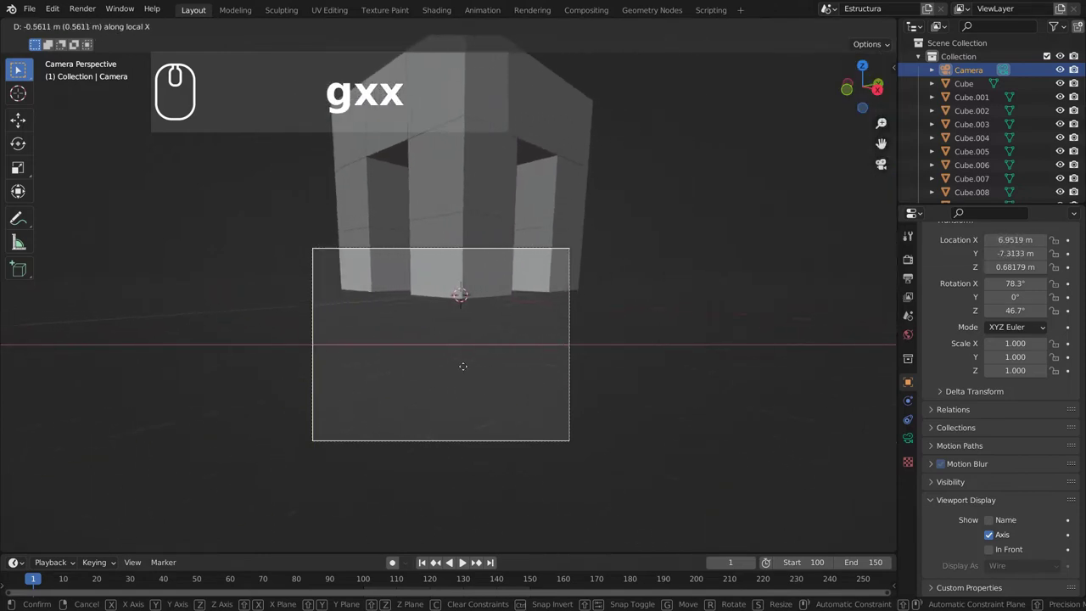
pyautogui.write('y')
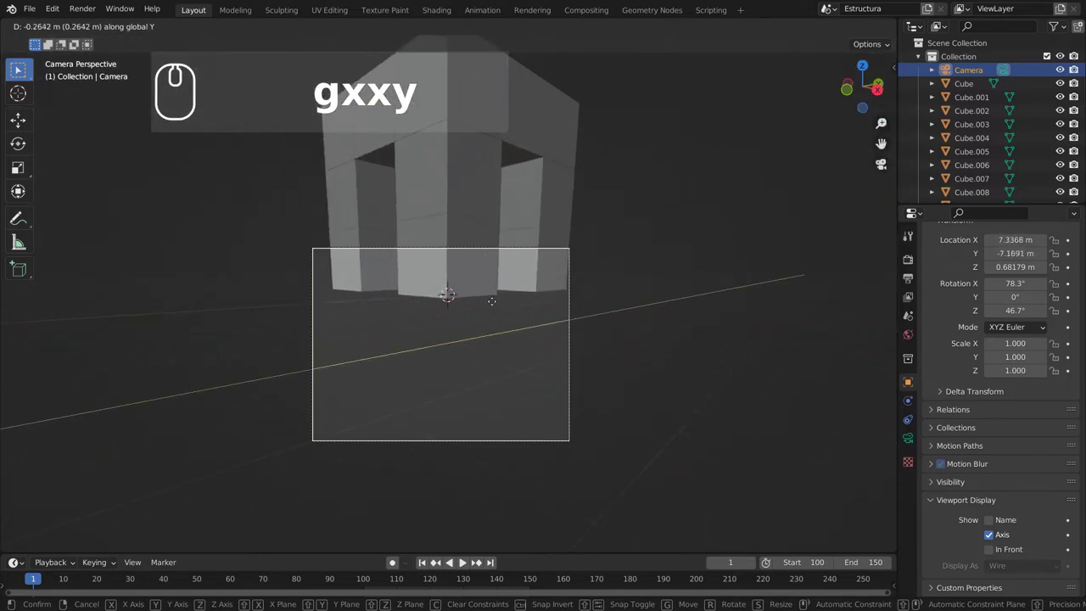
pyautogui.write('gxxyy')
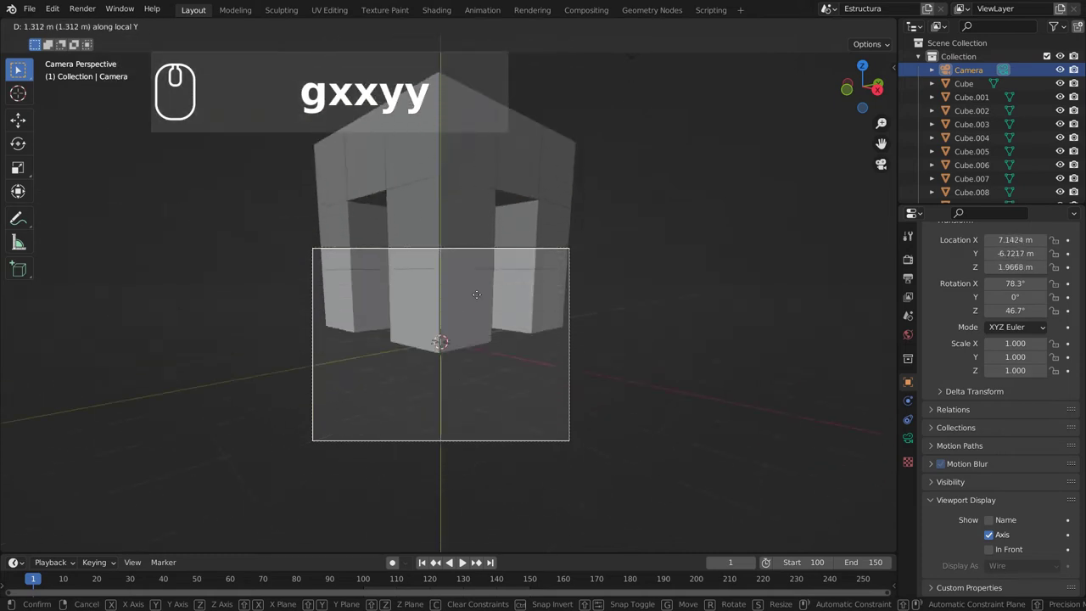
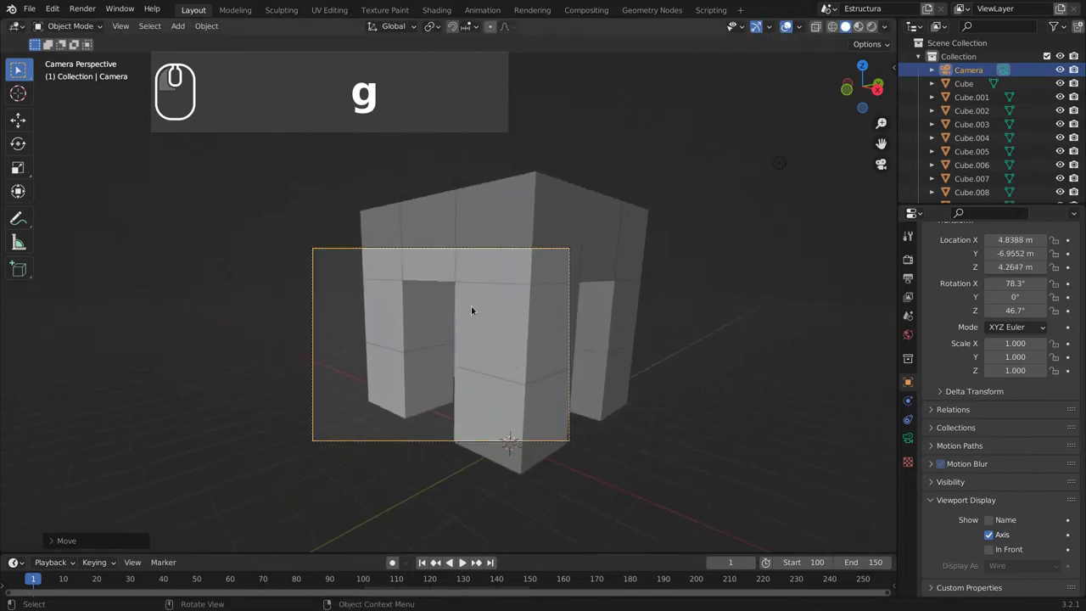
# Pull the camera back along its local Z axis so the whole arch fits the frame.
pyautogui.press('g')
pyautogui.press('z')
pyautogui.write('ggzz')
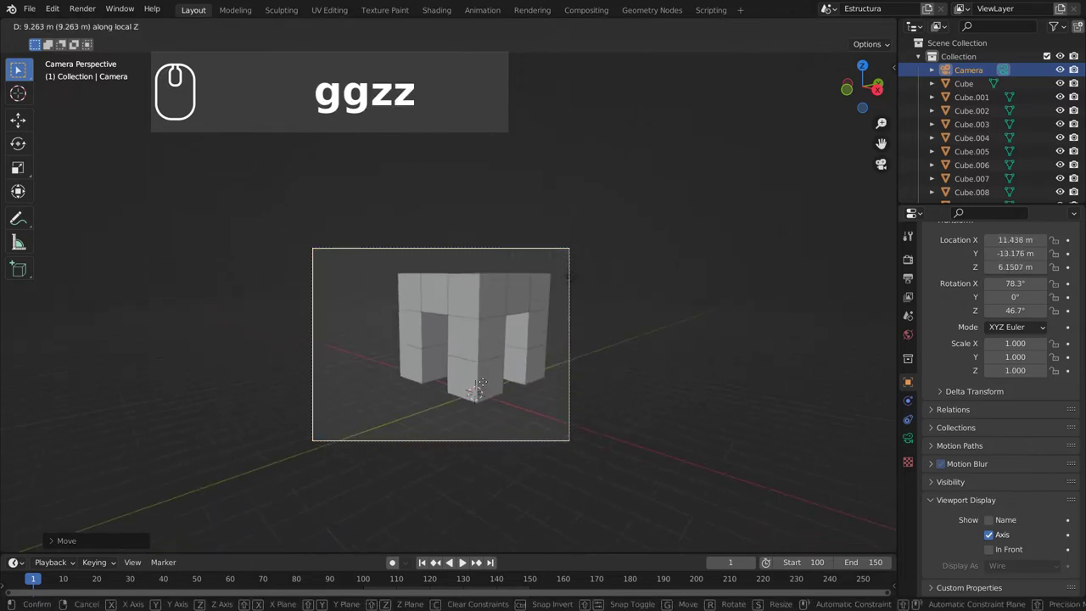
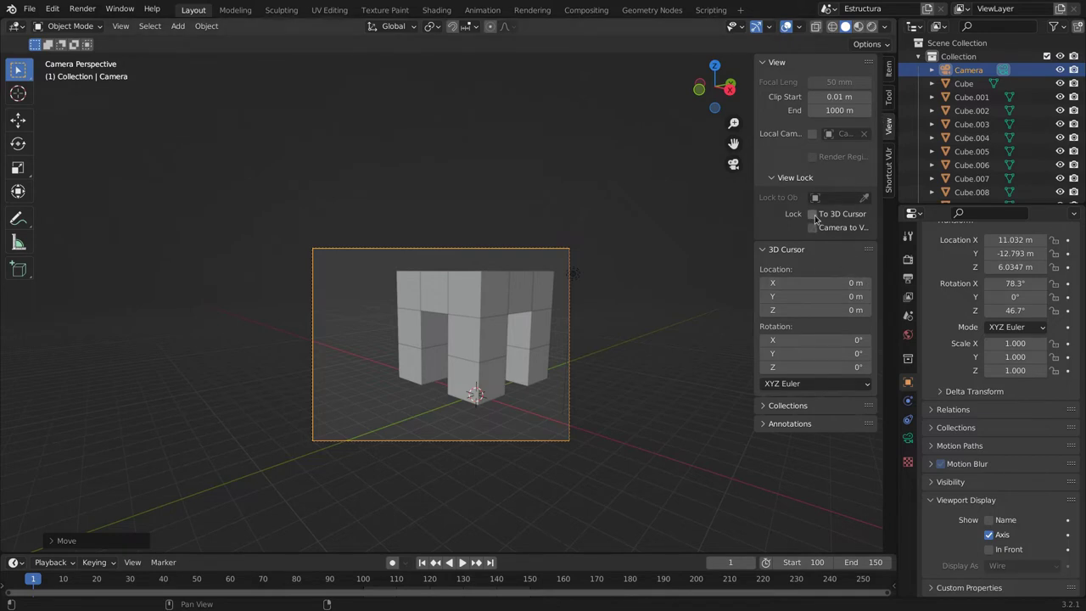
# Enable Camera to View lock and swing the camera around the structure by orbiting.
pyautogui.click(813, 228)
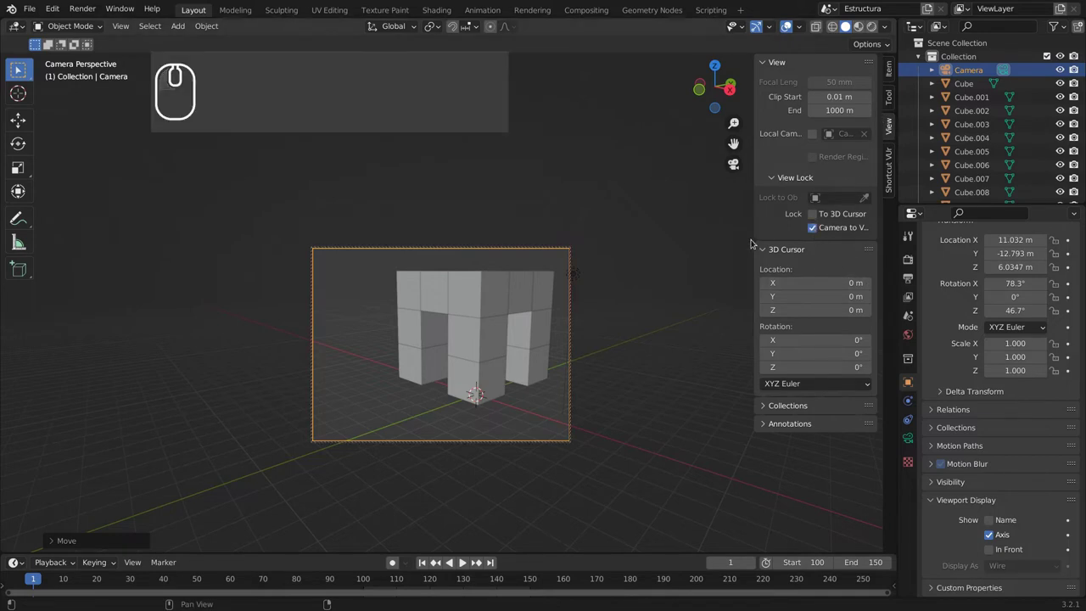
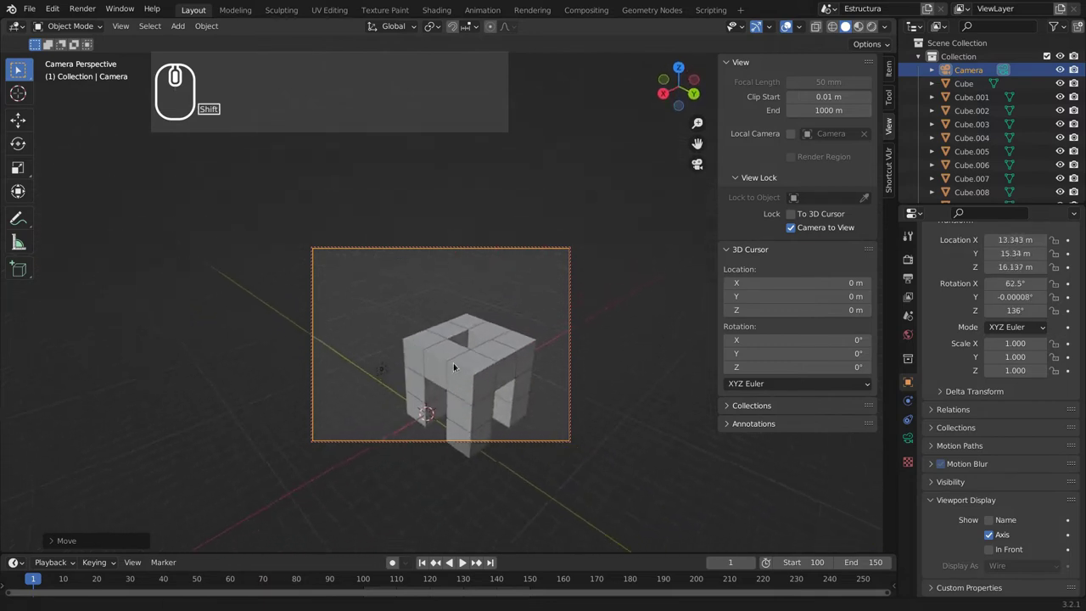
pyautogui.middleClick(465, 348)
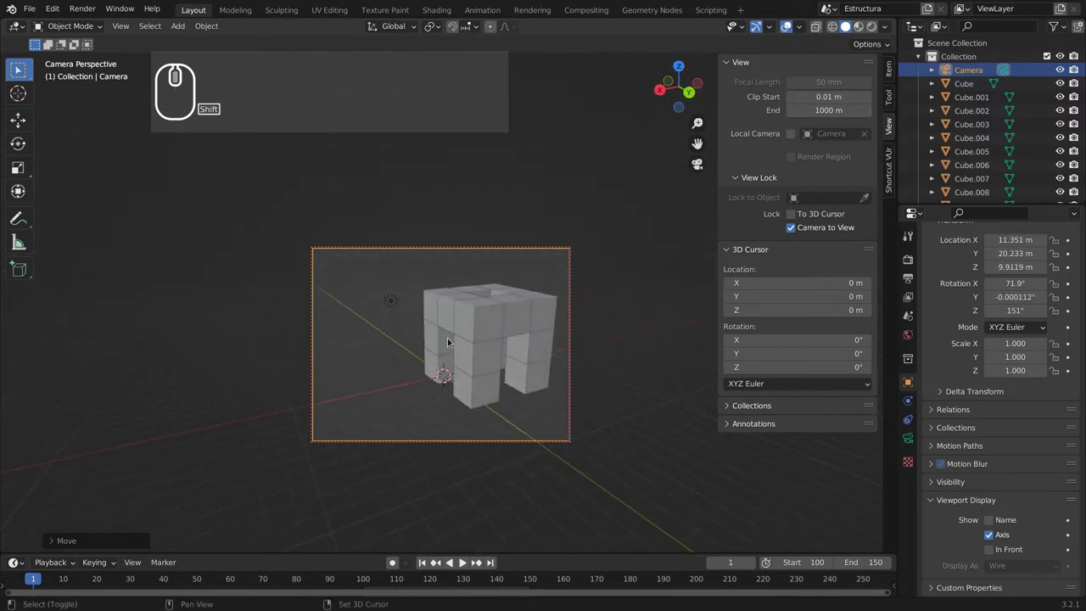
pyautogui.middleClick(442, 338)
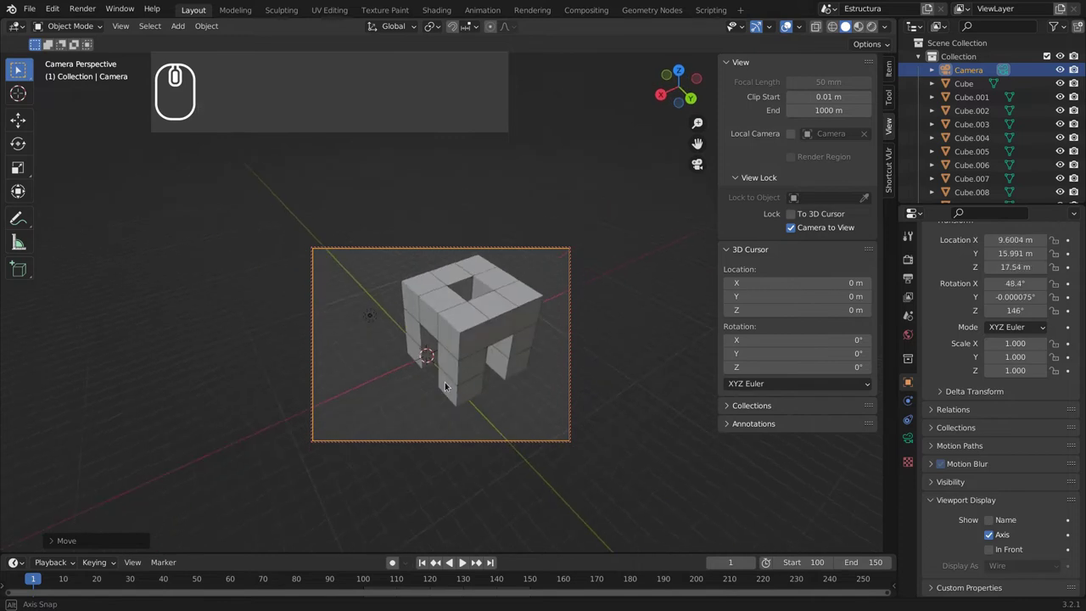
pyautogui.moveTo(471, 376); pyautogui.dragTo(491, 408)
pyautogui.scroll(3)
pyautogui.moveTo(477, 430); pyautogui.dragTo(485, 371)
pyautogui.scroll(3)
pyautogui.middleClick(433, 435)
pyautogui.moveTo(448, 430); pyautogui.dragTo(458, 418)
pyautogui.scroll(-3)
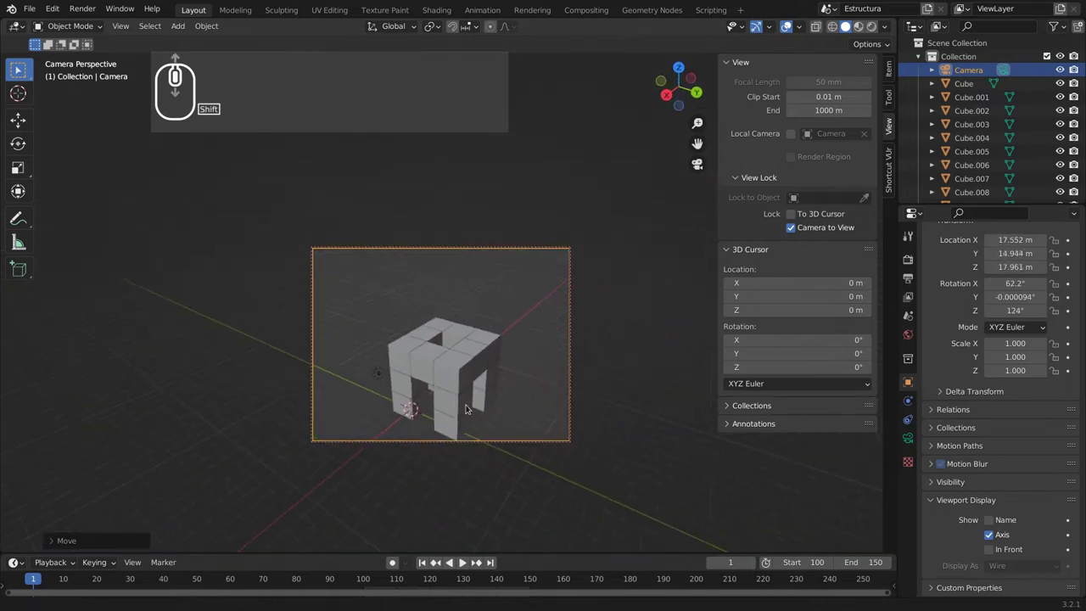
# Bring the camera below the structure looking up, then turn the Camera to View lock off.
pyautogui.middleClick(475, 366)
pyautogui.moveTo(500, 265); pyautogui.dragTo(501, 354)
pyautogui.moveTo(490, 336); pyautogui.dragTo(490, 378)
pyautogui.scroll(3)
pyautogui.middleClick(483, 350)
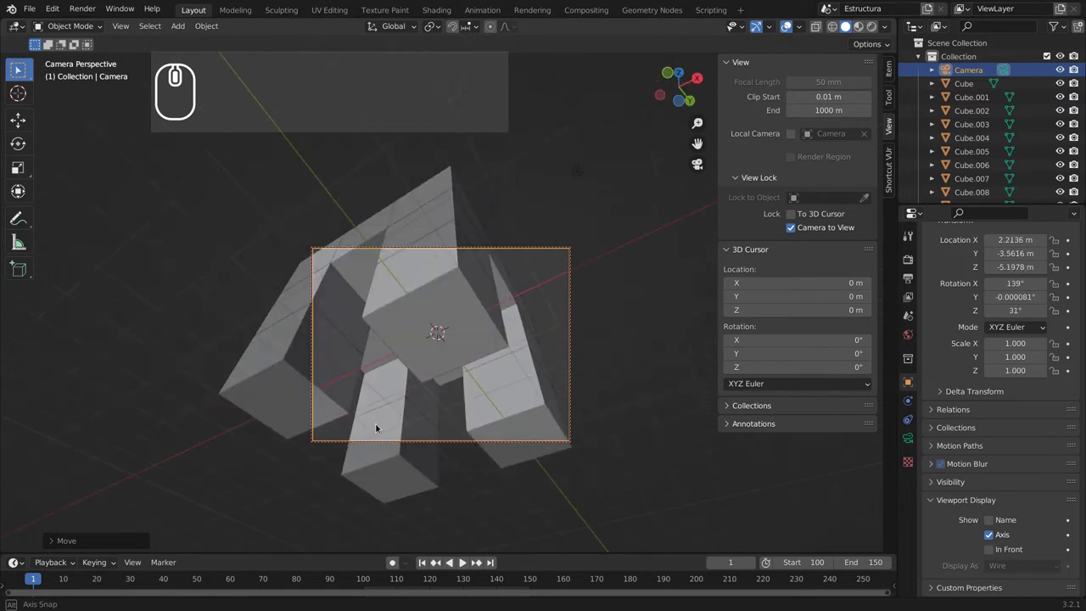
pyautogui.moveTo(382, 426); pyautogui.dragTo(486, 385)
pyautogui.scroll(-3)
pyautogui.moveTo(678, 329); pyautogui.dragTo(796, 228)
pyautogui.click(796, 229)
pyautogui.scroll(-3)
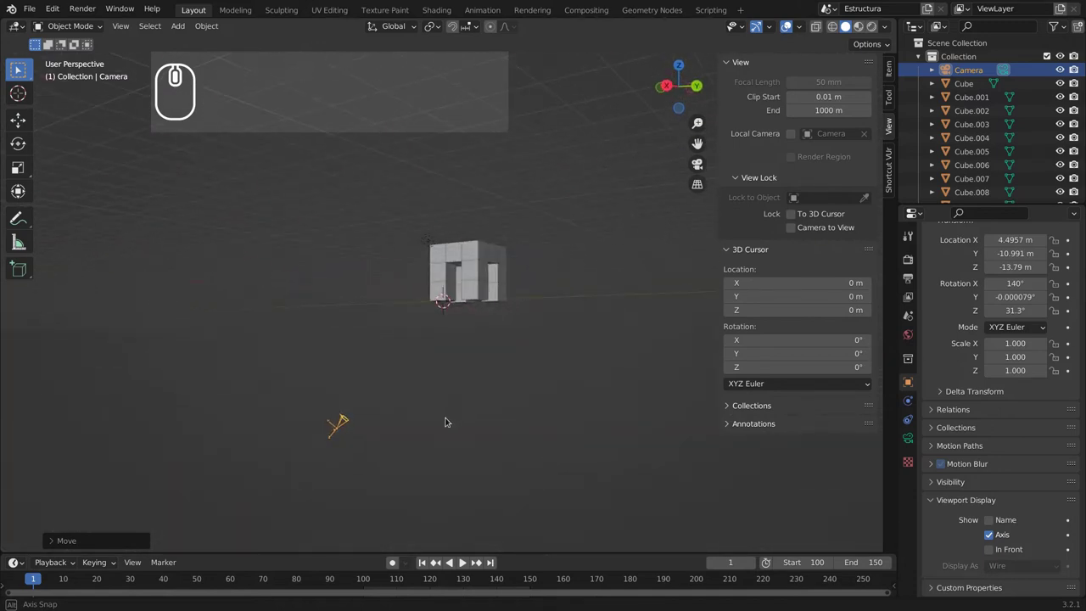
# Orbit the viewport to face the front of the cube structure.
pyautogui.moveTo(449, 407); pyautogui.dragTo(544, 343)
pyautogui.scroll(3)
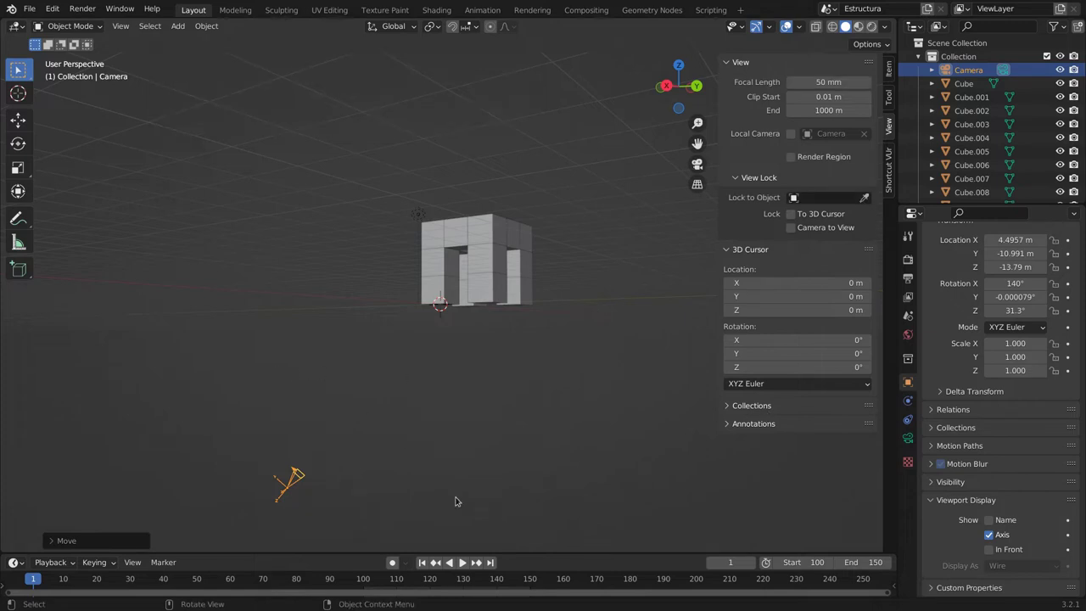
pyautogui.moveTo(370, 485); pyautogui.dragTo(334, 302)
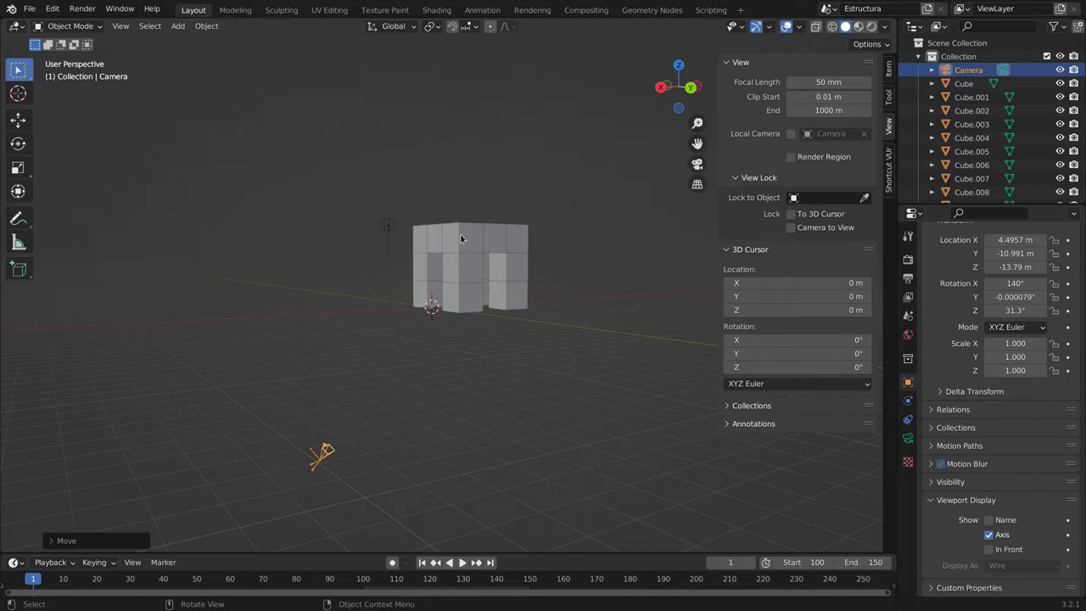
# Inspect individual arch cubes and select Cube.007, the middle cube of the front wall.
pyautogui.click(456, 240)
pyautogui.click(395, 226)
pyautogui.click(479, 298)
pyautogui.click(474, 267)
pyautogui.click(520, 278)
pyautogui.click(514, 294)
pyautogui.click(319, 452)
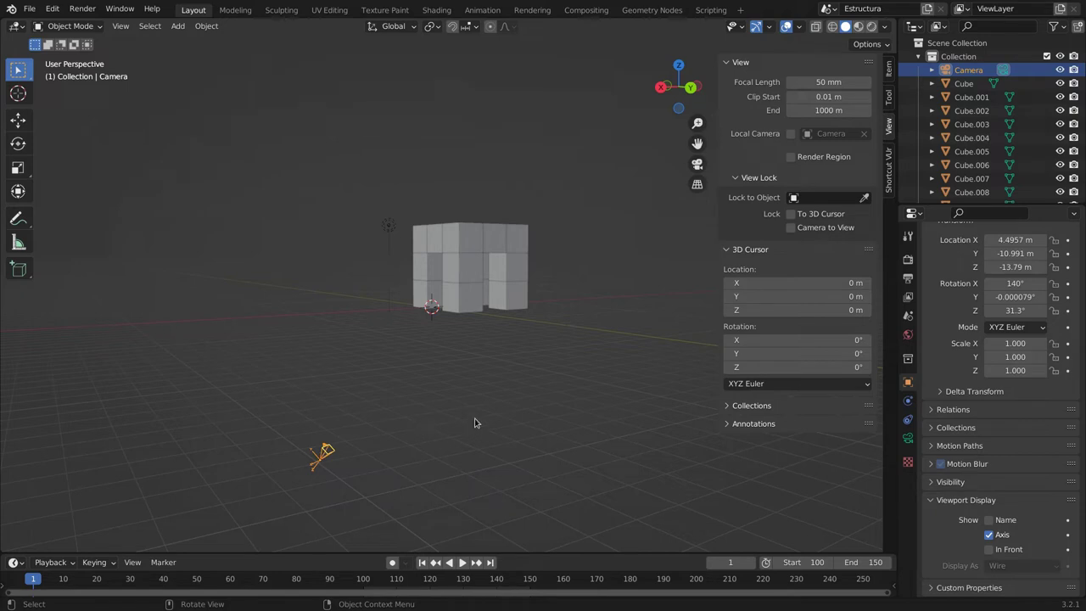
pyautogui.click(467, 299)
# Show the front-wall cube's location, rotation and scale in the sidebar Item panel.
pyautogui.moveTo(468, 284); pyautogui.dragTo(420, 266)
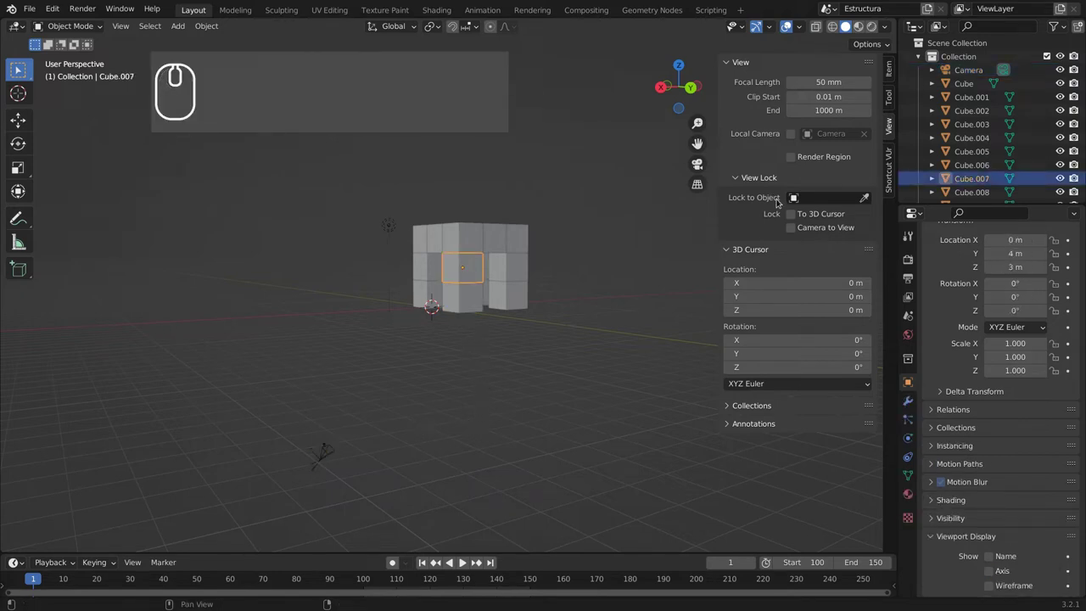
pyautogui.click(891, 70)
pyautogui.click(822, 77)
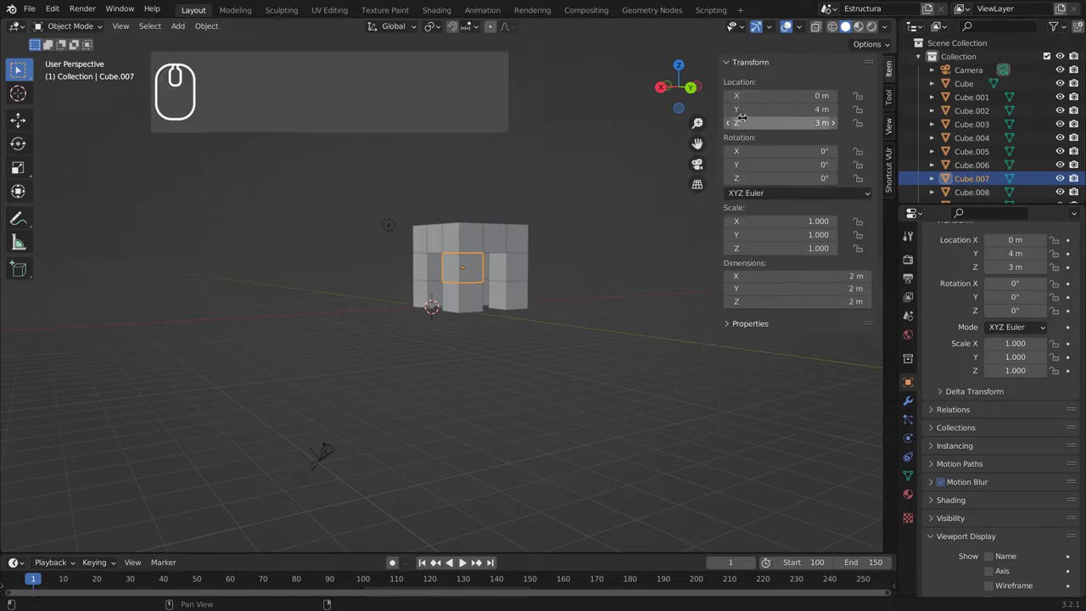
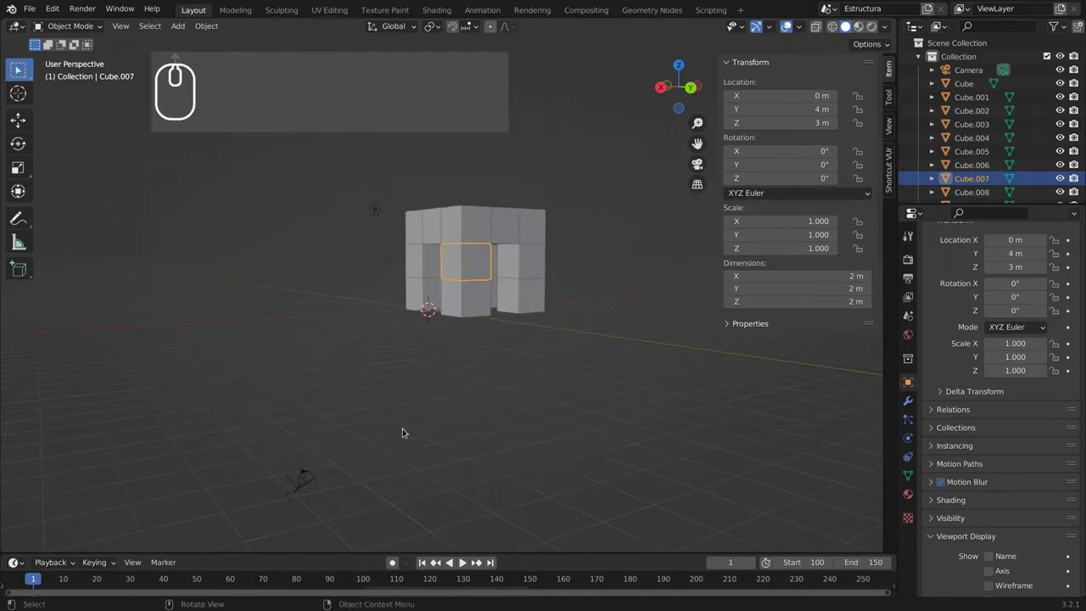
# Orbit above the arch structure to look down onto its hollow top.
pyautogui.middleClick(420, 386)
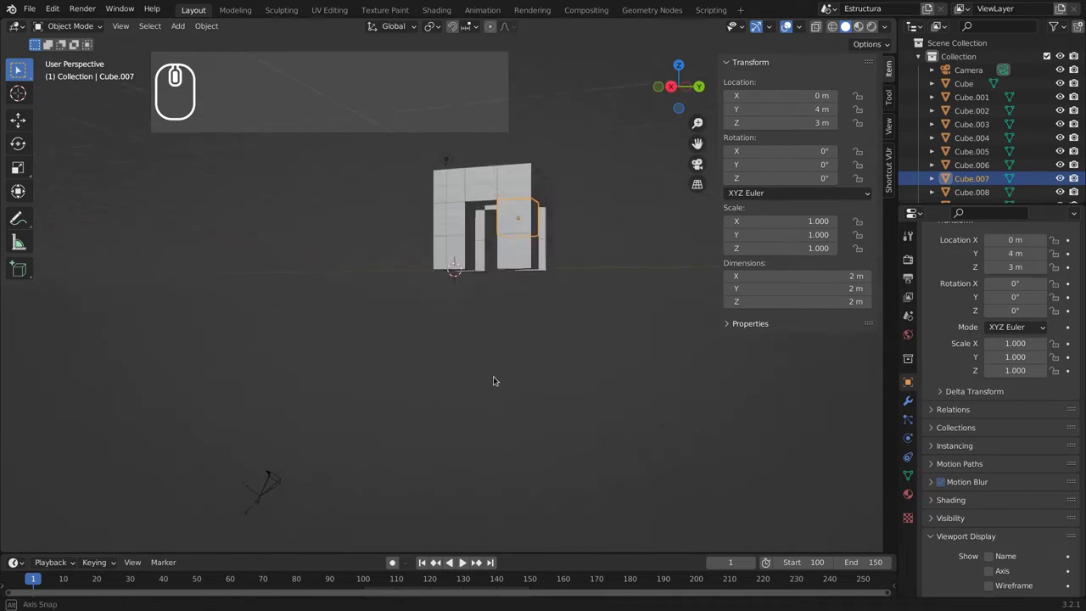
pyautogui.moveTo(485, 463); pyautogui.dragTo(444, 475)
pyautogui.scroll(3)
pyautogui.moveTo(452, 491); pyautogui.dragTo(275, 444)
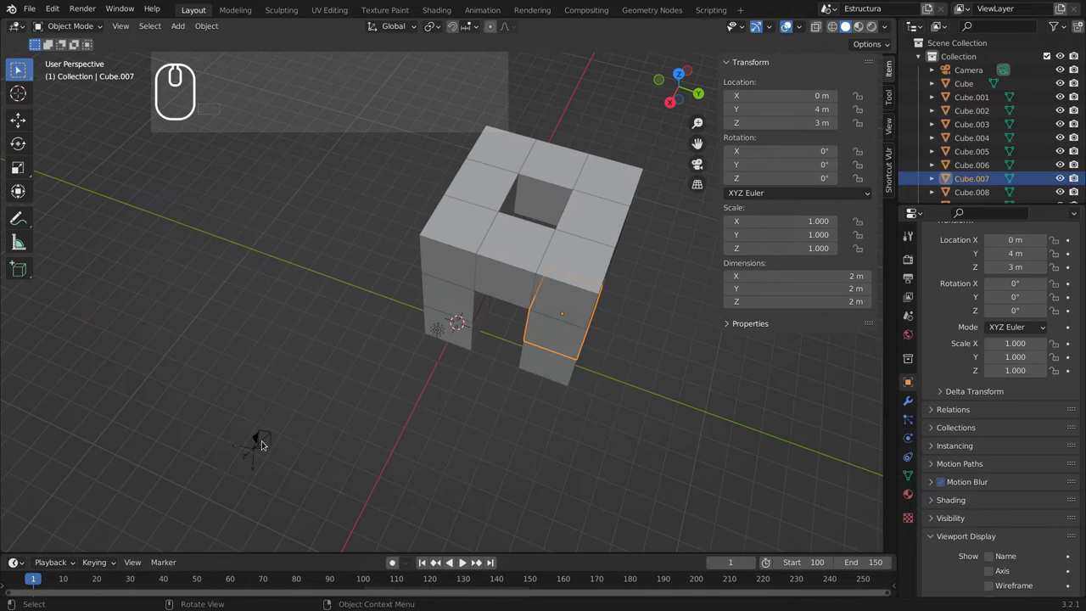
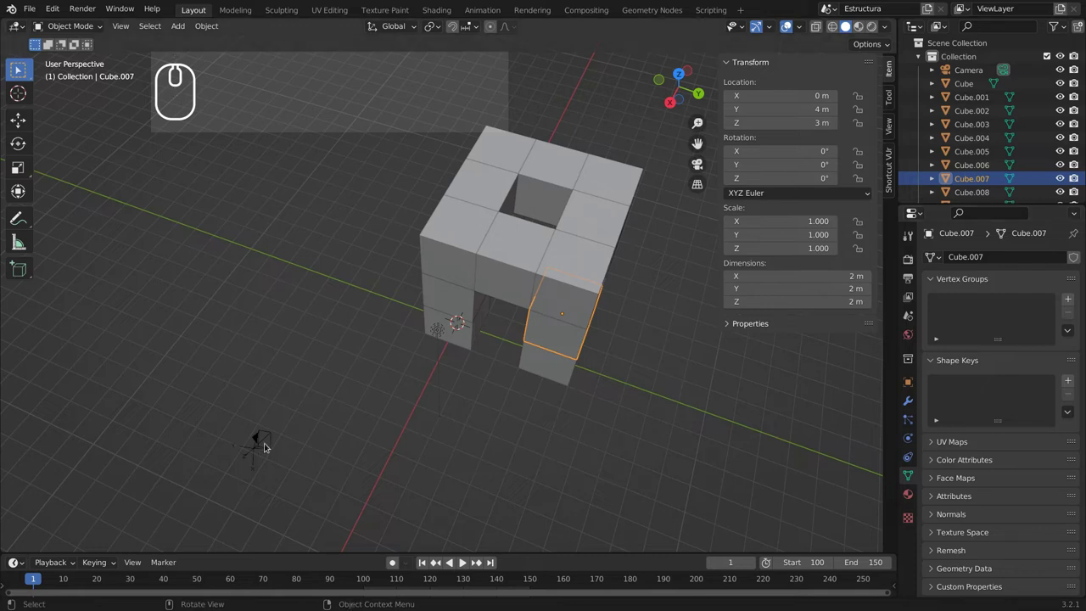
# Select the point light near the structure to view its Light settings.
pyautogui.click(265, 436)
pyautogui.moveTo(498, 293); pyautogui.dragTo(445, 331)
pyautogui.click(327, 445)
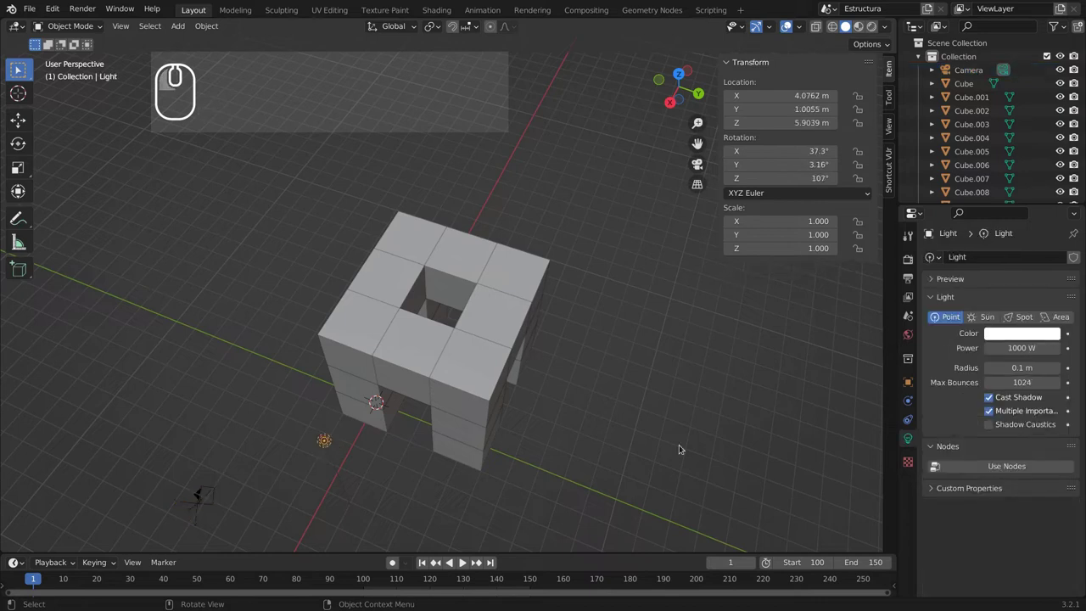
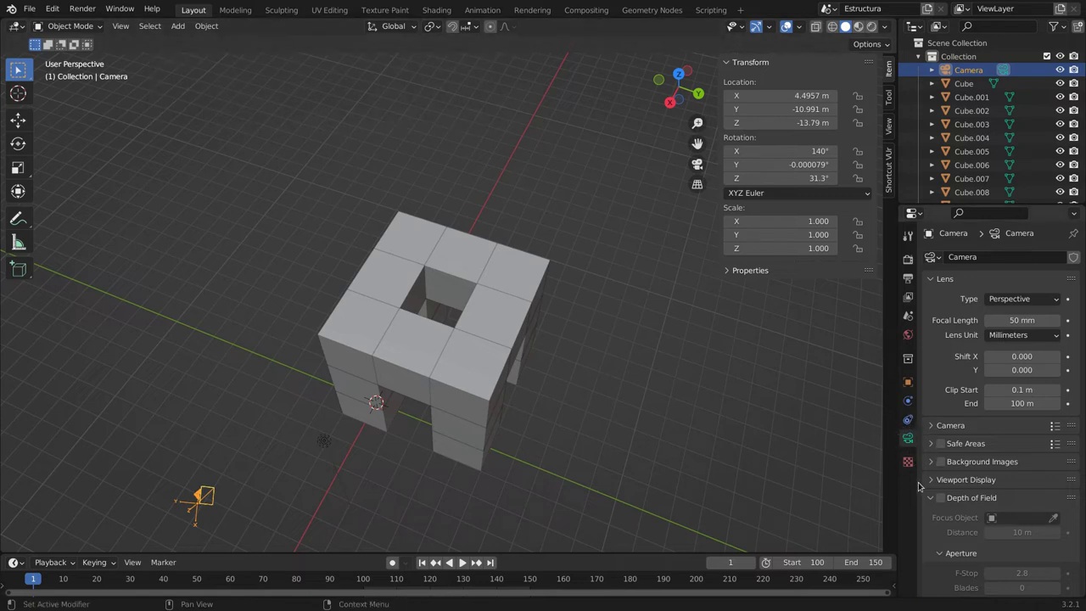
# Scroll the properties and reselect the point light showing Point type at 1000 W.
pyautogui.scroll(-3)
pyautogui.scroll(3)
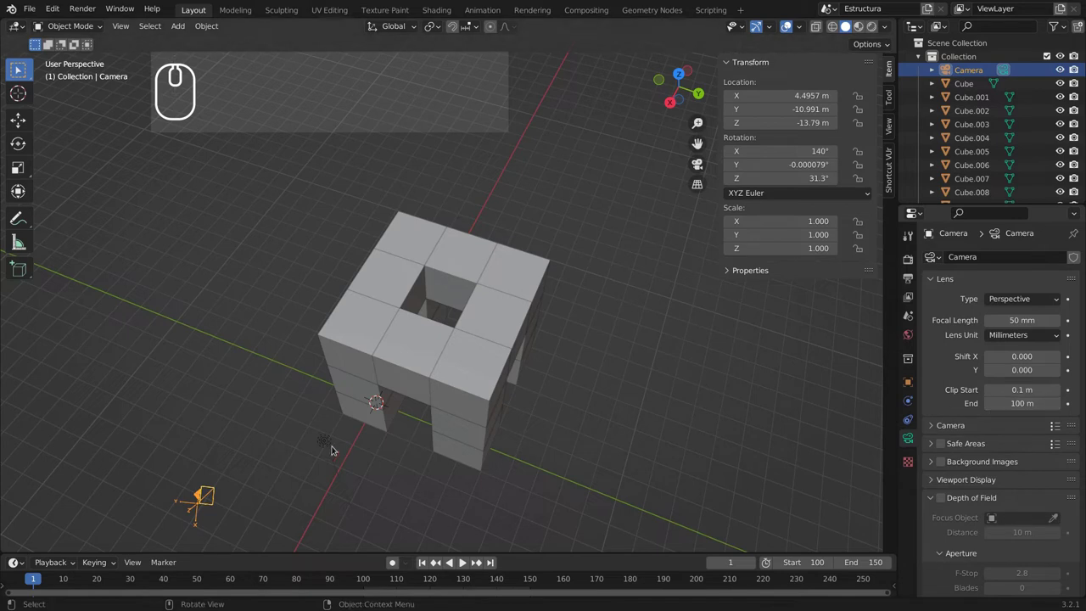
pyautogui.click(329, 439)
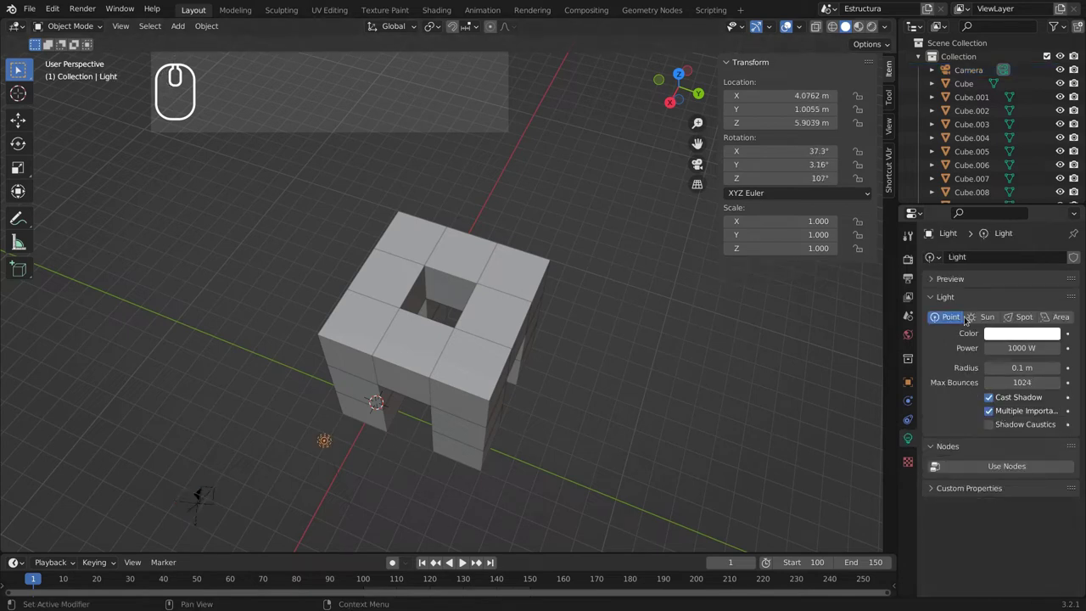
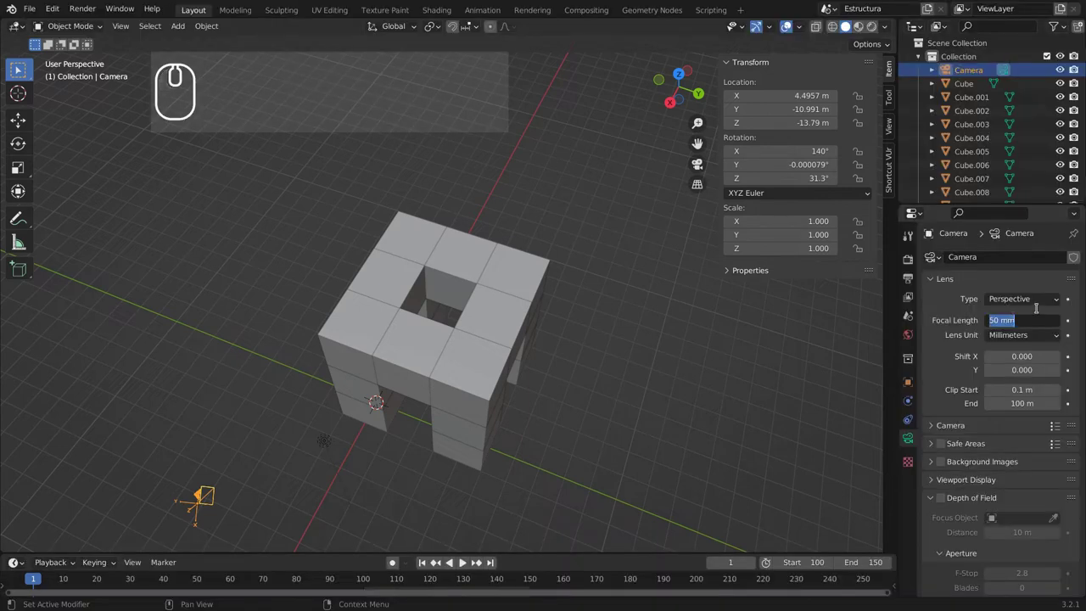
# Raise the camera's focal length from 50 mm, confirming the longer lens value.
pyautogui.press('6')
pyautogui.press('5')
pyautogui.press('Return')
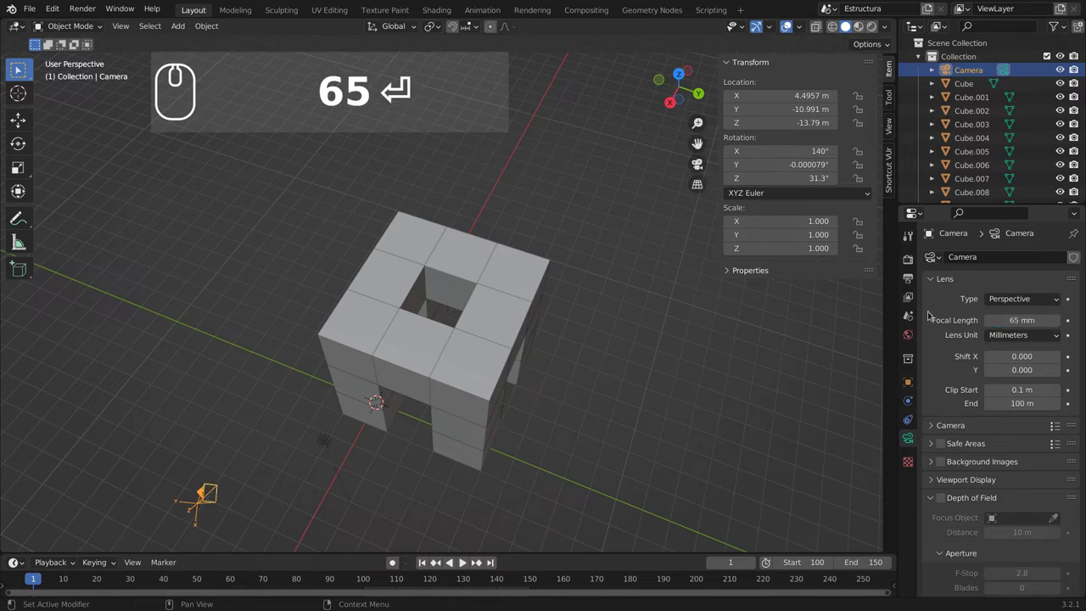
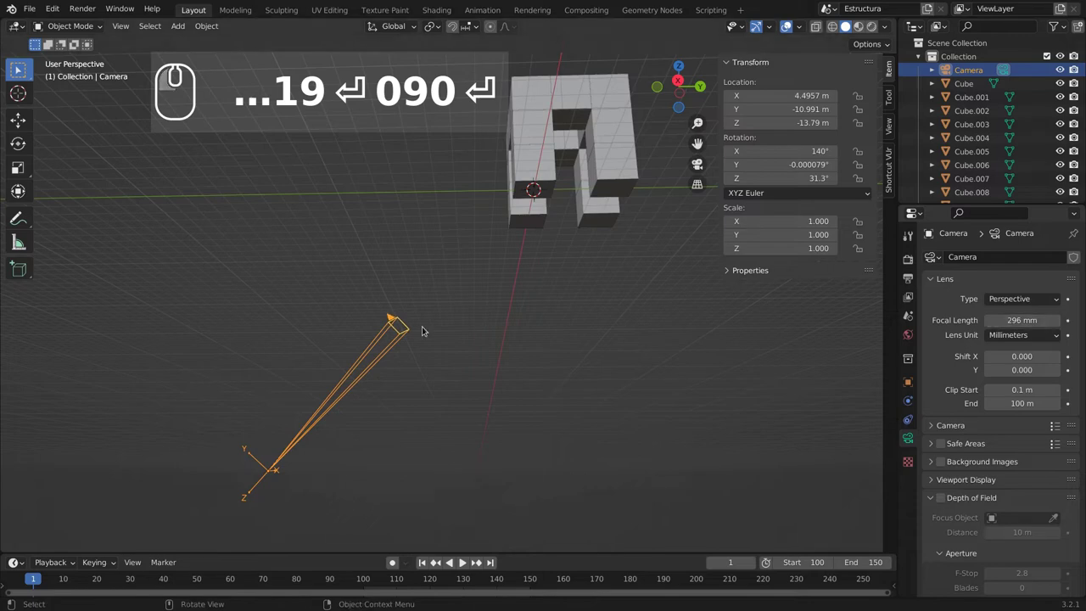
pyautogui.scroll(-3)
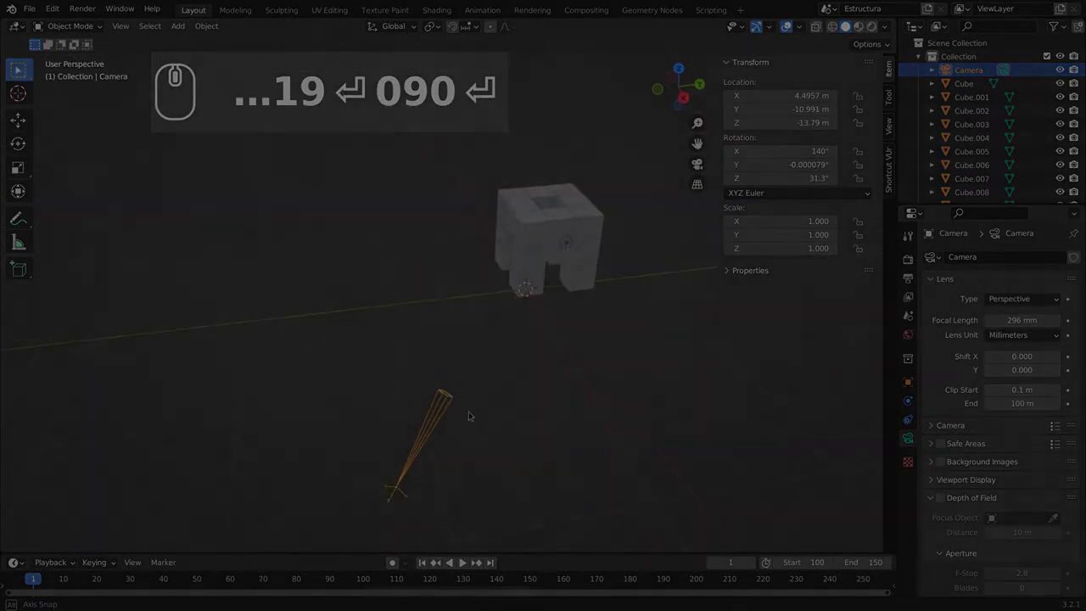
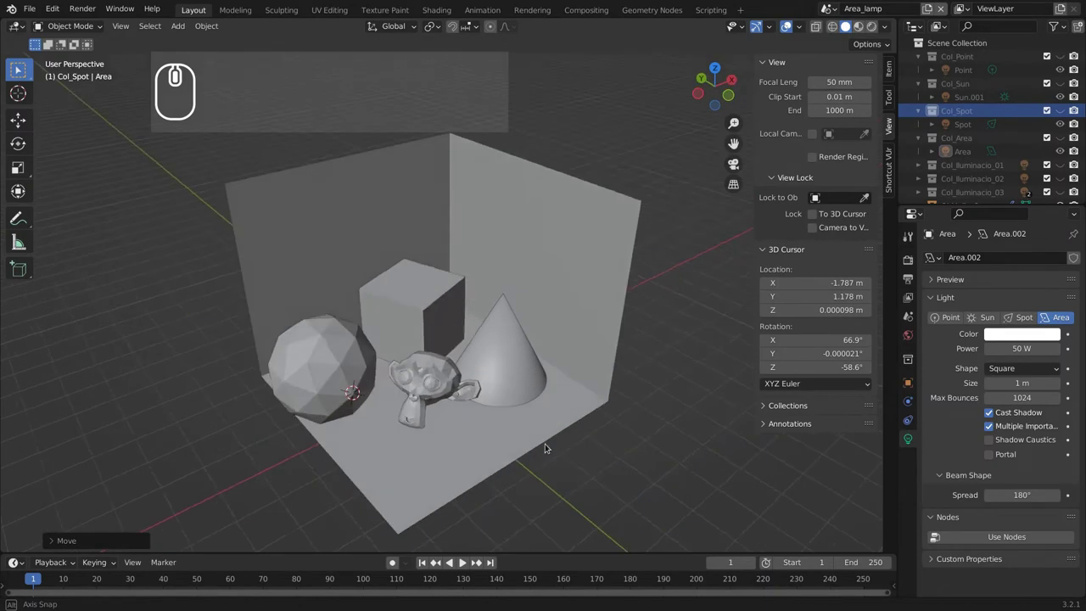
# Orbit the lamp scene and bring up then cancel the Add > Light menu.
pyautogui.moveTo(497, 462); pyautogui.dragTo(517, 453)
pyautogui.scroll(-3)
pyautogui.scroll(3)
pyautogui.press('shift+a')
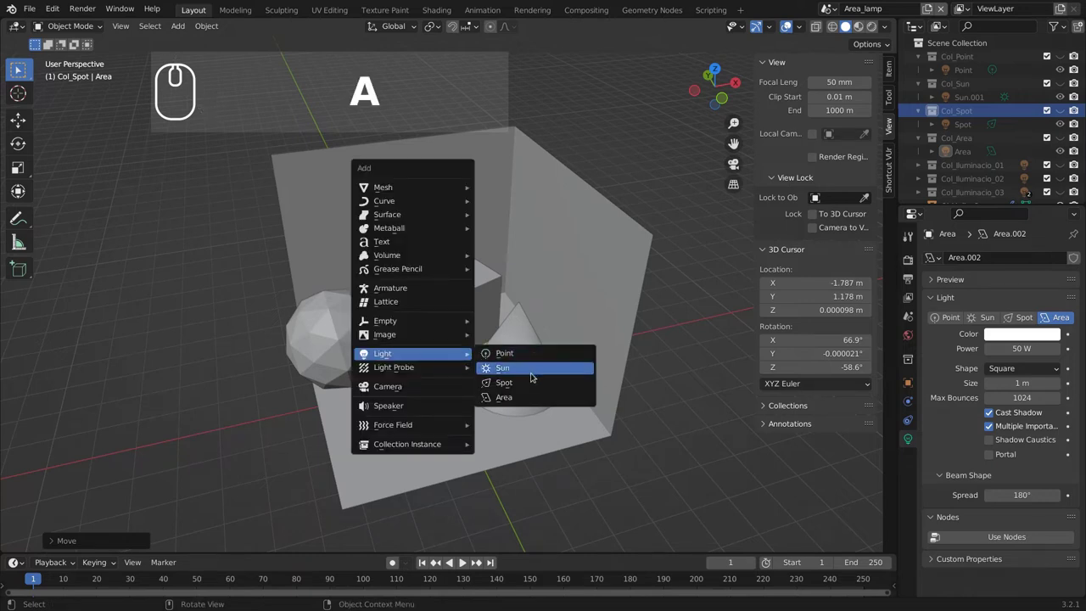
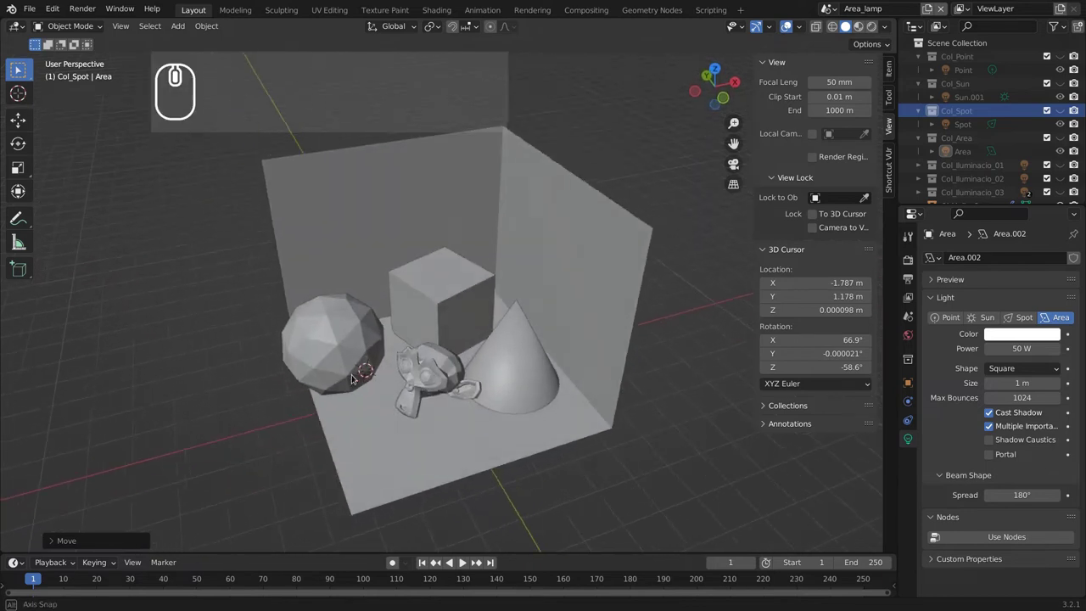
# Orbit back above the shapes and show the scene's Cycles render settings.
pyautogui.middleClick(351, 372)
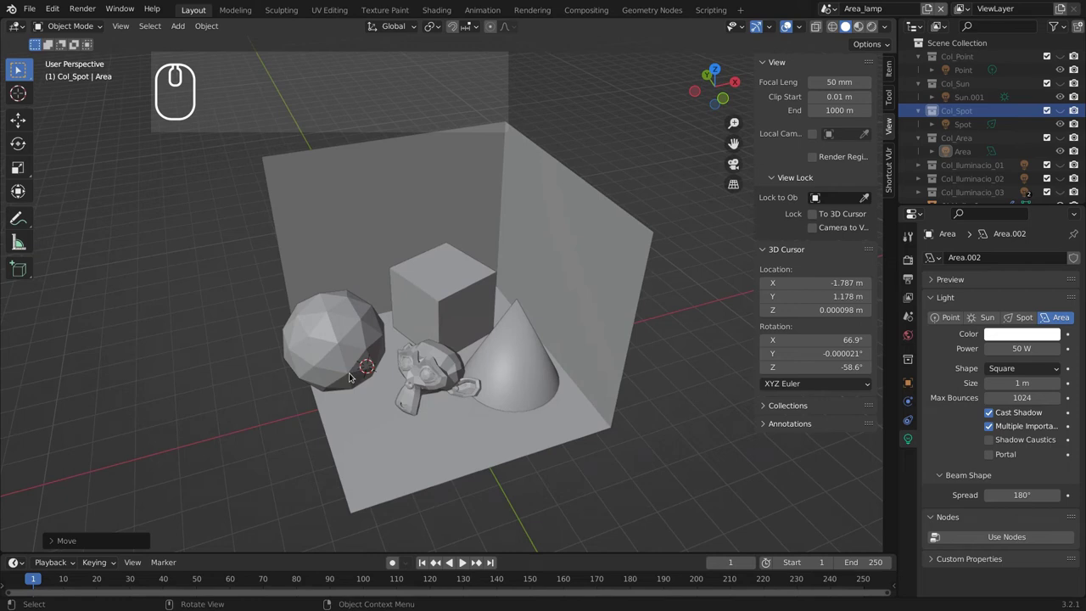
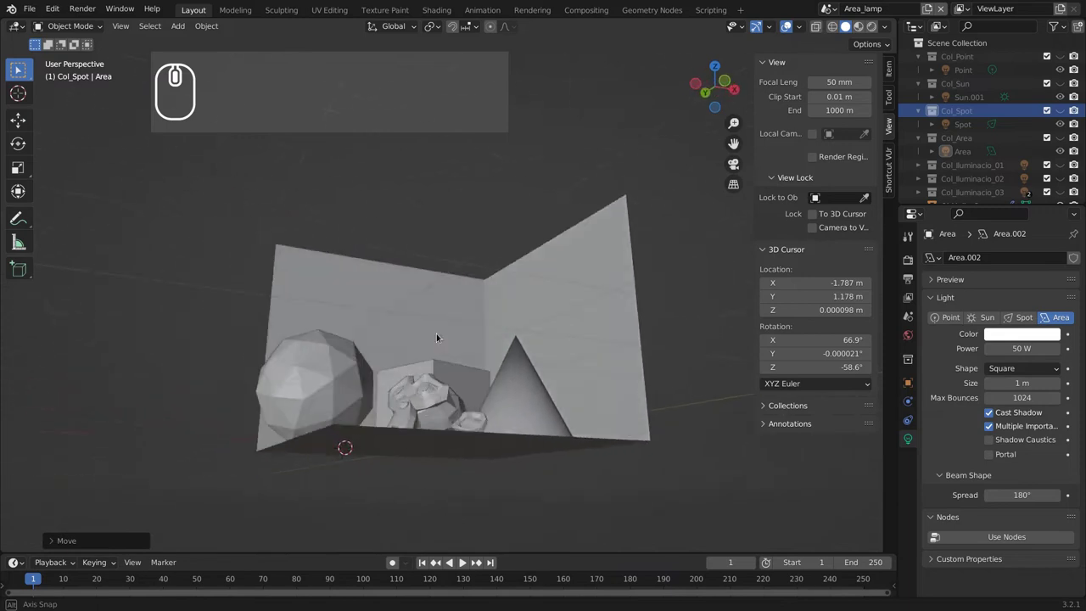
pyautogui.moveTo(425, 386); pyautogui.dragTo(383, 408)
pyautogui.moveTo(390, 417); pyautogui.dragTo(910, 260)
pyautogui.click(910, 260)
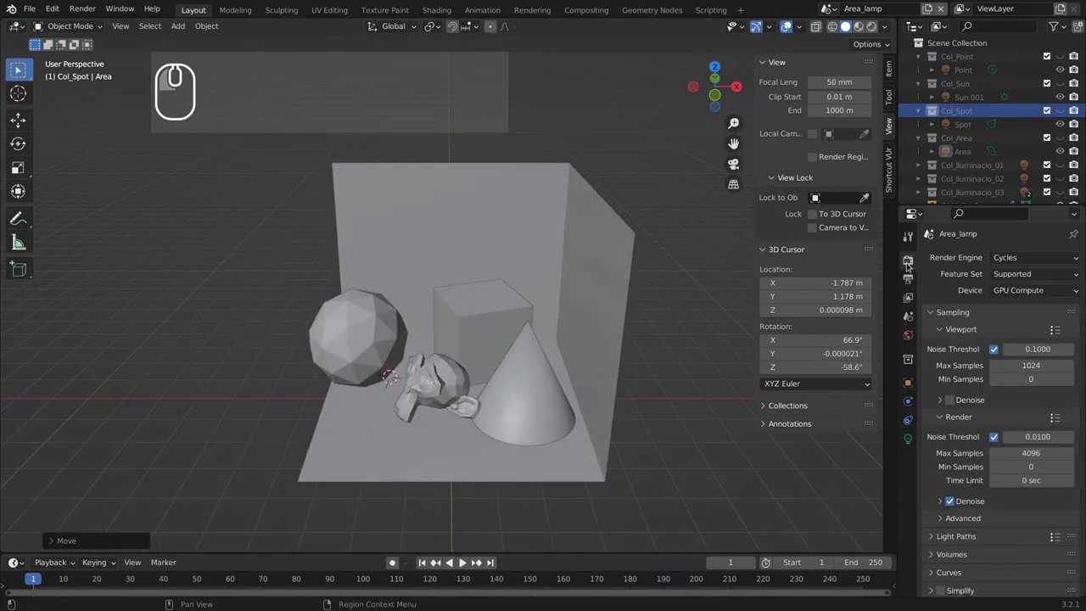
pyautogui.scroll(-3)
pyautogui.scroll(-3)
pyautogui.click(938, 407)
pyautogui.click(938, 407)
pyautogui.click(929, 424)
pyautogui.click(928, 425)
pyautogui.click(932, 446)
pyautogui.click(932, 446)
pyautogui.scroll(-3)
pyautogui.click(925, 497)
pyautogui.scroll(-3)
pyautogui.click(931, 363)
pyautogui.moveTo(739, 428); pyautogui.dragTo(615, 427)
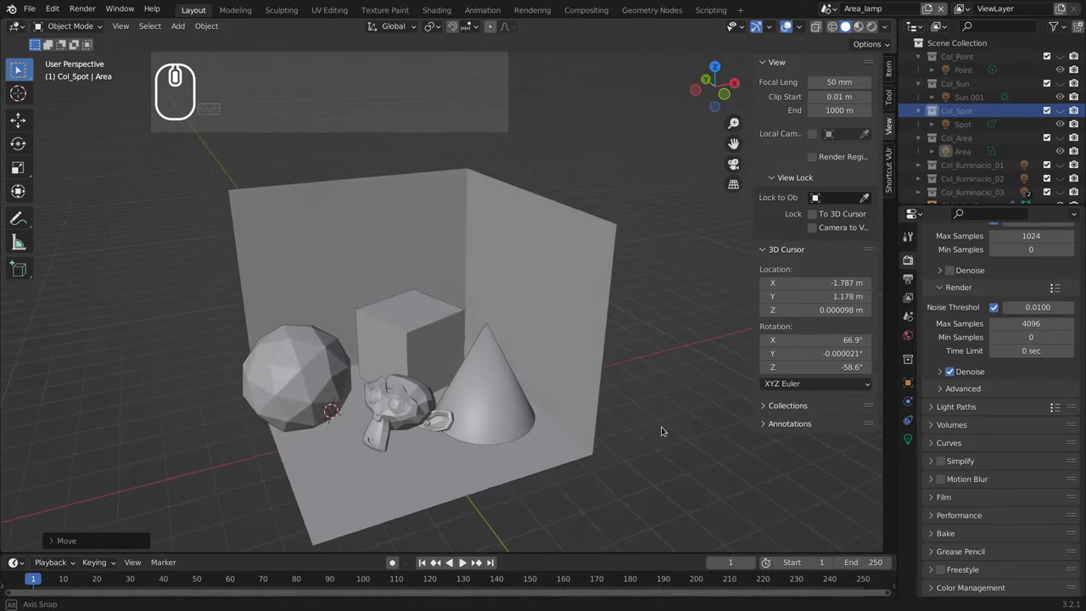
pyautogui.moveTo(656, 458); pyautogui.dragTo(566, 504)
pyautogui.middleClick(642, 463)
pyautogui.middleClick(613, 453)
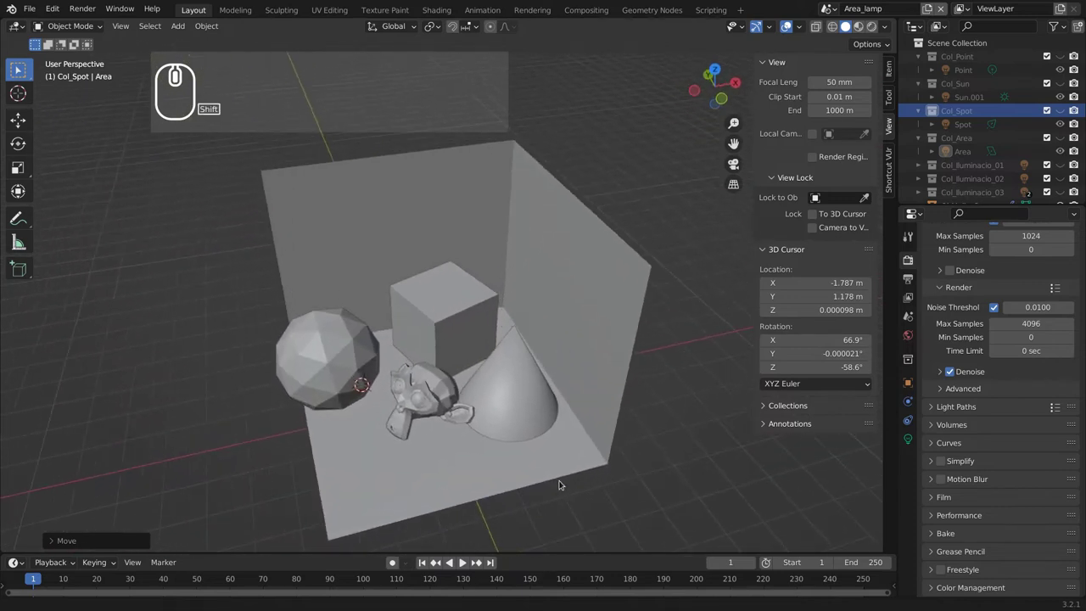
pyautogui.middleClick(550, 477)
pyautogui.moveTo(531, 466); pyautogui.dragTo(540, 432)
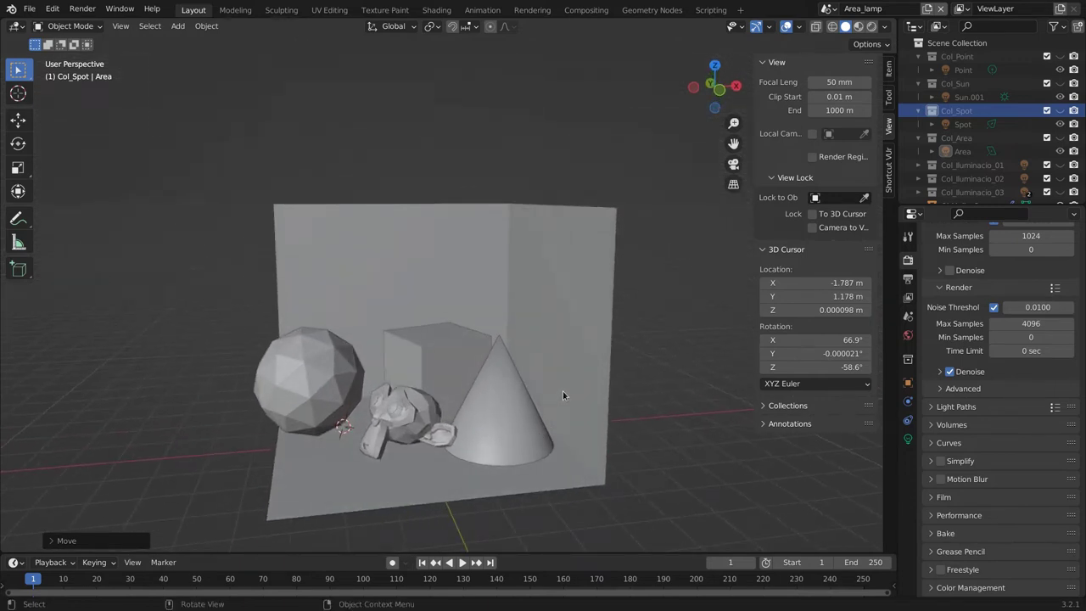
pyautogui.moveTo(329, 279); pyautogui.dragTo(323, 300)
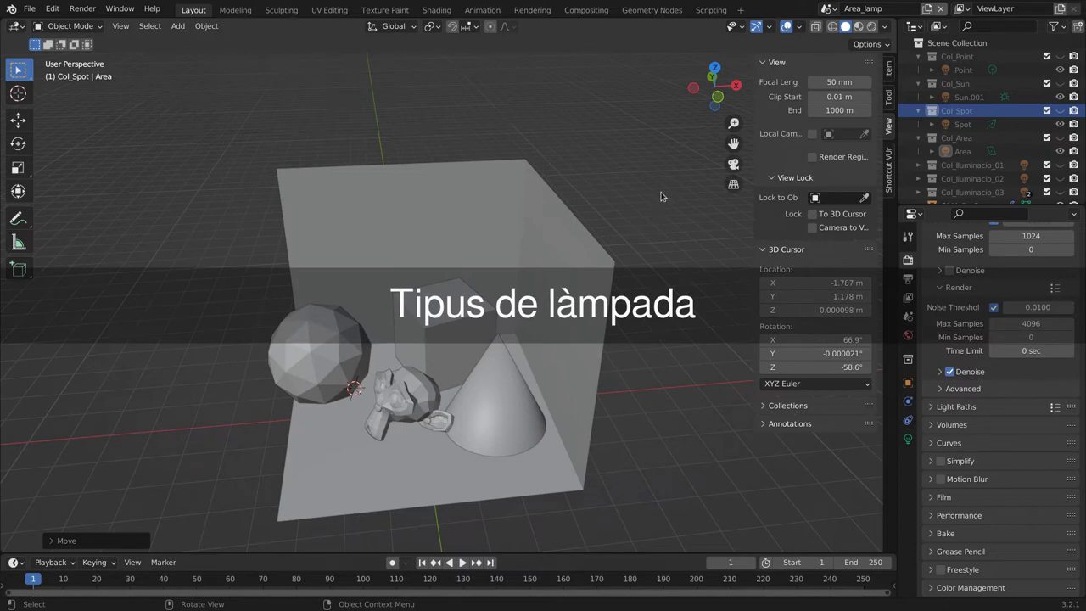
# Orbit down onto the shapes and swing back to an angled front view.
pyautogui.scroll(3)
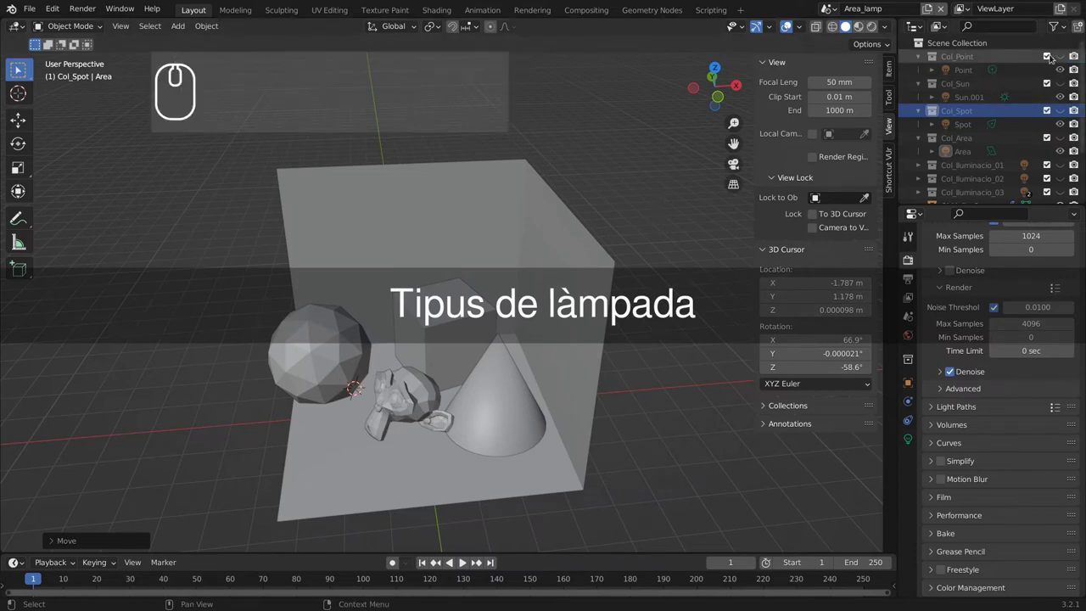
pyautogui.moveTo(492, 252); pyautogui.dragTo(509, 251)
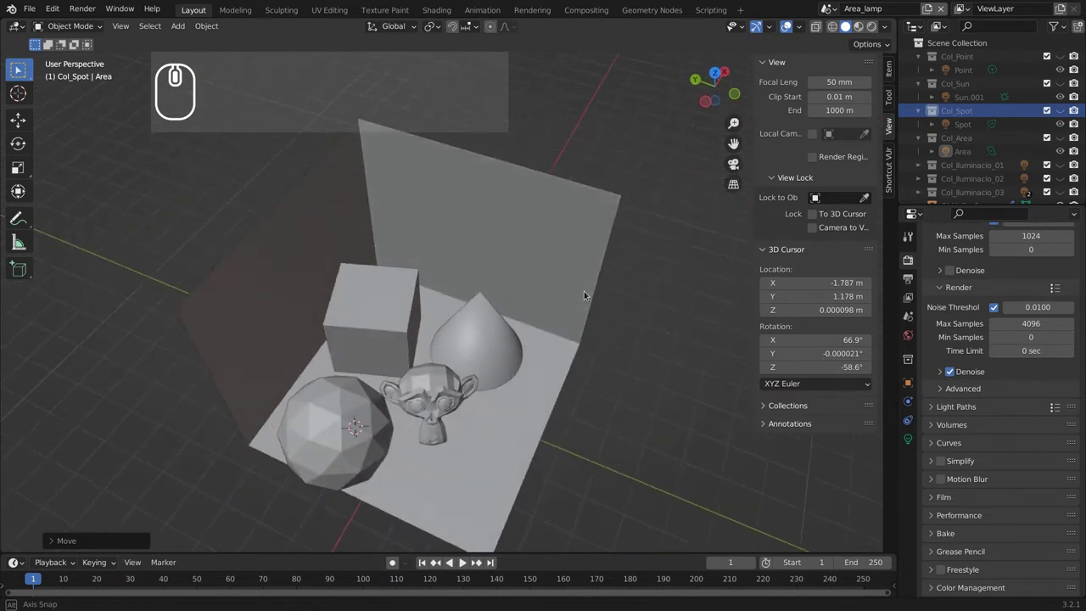
pyautogui.middleClick(569, 282)
pyautogui.moveTo(560, 271); pyautogui.dragTo(678, 210)
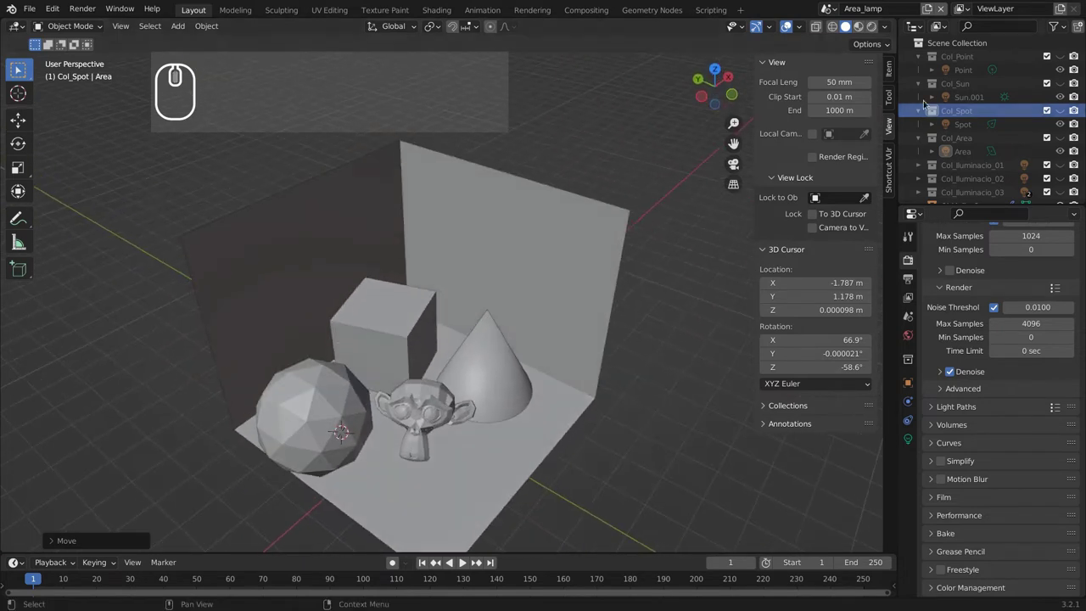
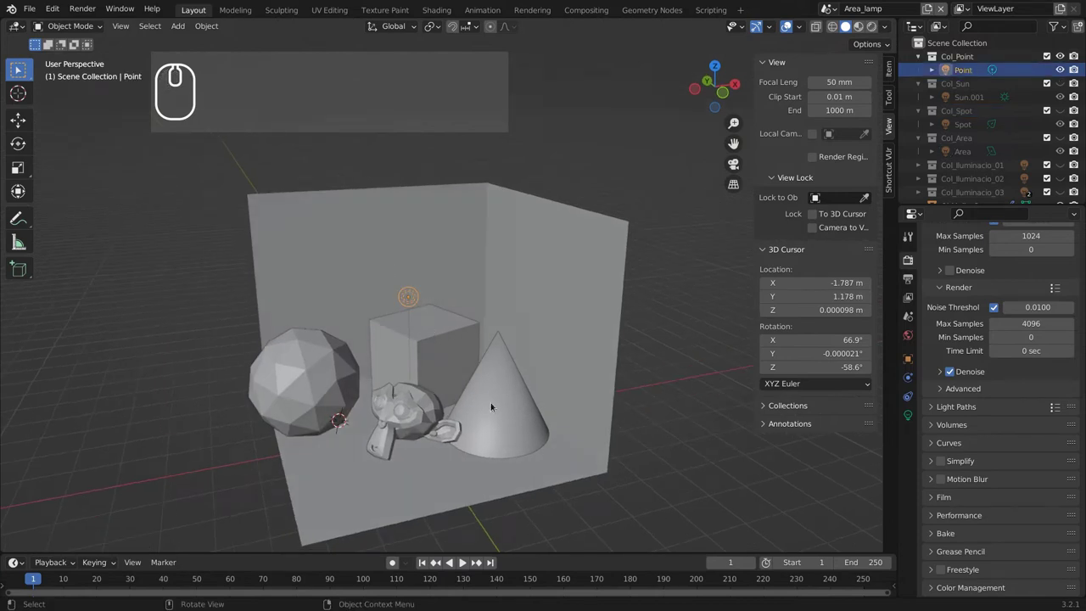
# Show the Point lamp's light settings and switch the viewport to rendered shading.
pyautogui.click(908, 417)
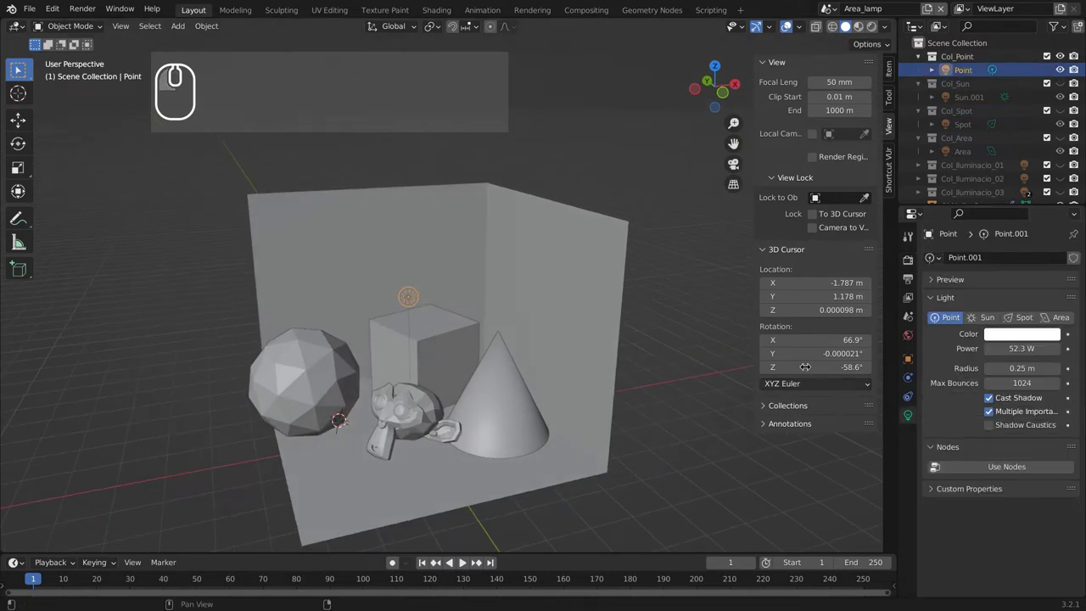
pyautogui.middleClick(658, 373)
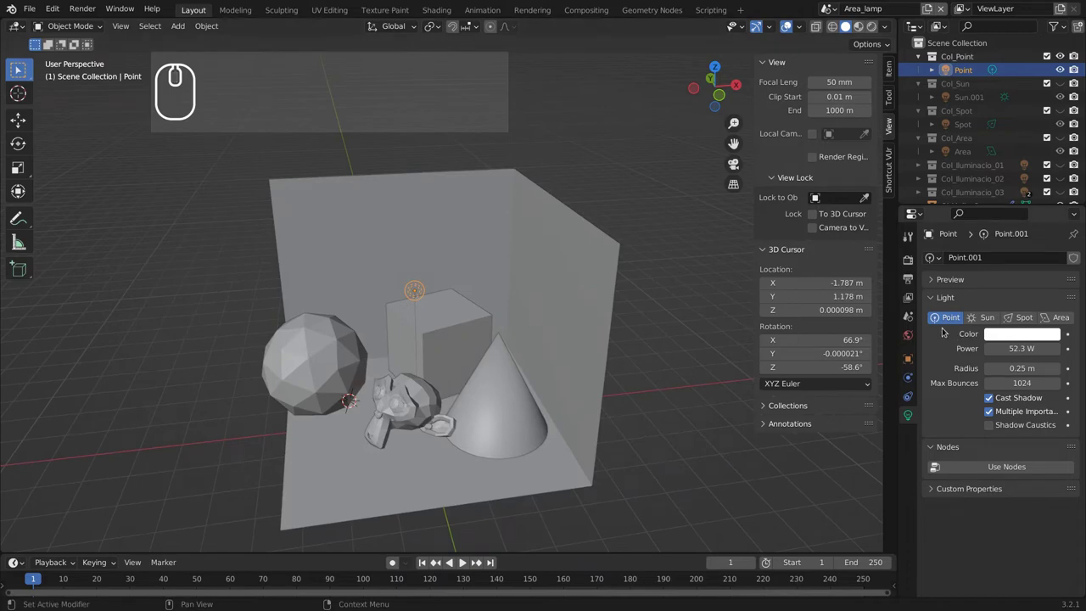
pyautogui.press('z')
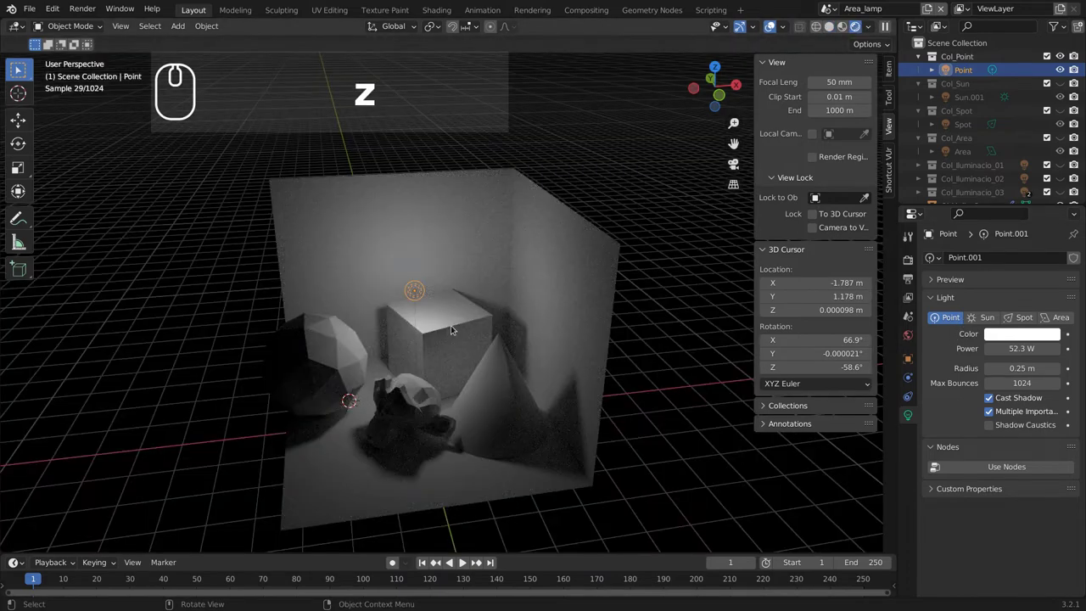
# Close in on the box, grab the point lamp to move it, then switch off Col_Point.
pyautogui.scroll(3)
pyautogui.moveTo(458, 397); pyautogui.dragTo(494, 417)
pyautogui.moveTo(500, 418); pyautogui.dragTo(493, 415)
pyautogui.middleClick(483, 380)
pyautogui.press('g')
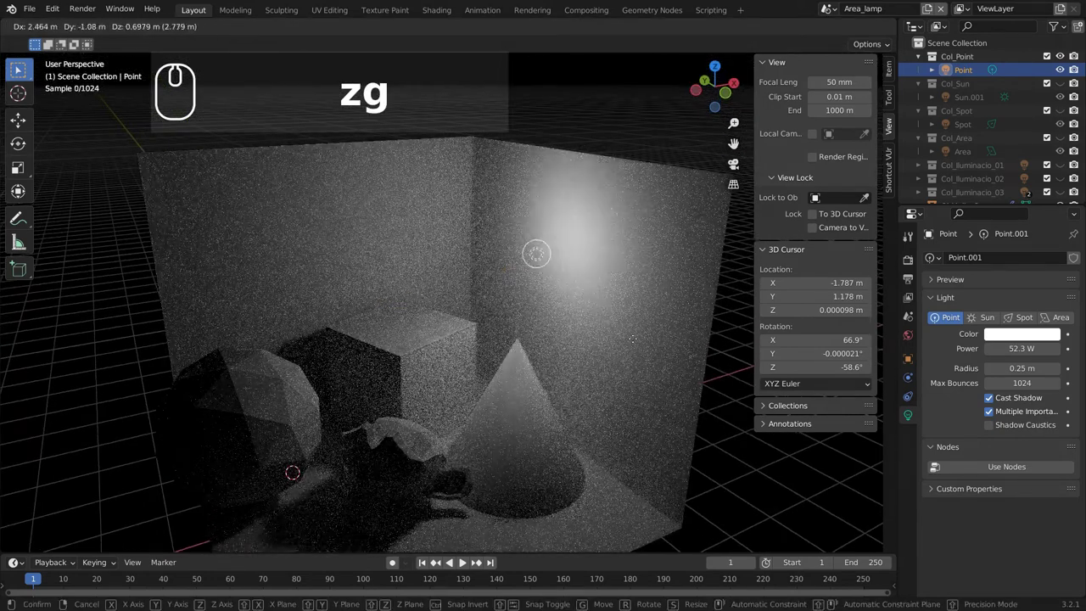
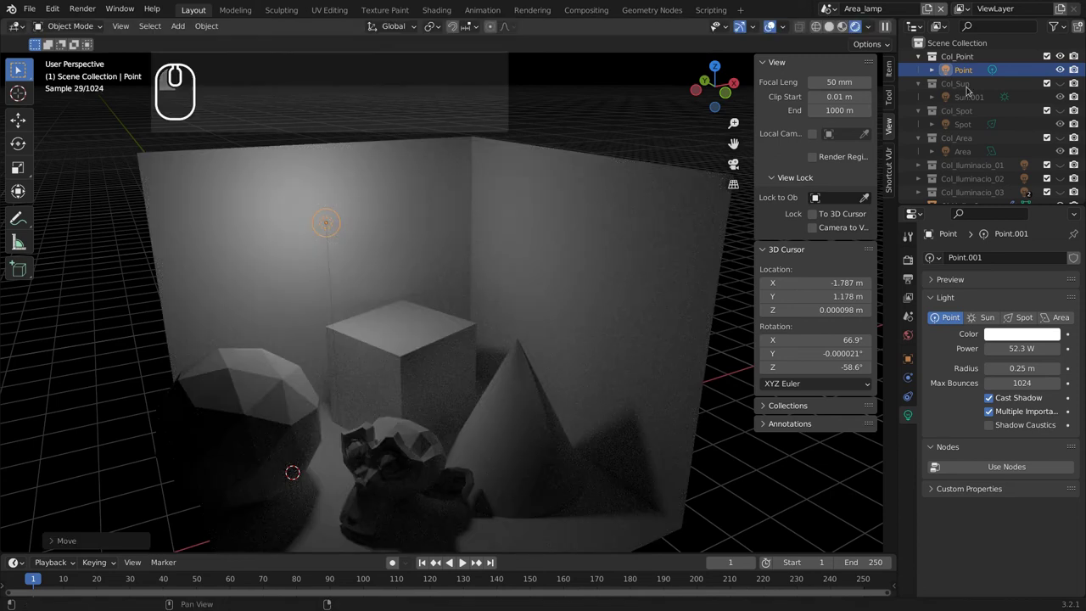
pyautogui.click(1062, 54)
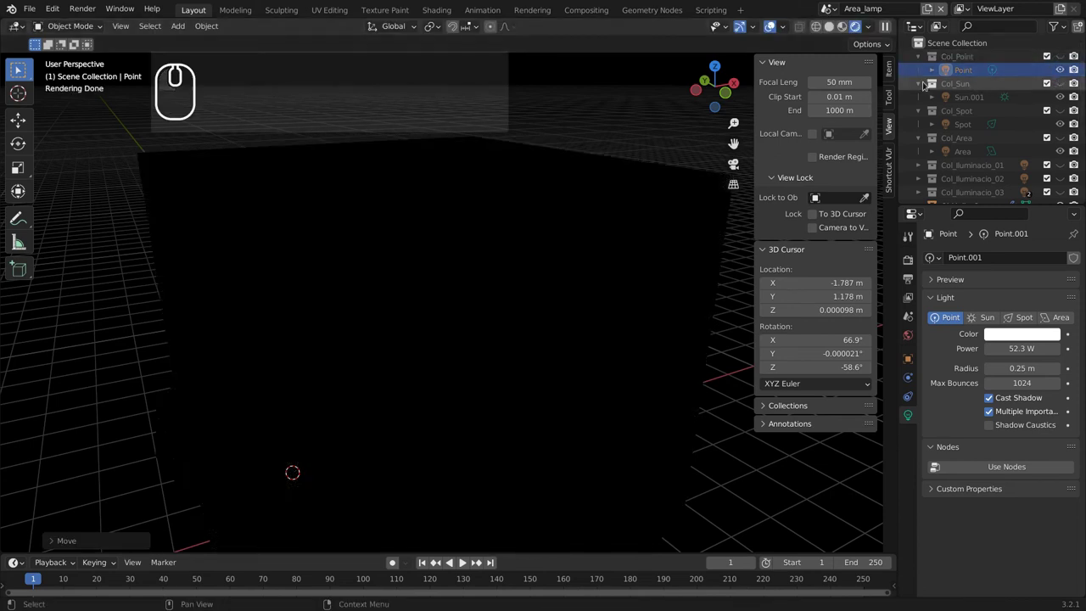
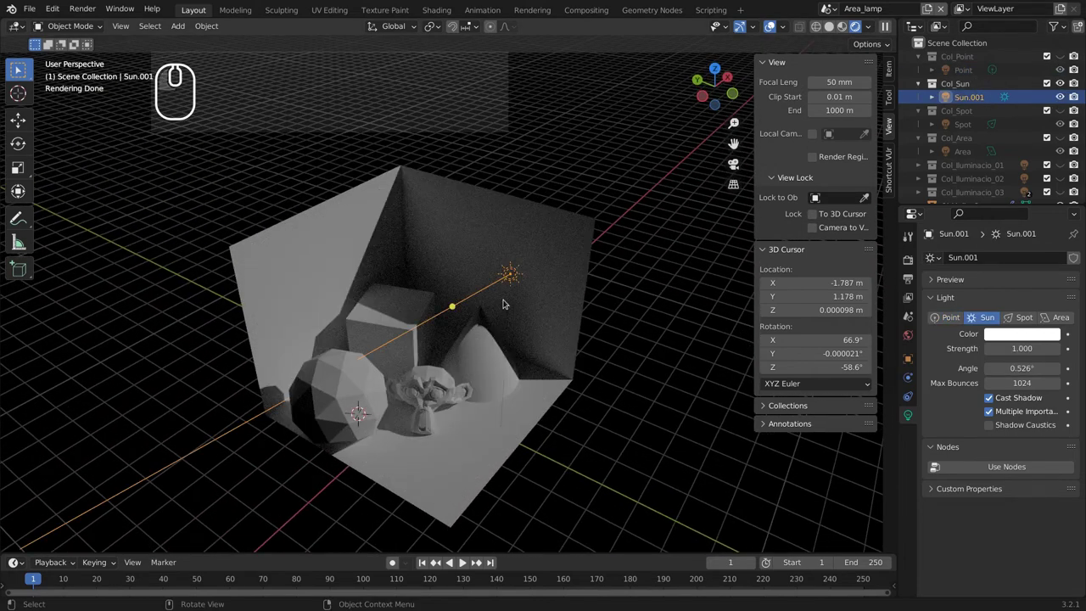
# Rotate the Sun.001 lamp about the Z axis and reposition it beside the box.
pyautogui.moveTo(512, 359); pyautogui.dragTo(431, 463)
pyautogui.press('r')
pyautogui.press('z')
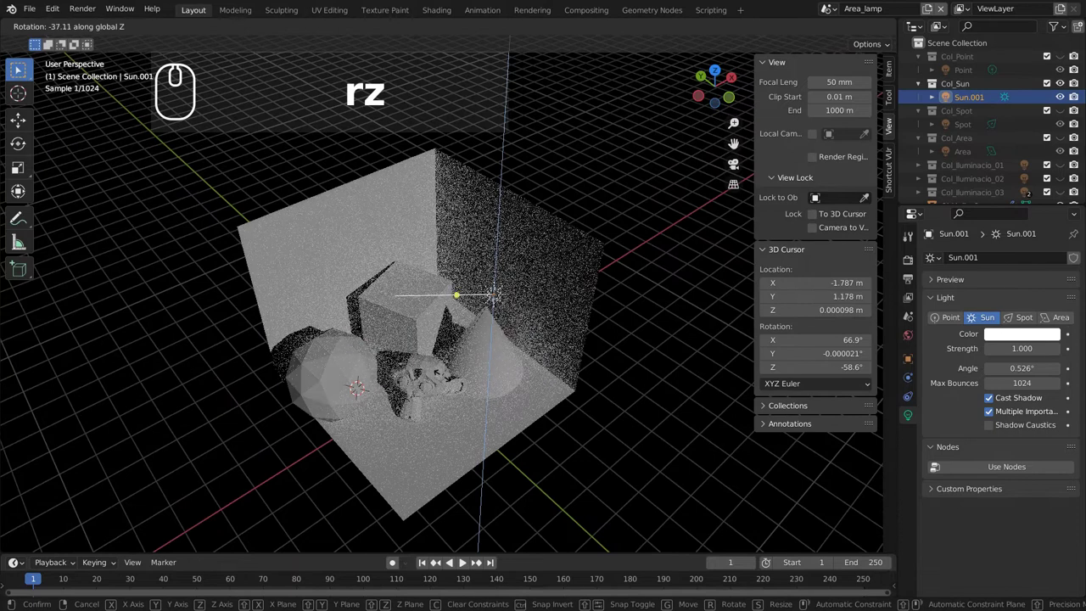
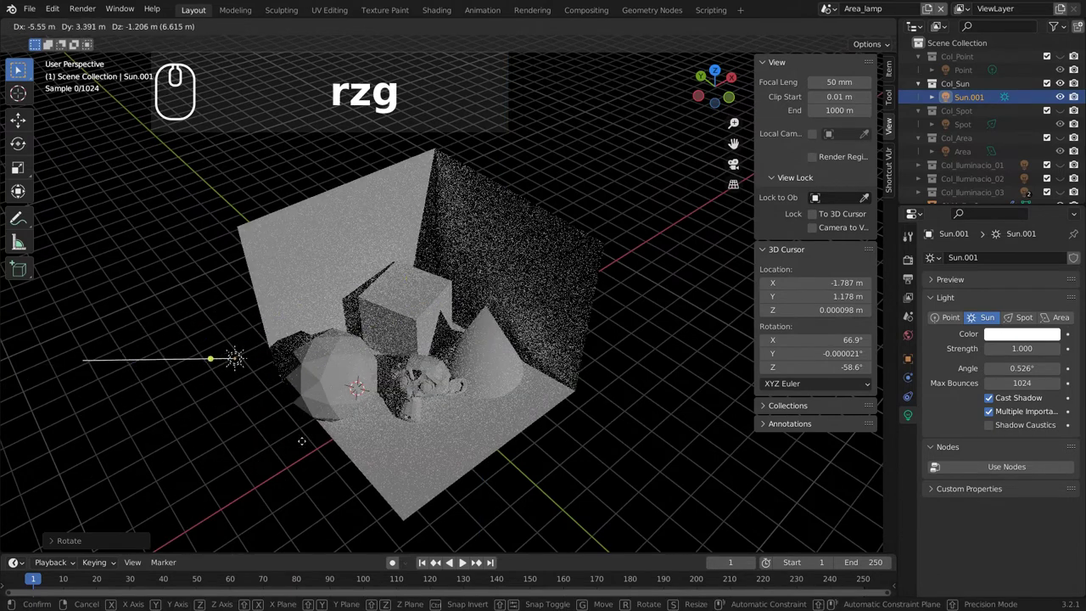
pyautogui.click(416, 409)
pyautogui.moveTo(463, 399); pyautogui.dragTo(517, 325)
pyautogui.moveTo(515, 325); pyautogui.dragTo(550, 414)
# Refine the sun lamp's aim with further grab and Z rotations, then switch off Col_Sun.
pyautogui.press('g')
pyautogui.click(568, 436)
pyautogui.press('r')
pyautogui.press('z')
pyautogui.write('rzggrz')
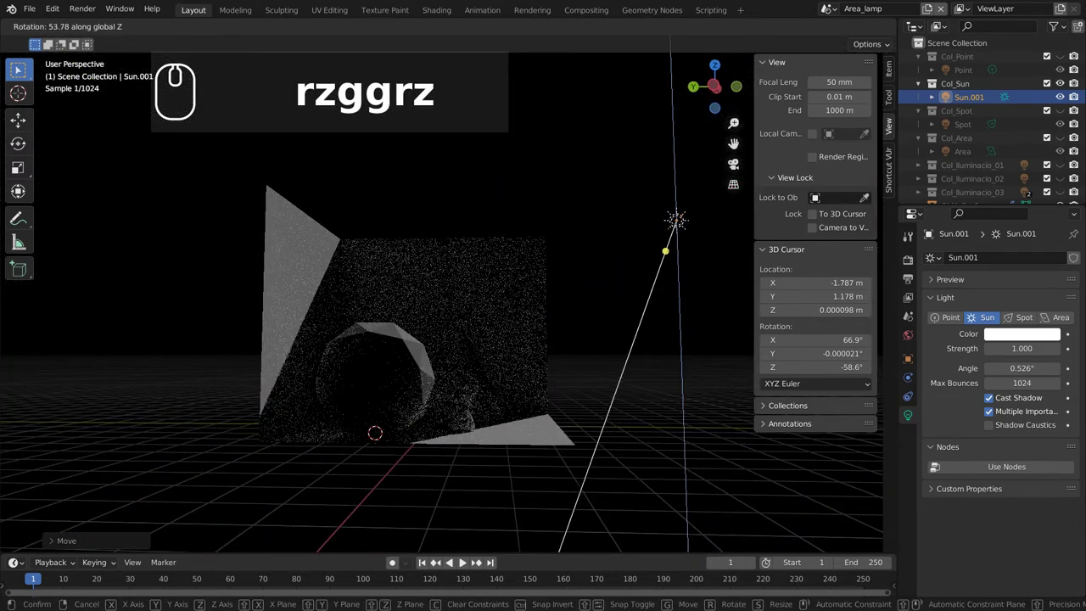
pyautogui.click(704, 334)
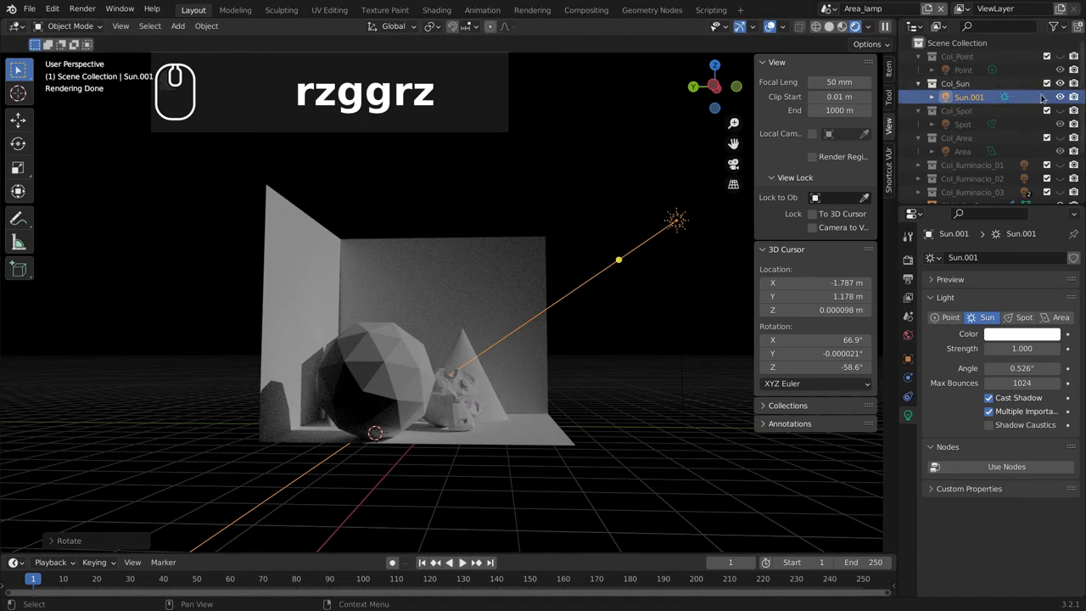
pyautogui.click(569, 436)
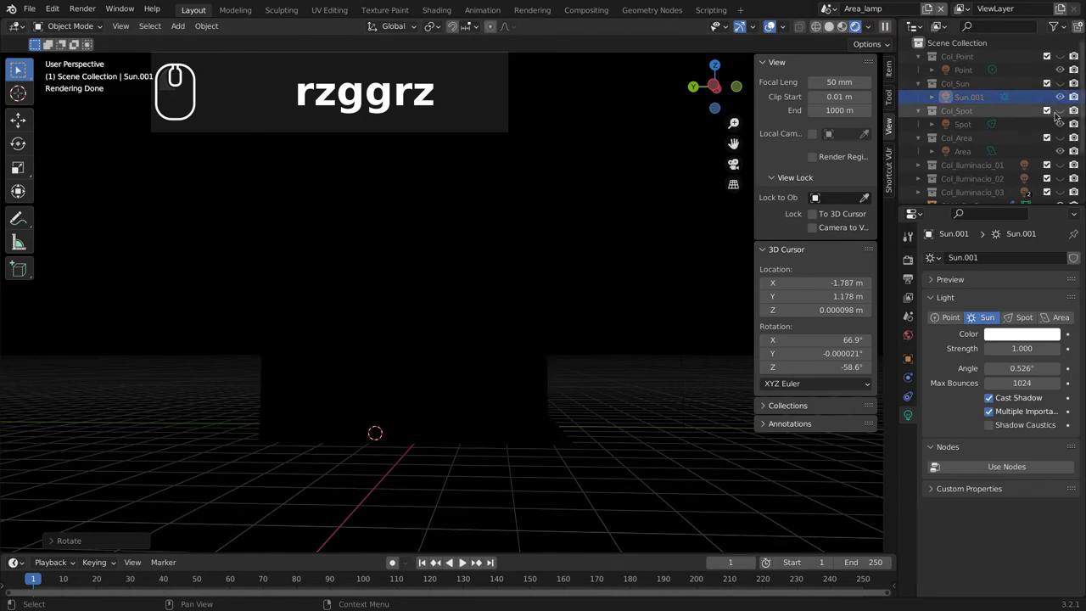
# Switch on the Col_Spot collection so the spotlight lights the shapes.
pyautogui.click(1065, 107)
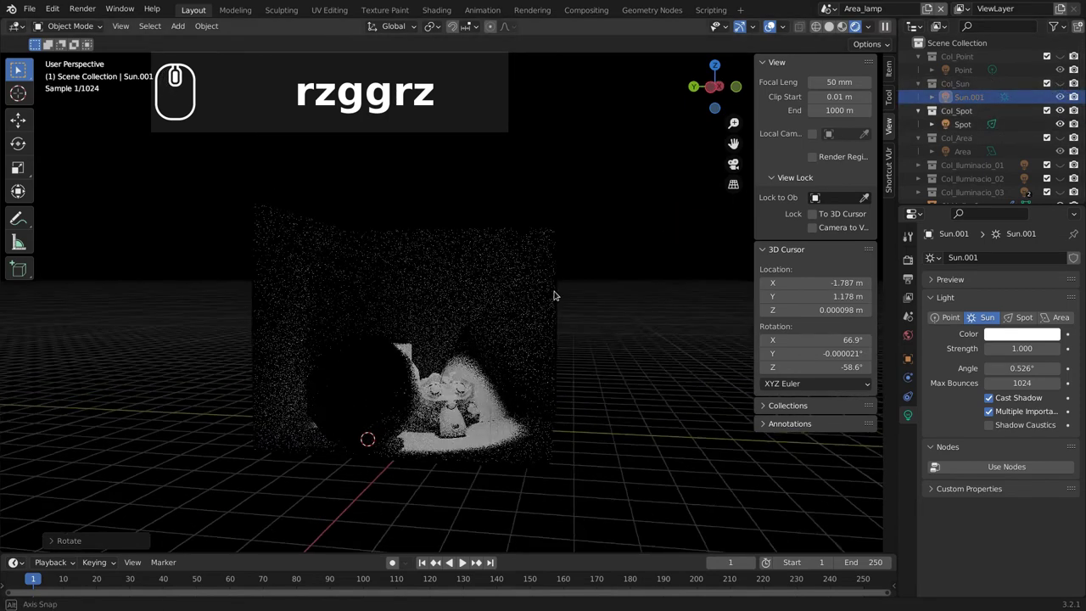
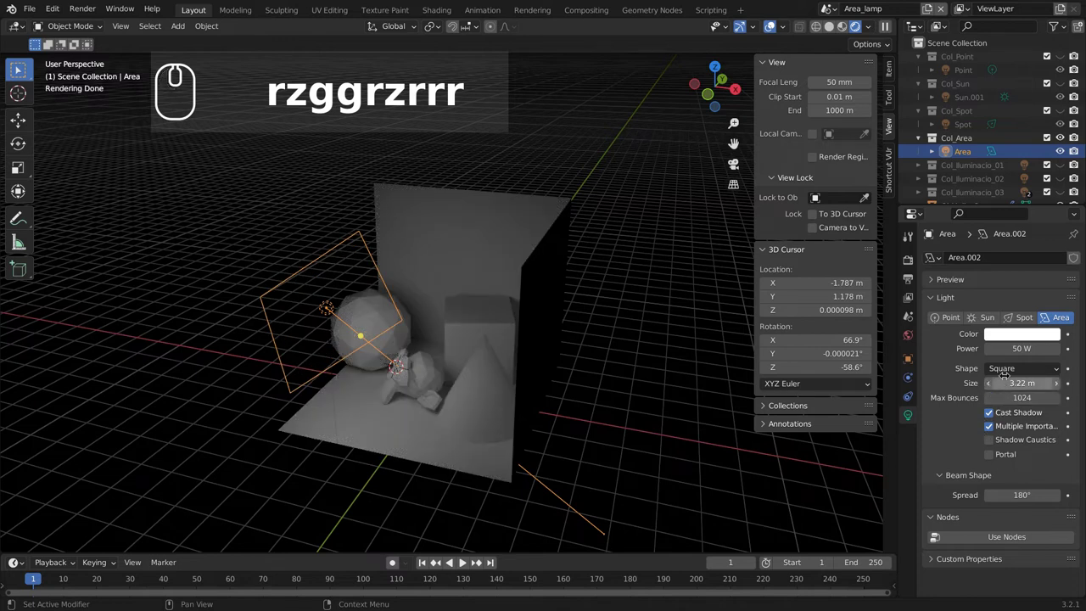
# Change the Area lamp's shape to Rectangle.
pyautogui.moveTo(1016, 368); pyautogui.dragTo(1033, 394)
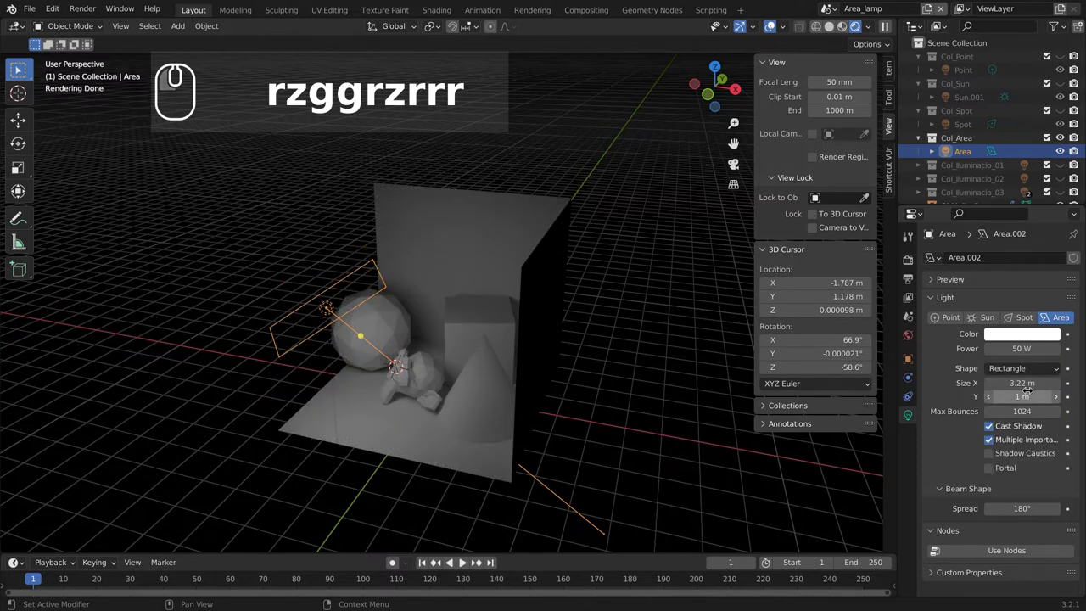
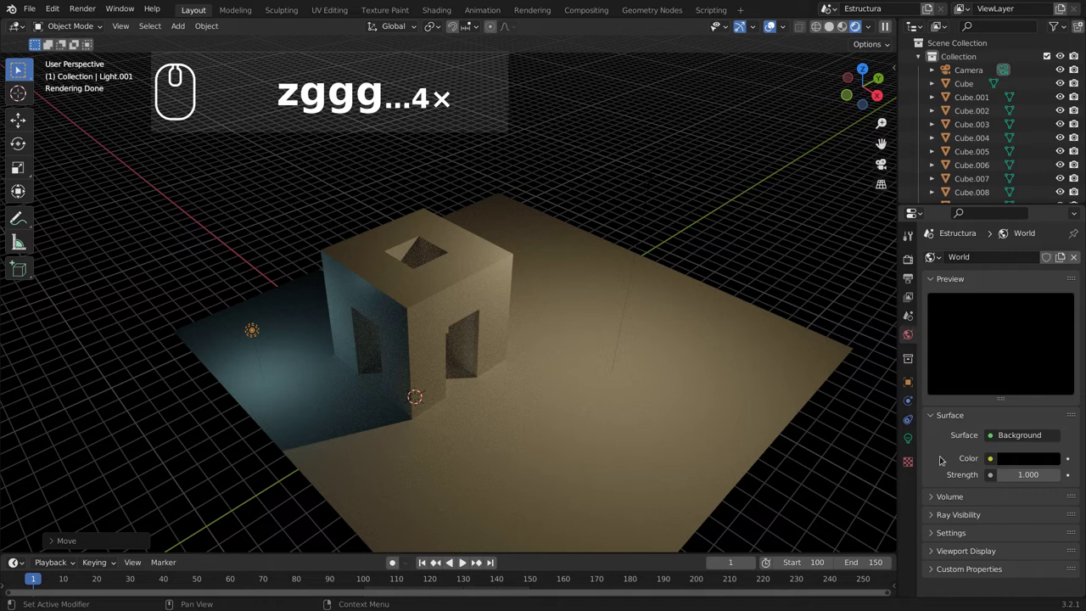
# Review the Cycles render settings and scroll through the World settings.
pyautogui.scroll(-3)
pyautogui.click(913, 260)
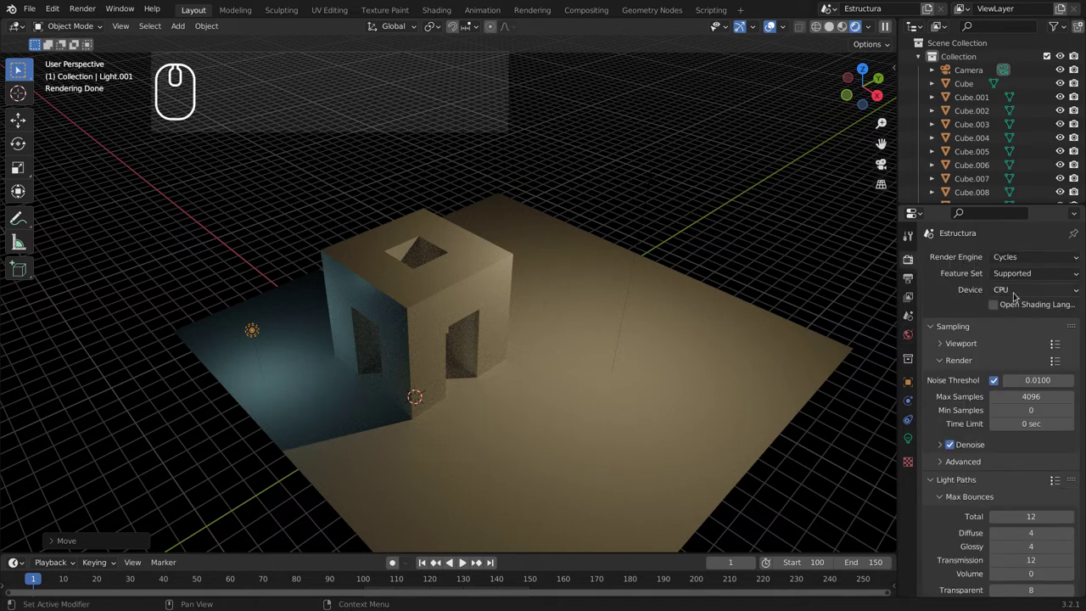
pyautogui.click(910, 338)
pyautogui.moveTo(921, 334); pyautogui.dragTo(971, 477)
pyautogui.scroll(-3)
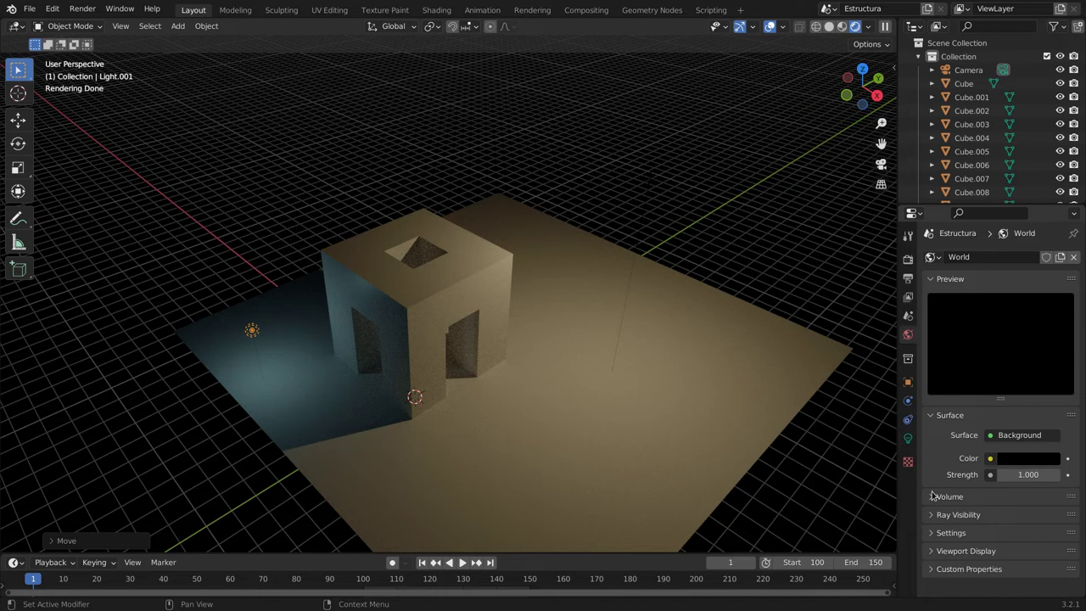
pyautogui.scroll(-3)
# Orbit the arch to a wider view and return to the render settings.
pyautogui.moveTo(530, 380); pyautogui.dragTo(767, 359)
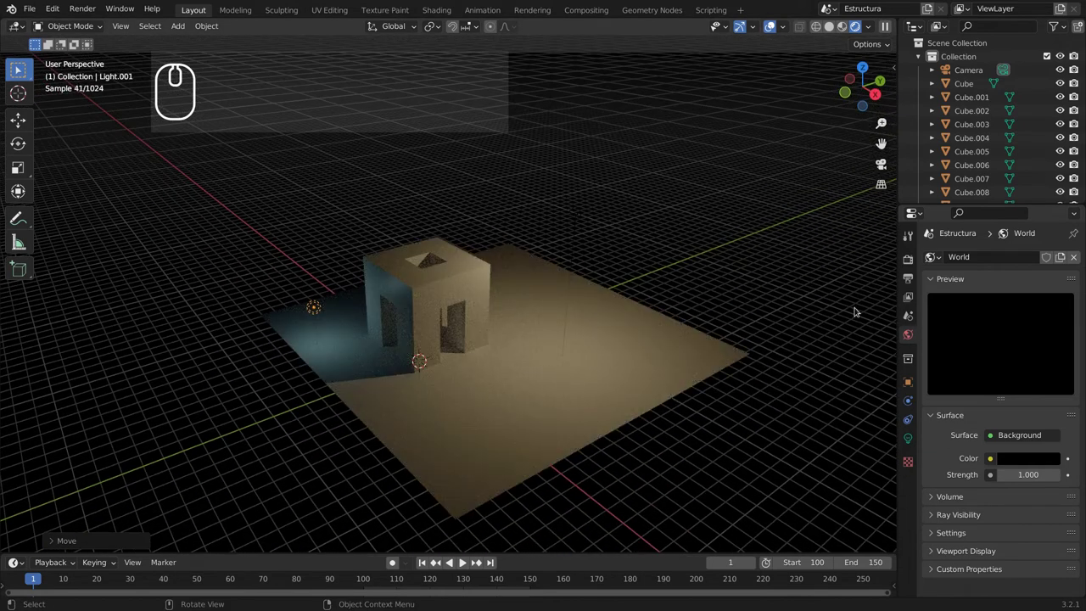
pyautogui.moveTo(911, 263); pyautogui.dragTo(1001, 404)
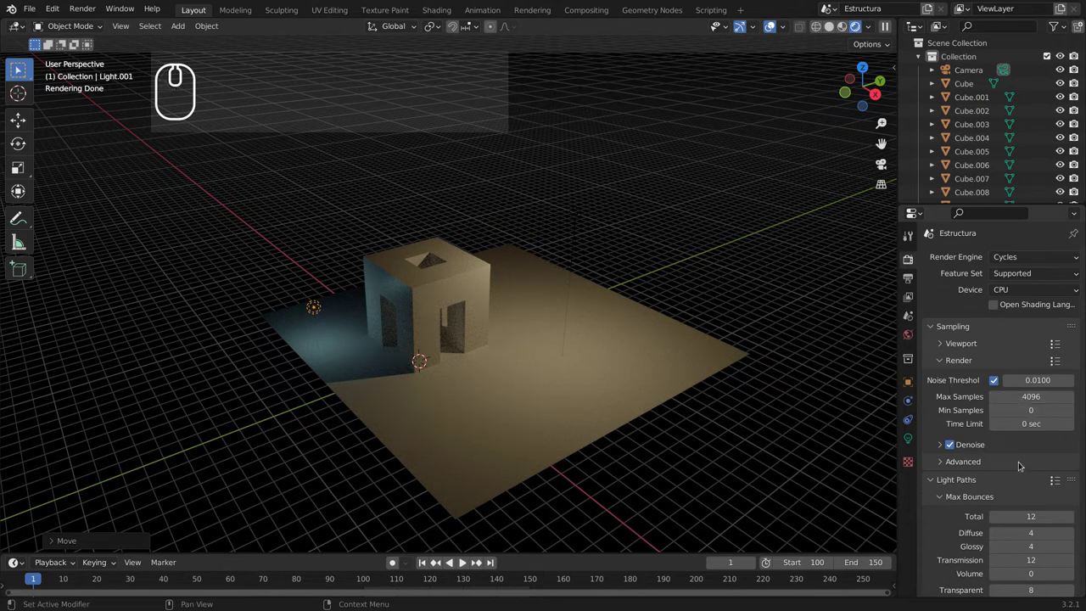
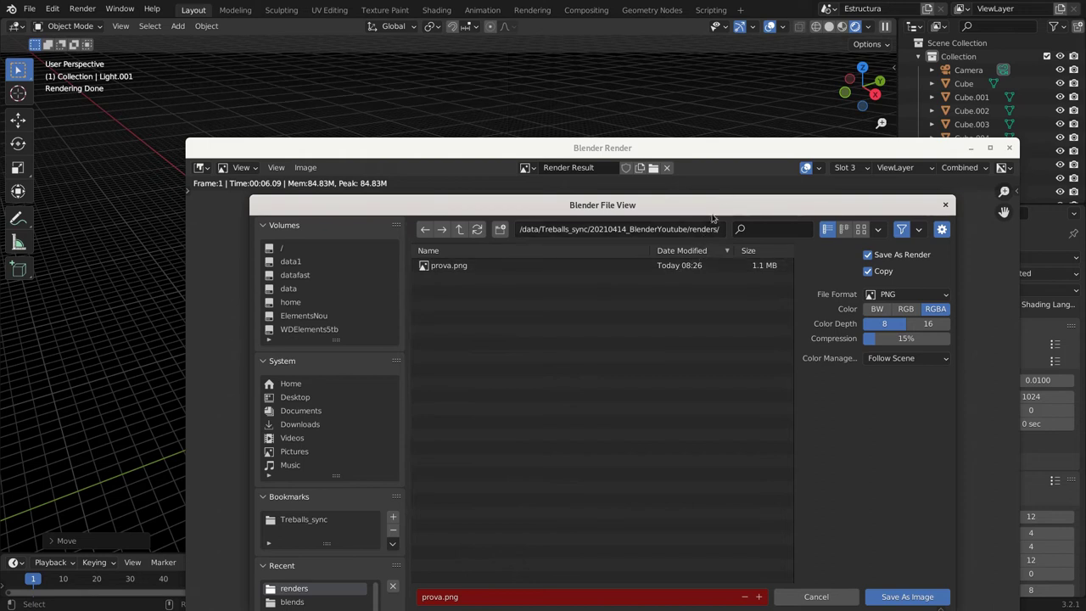
# Check the save dialog's file format list and keep PNG for prova2.png.
pyautogui.moveTo(728, 207); pyautogui.dragTo(678, 184)
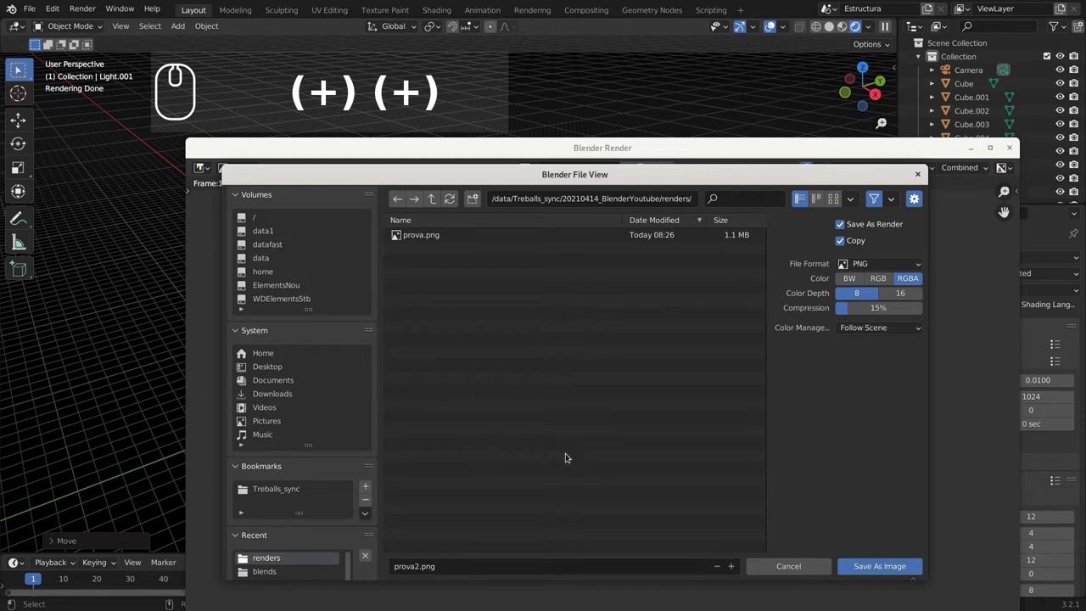
pyautogui.click(894, 261)
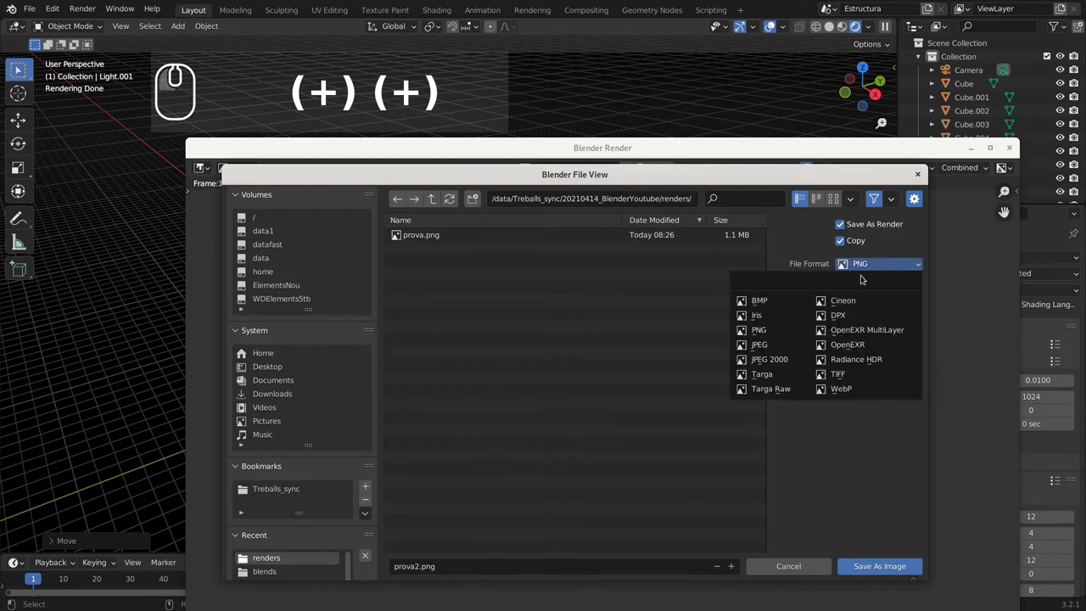
pyautogui.click(778, 325)
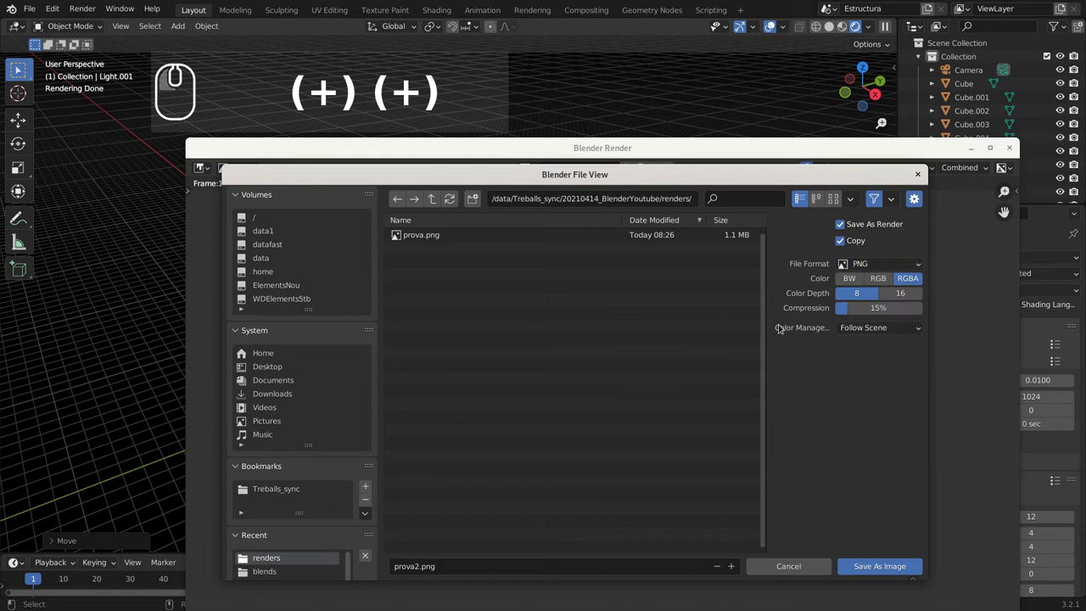
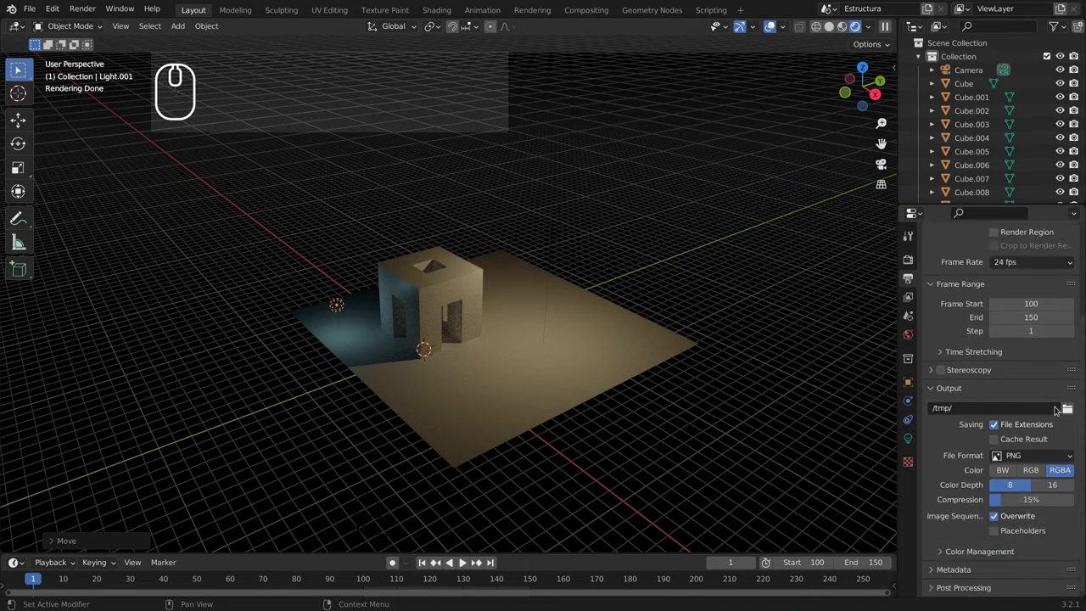
# Browse for a render output folder and cancel without changing the path.
pyautogui.click(1070, 408)
pyautogui.moveTo(1070, 408); pyautogui.dragTo(802, 446)
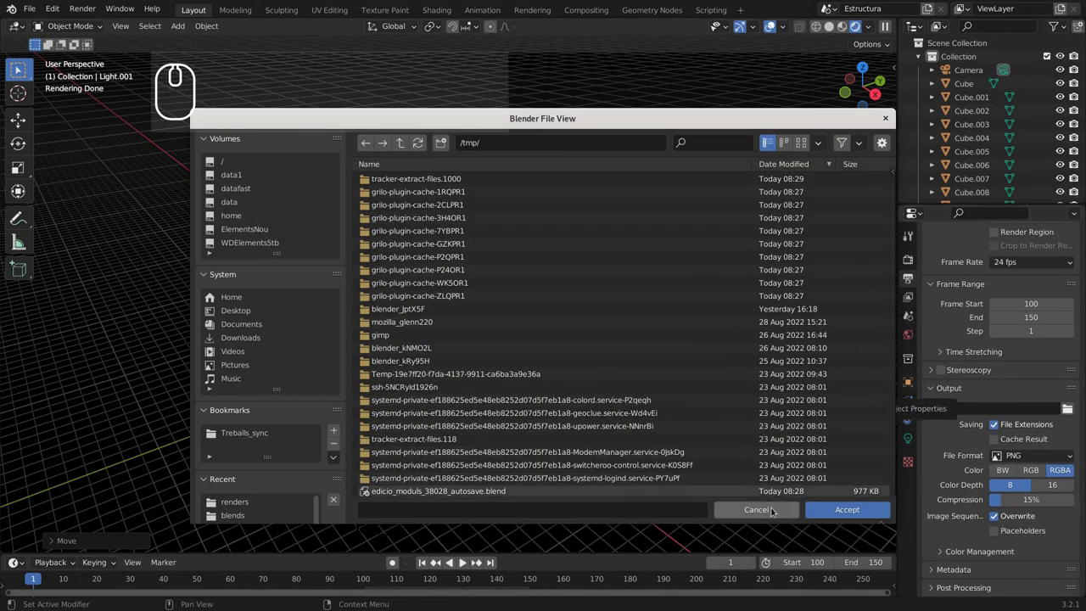
pyautogui.click(773, 508)
pyautogui.moveTo(771, 509); pyautogui.dragTo(997, 456)
# Try FFmpeg Video as the output format and look through its encoding options.
pyautogui.moveTo(1014, 456); pyautogui.dragTo(998, 547)
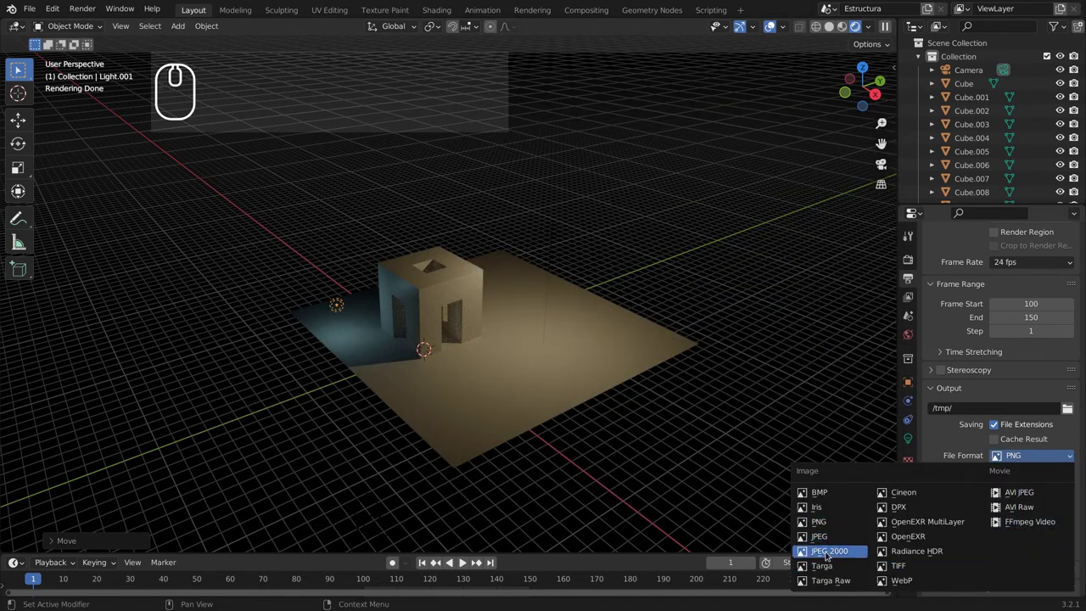
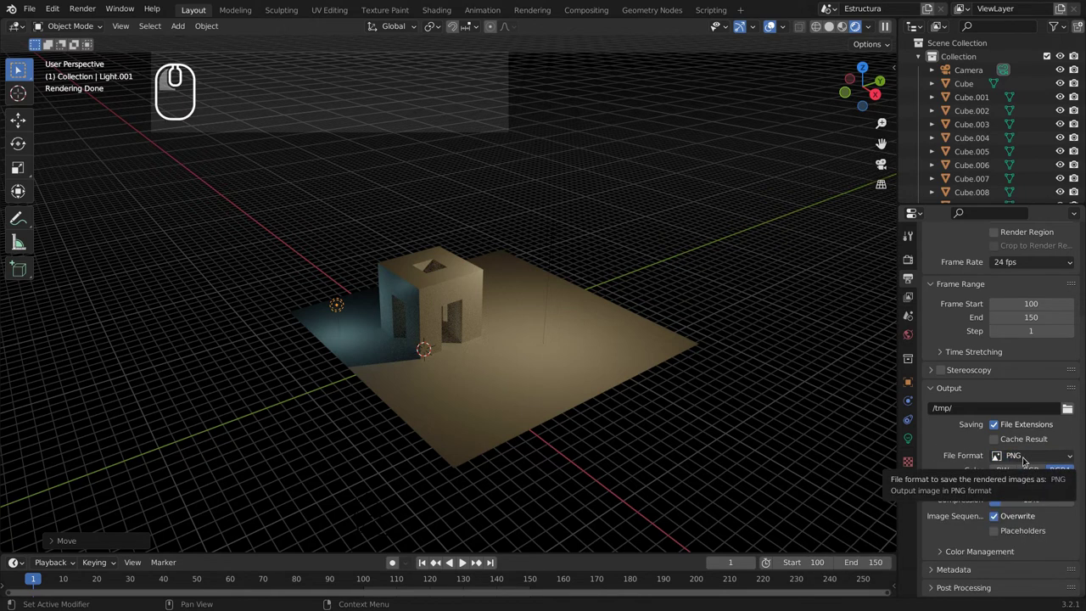
pyautogui.click(1024, 457)
pyautogui.click(1049, 454)
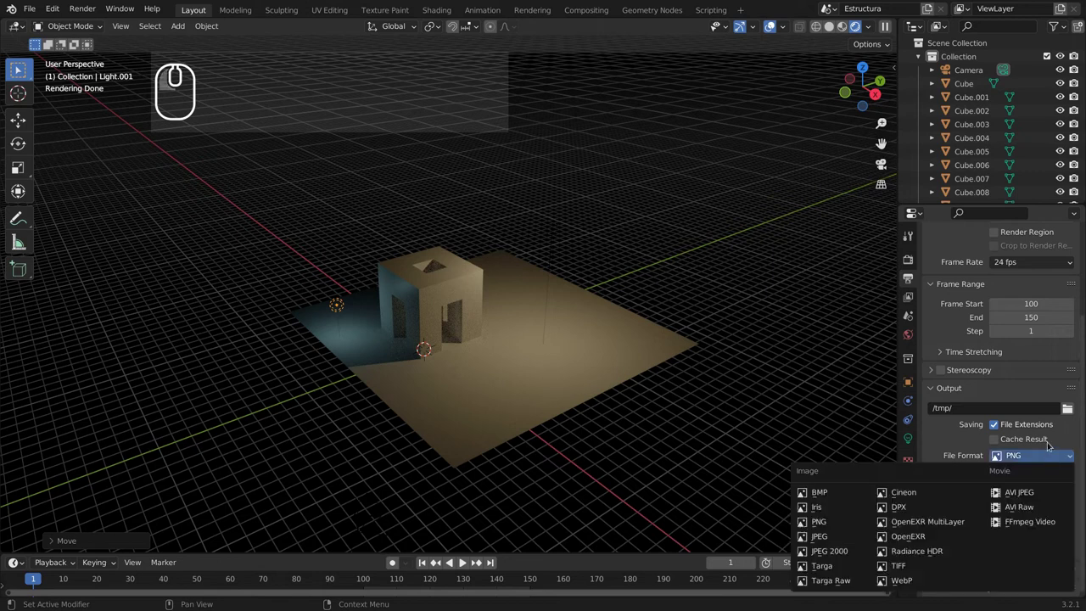
pyautogui.click(1059, 457)
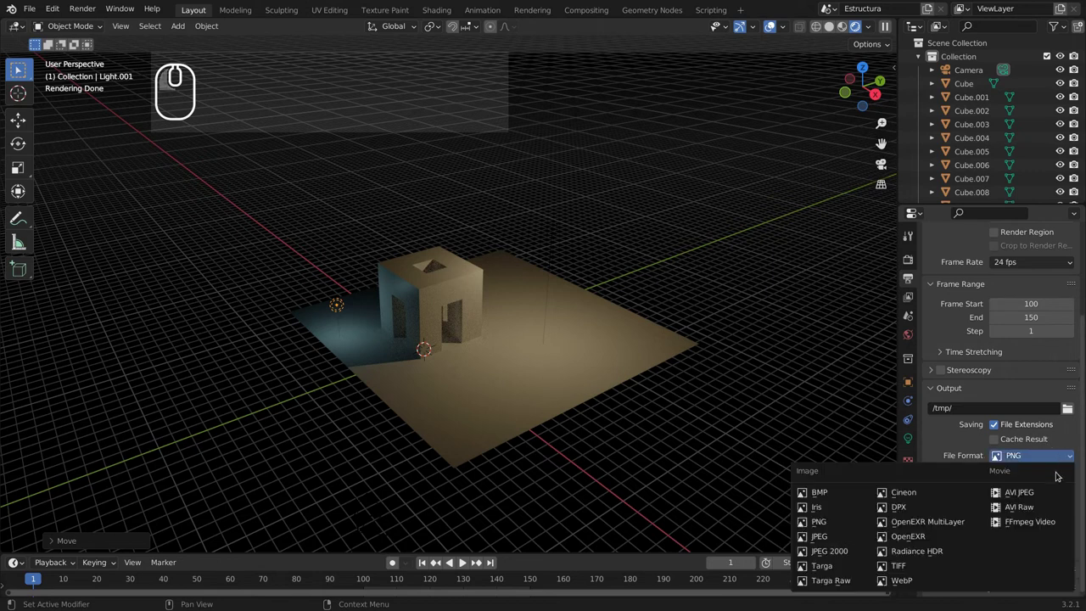
pyautogui.click(1047, 526)
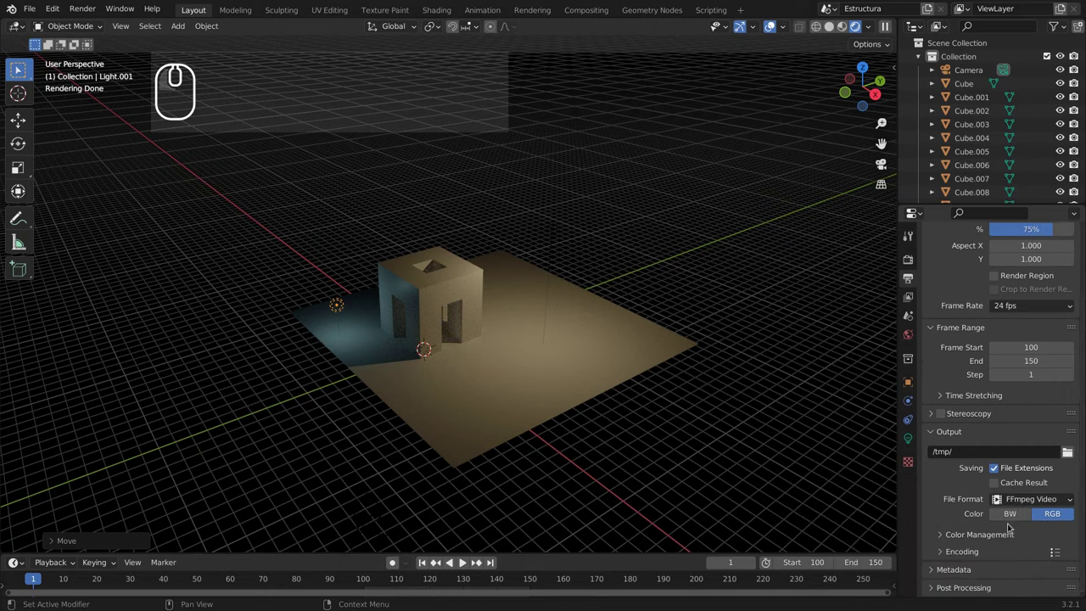
pyautogui.scroll(-3)
pyautogui.click(946, 550)
pyautogui.scroll(-3)
pyautogui.scroll(-3)
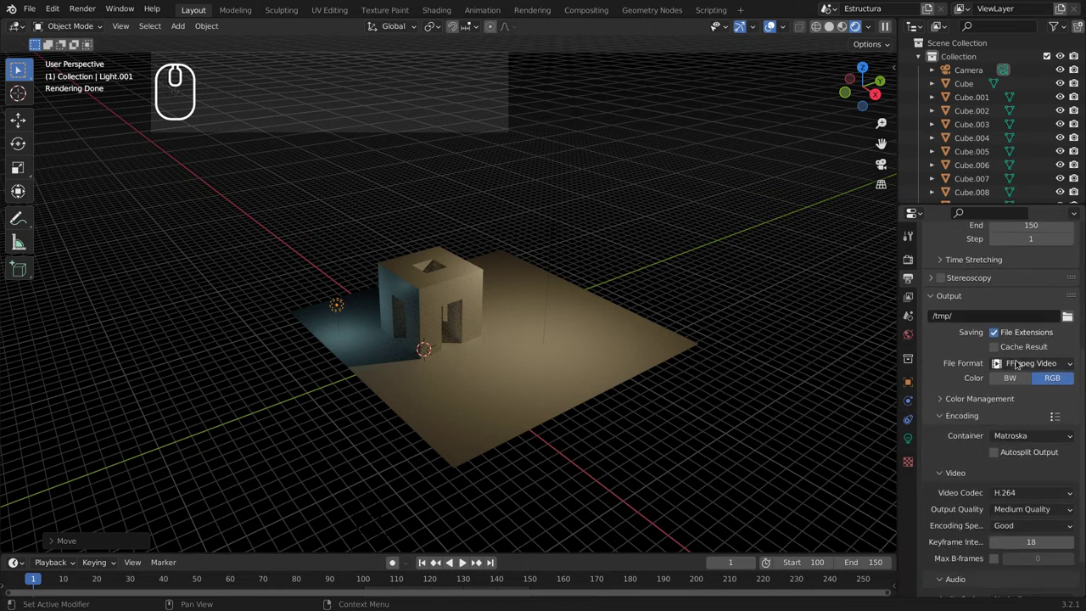
pyautogui.moveTo(1040, 436); pyautogui.dragTo(1038, 391)
pyautogui.moveTo(1038, 391); pyautogui.dragTo(1047, 461)
# Set the output format back to PNG with RGB colour, no alpha.
pyautogui.click(1015, 435)
pyautogui.click(1014, 363)
pyautogui.click(839, 428)
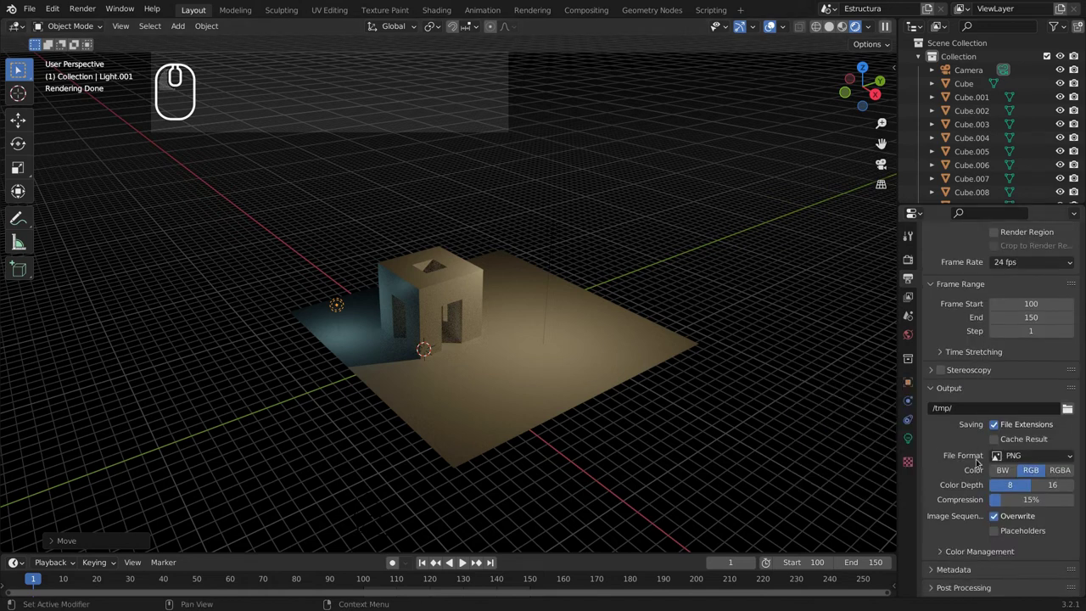
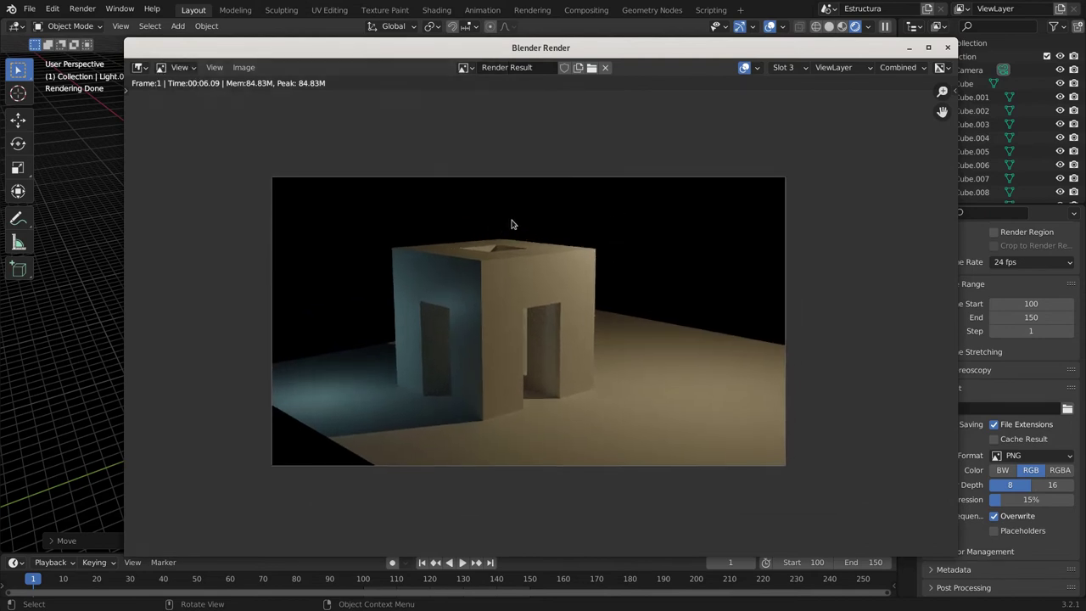
# Pan around the Slot 3 render of the Estructura arch to inspect it.
pyautogui.moveTo(618, 251); pyautogui.dragTo(543, 317)
pyautogui.moveTo(627, 376); pyautogui.dragTo(449, 351)
pyautogui.moveTo(439, 350); pyautogui.dragTo(408, 224)
pyautogui.moveTo(398, 230); pyautogui.dragTo(363, 313)
pyautogui.moveTo(503, 331); pyautogui.dragTo(703, 432)
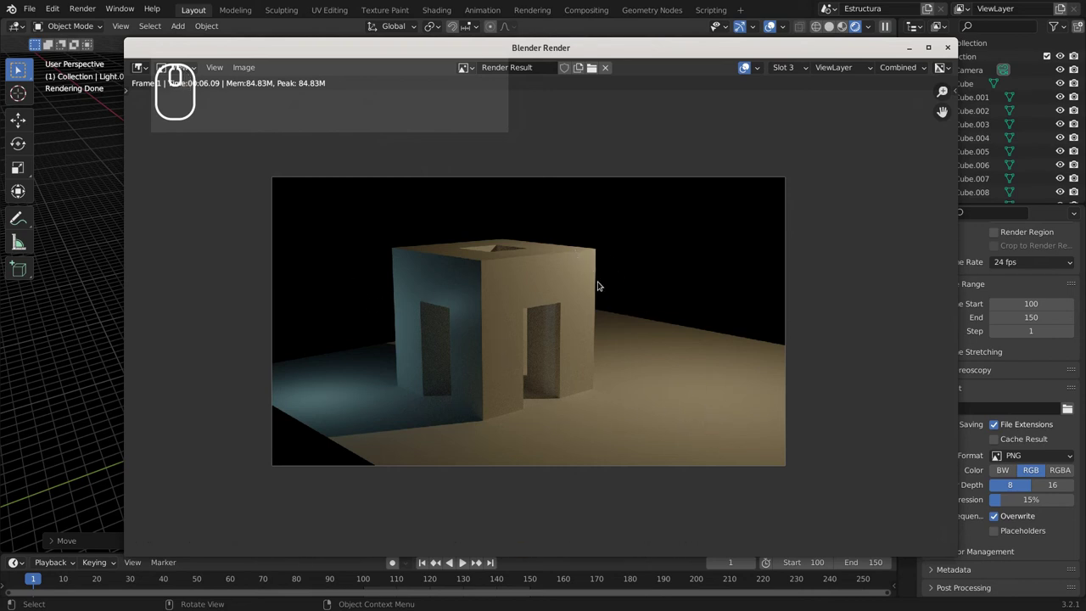
# Show the sidebar's Scopes with luminance histogram, waveform and vectorscope for the render.
pyautogui.press('n')
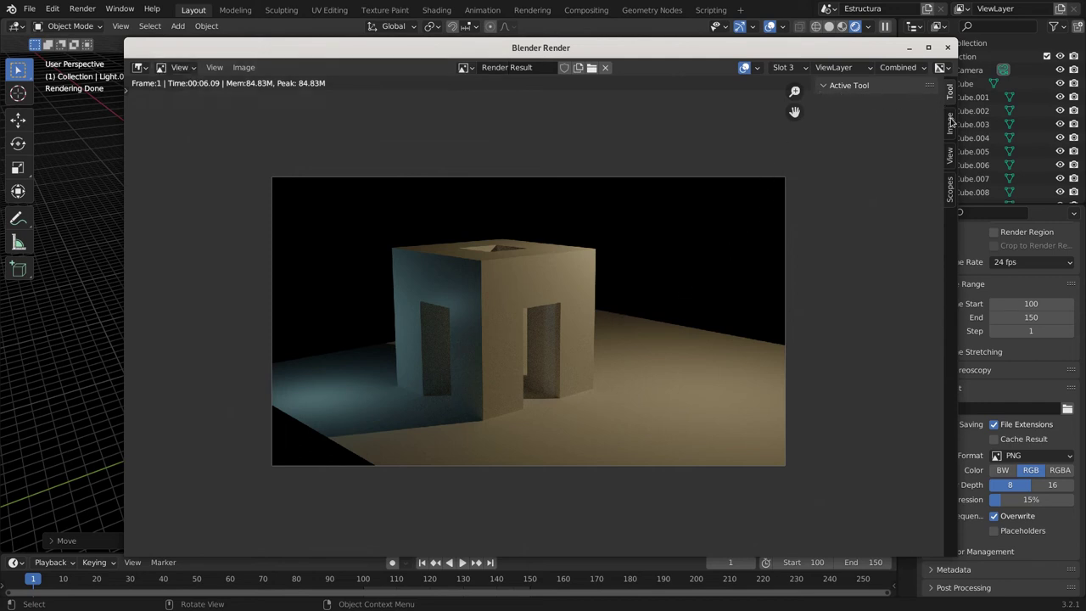
pyautogui.click(953, 117)
pyautogui.click(951, 148)
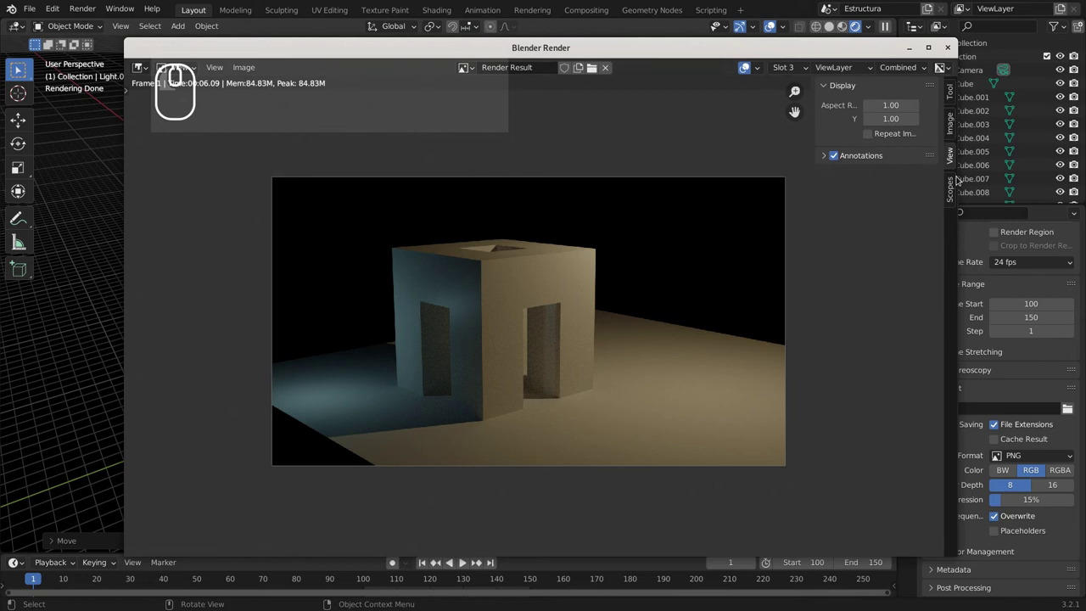
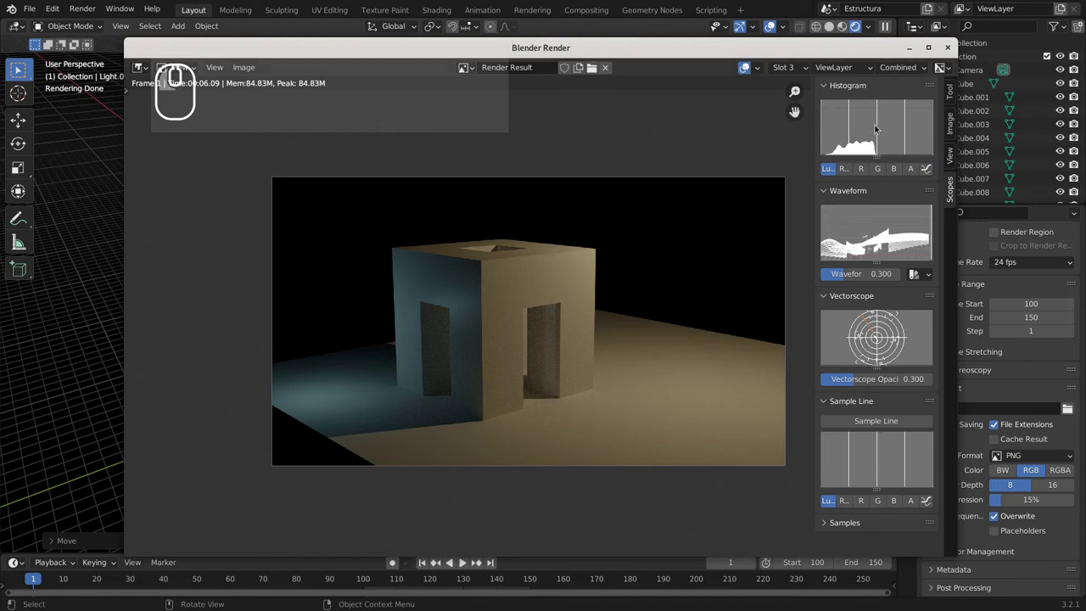
pyautogui.moveTo(874, 151); pyautogui.dragTo(896, 315)
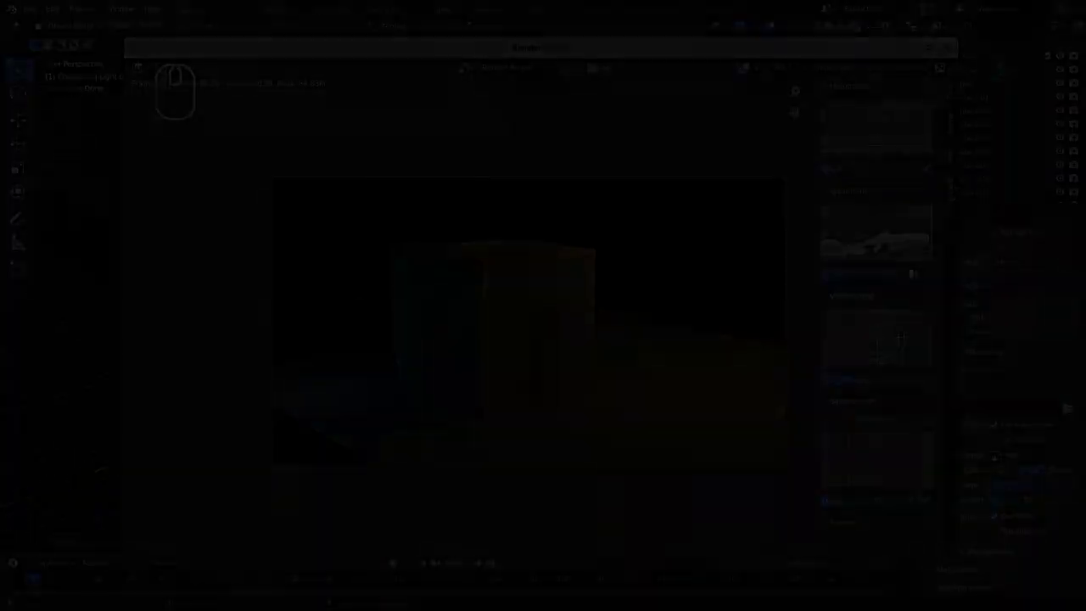